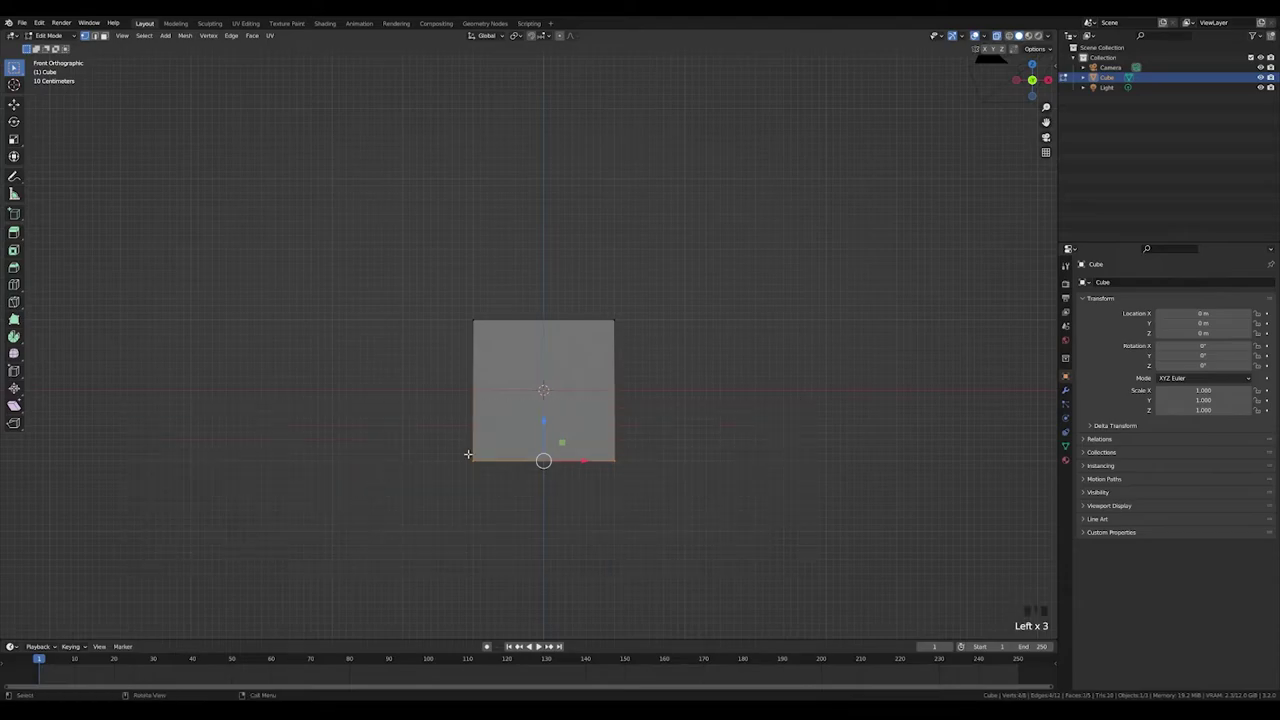
- Move the cube's bottom face upward to roughly halve its height
left_click(979, 31)
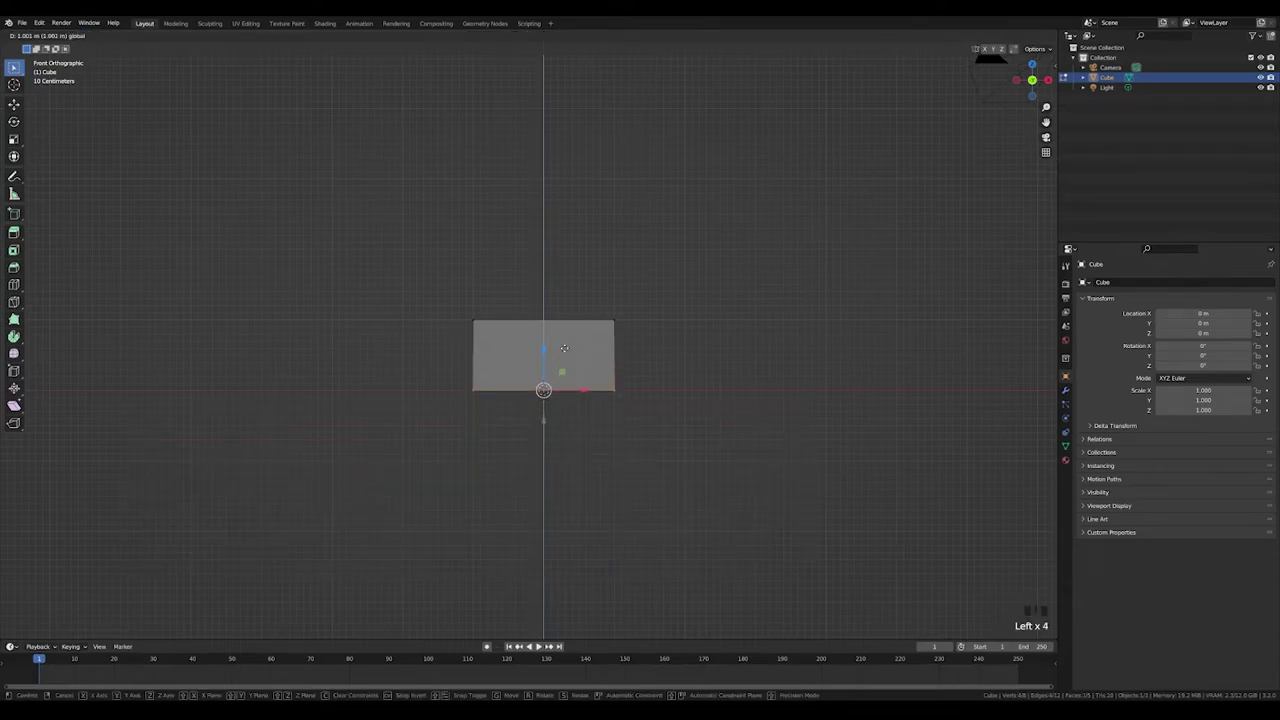
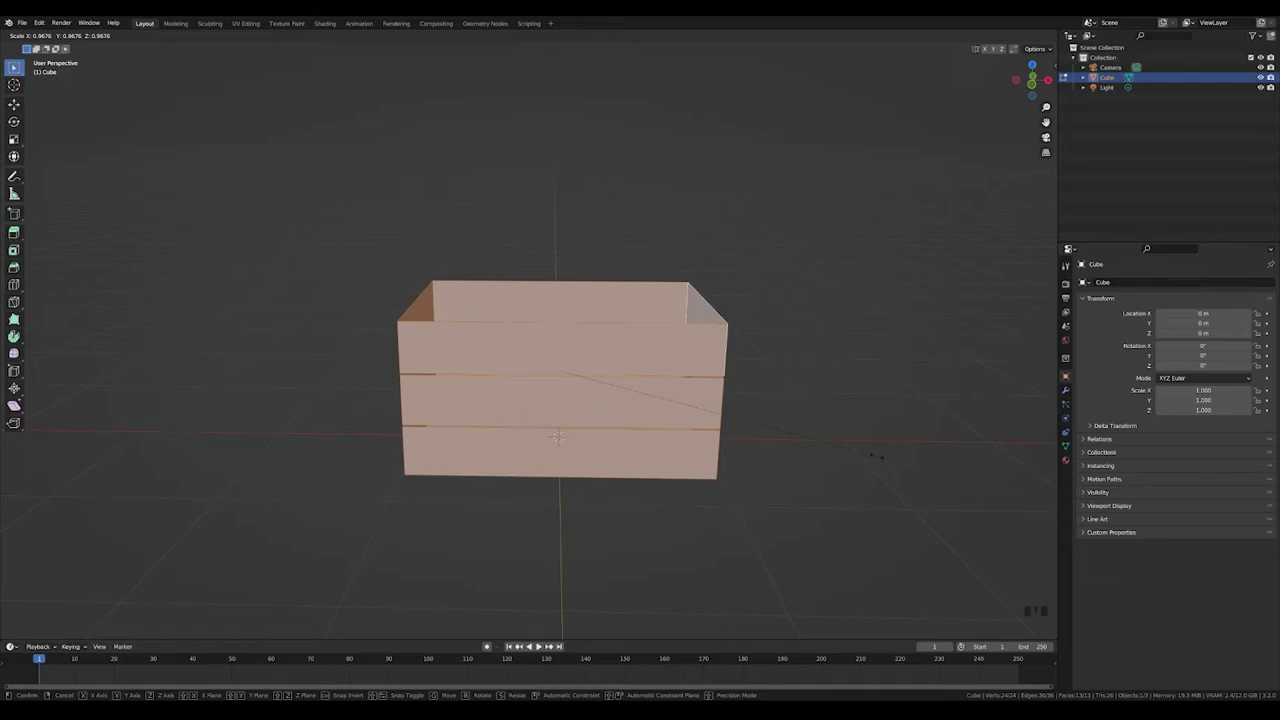
- Scale the loop-cut edge rings inward about individual origins to open gaps between the planks
key("s")
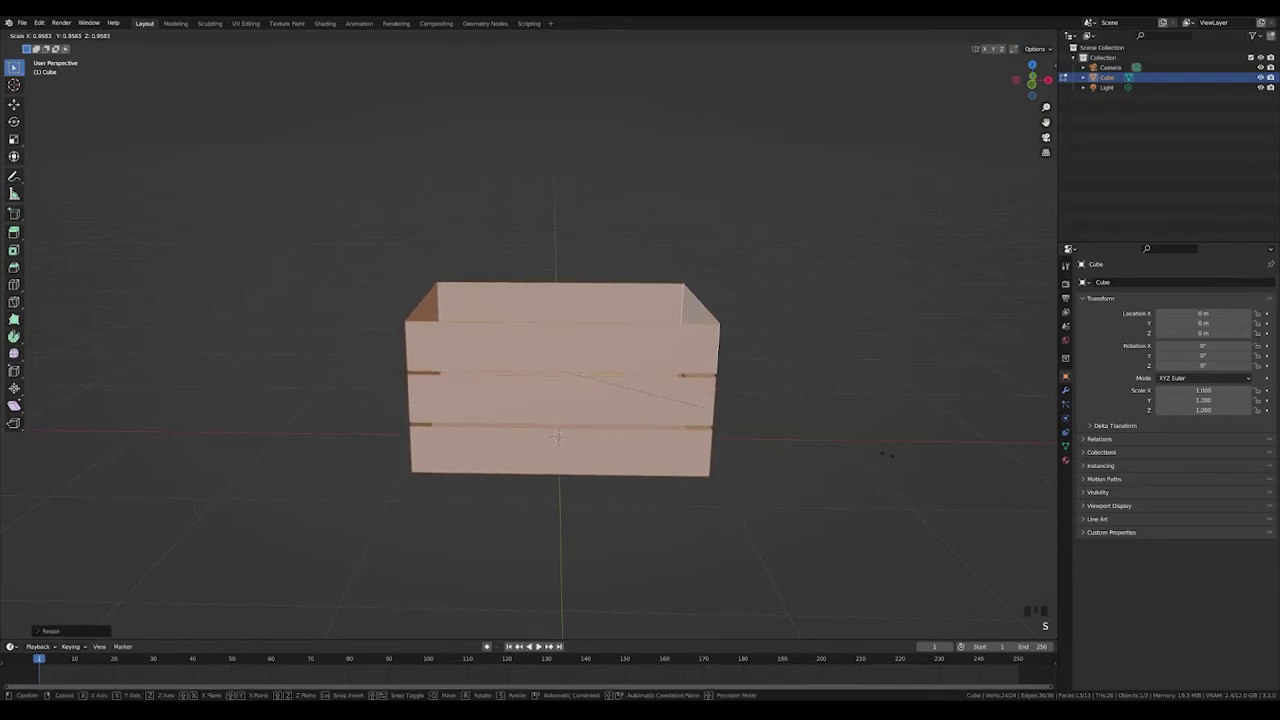
key("s")
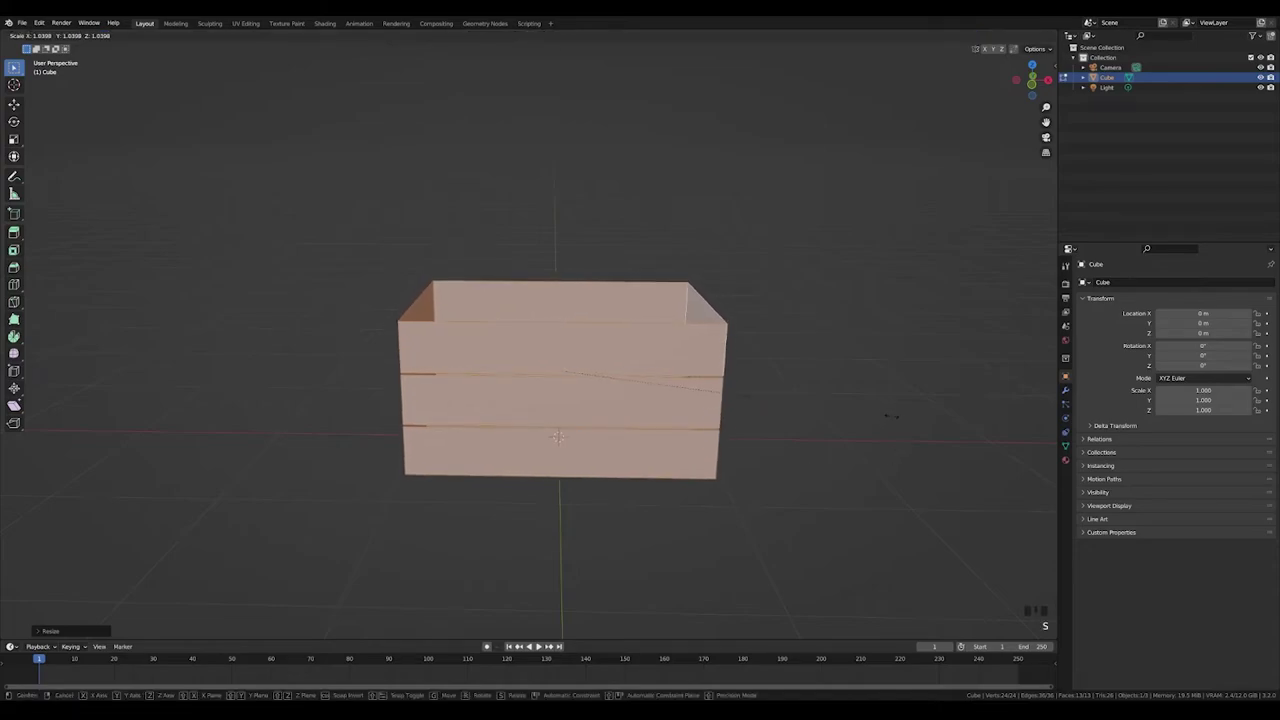
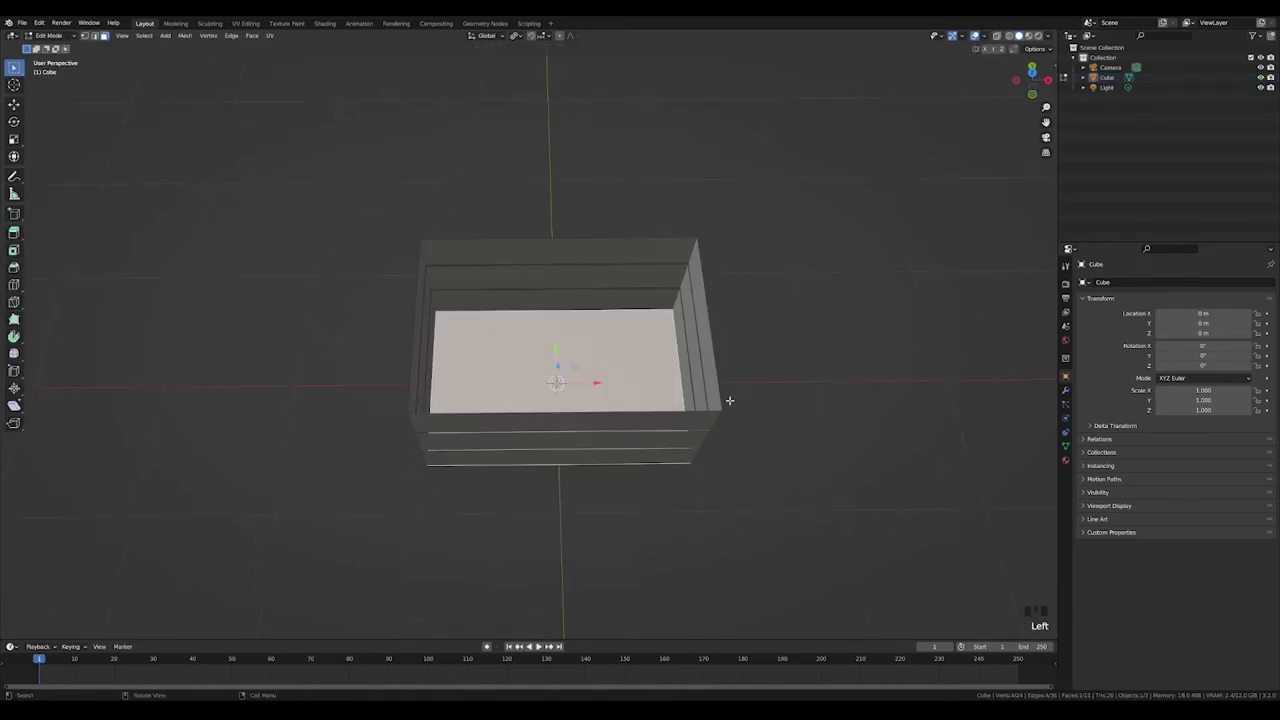
- Separate the bottom face into its own object and nudge the floor back into place
key("p")
key("p")
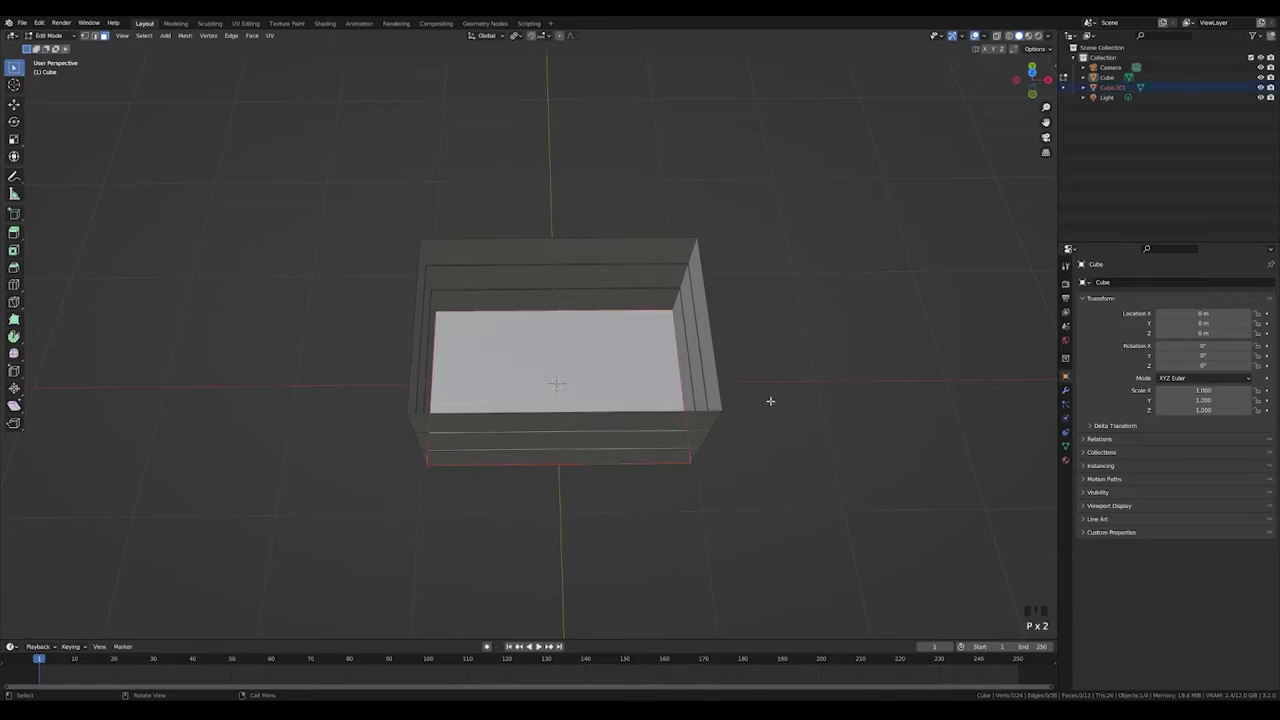
key("g")
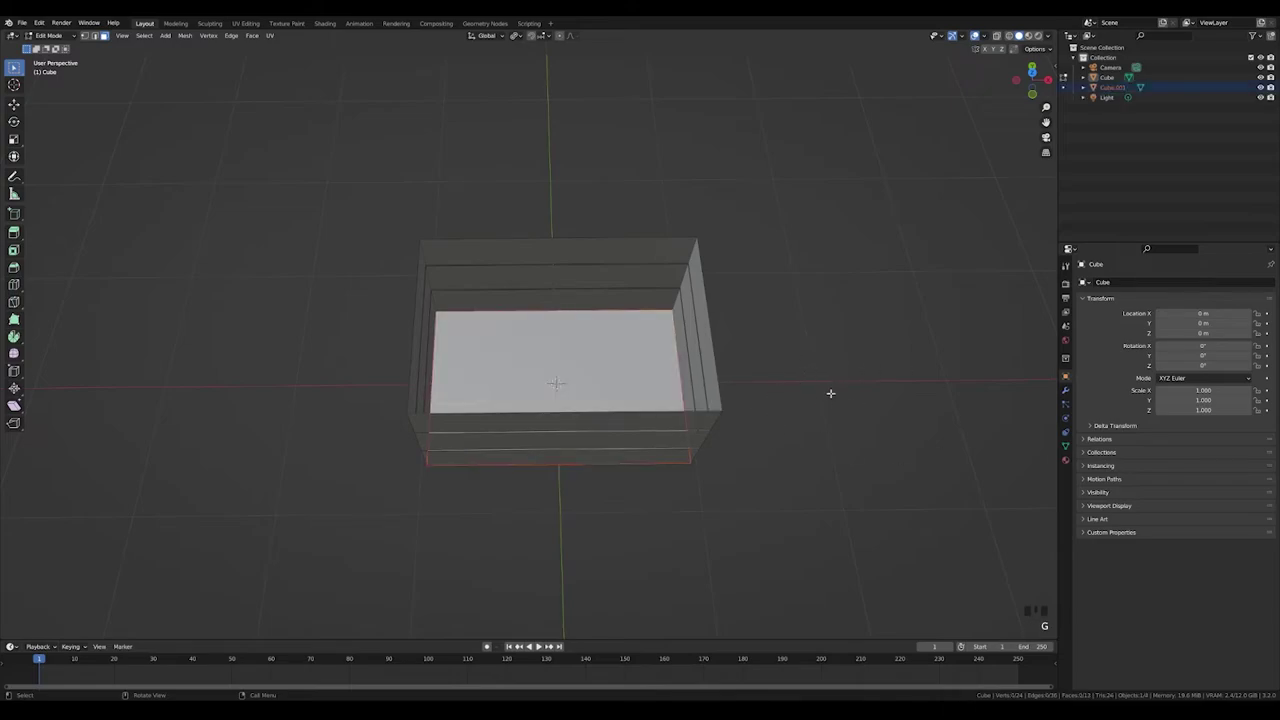
key("Tab")
key("g")
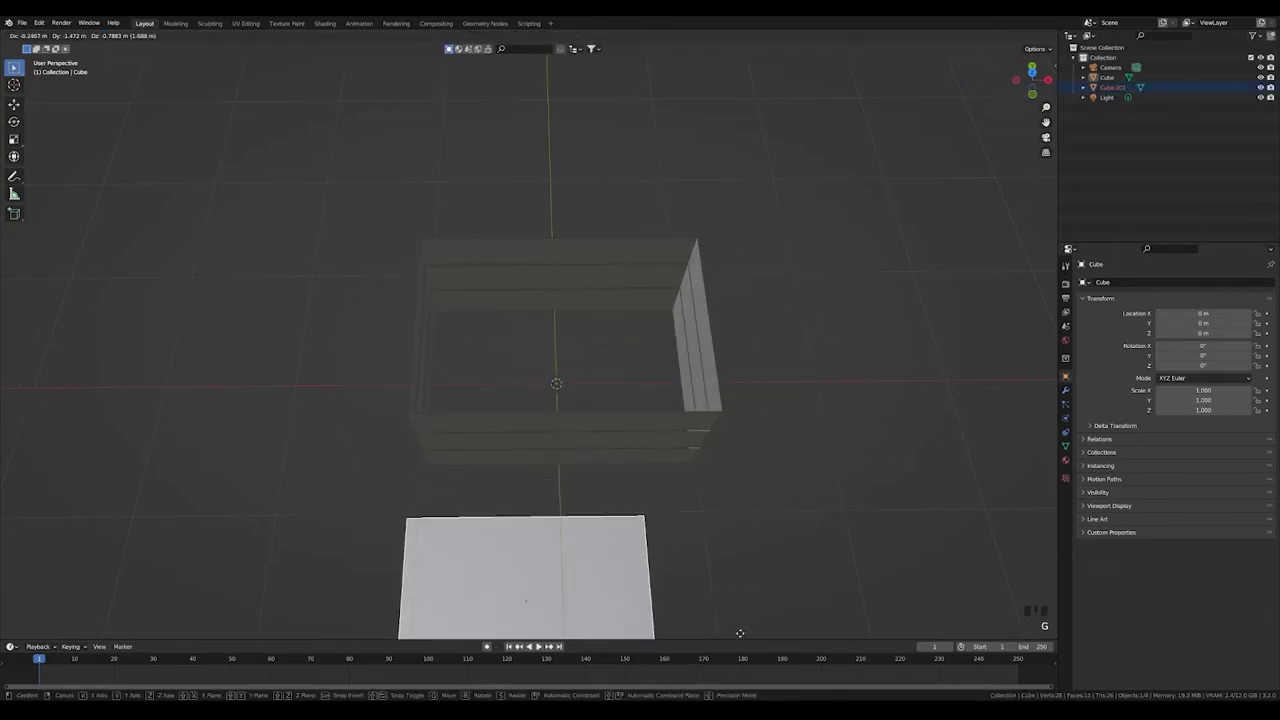
left_click(854, 437)
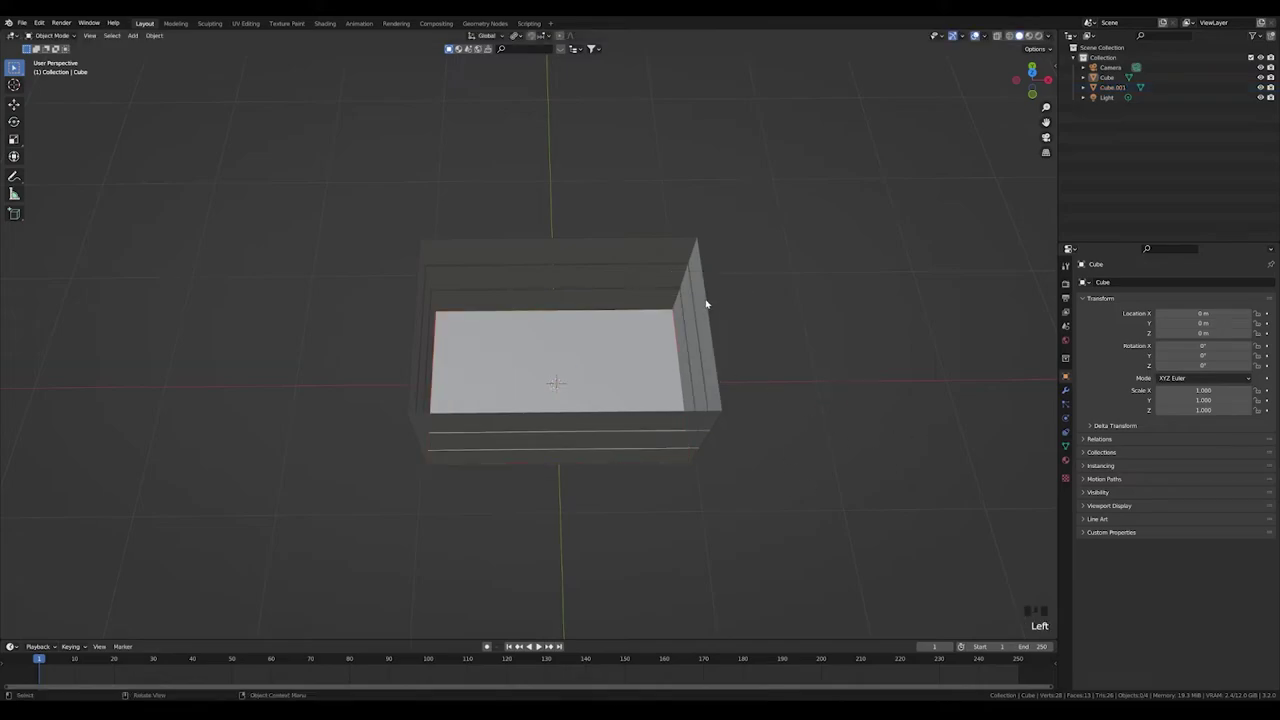
- Look into the crate and select the plank walls object
left_click(710, 302)
left_click_drag(760, 426, 745, 398)
scroll("up", 3)
left_click_drag(785, 428, 913, 448)
left_click(913, 448)
left_click(817, 363)
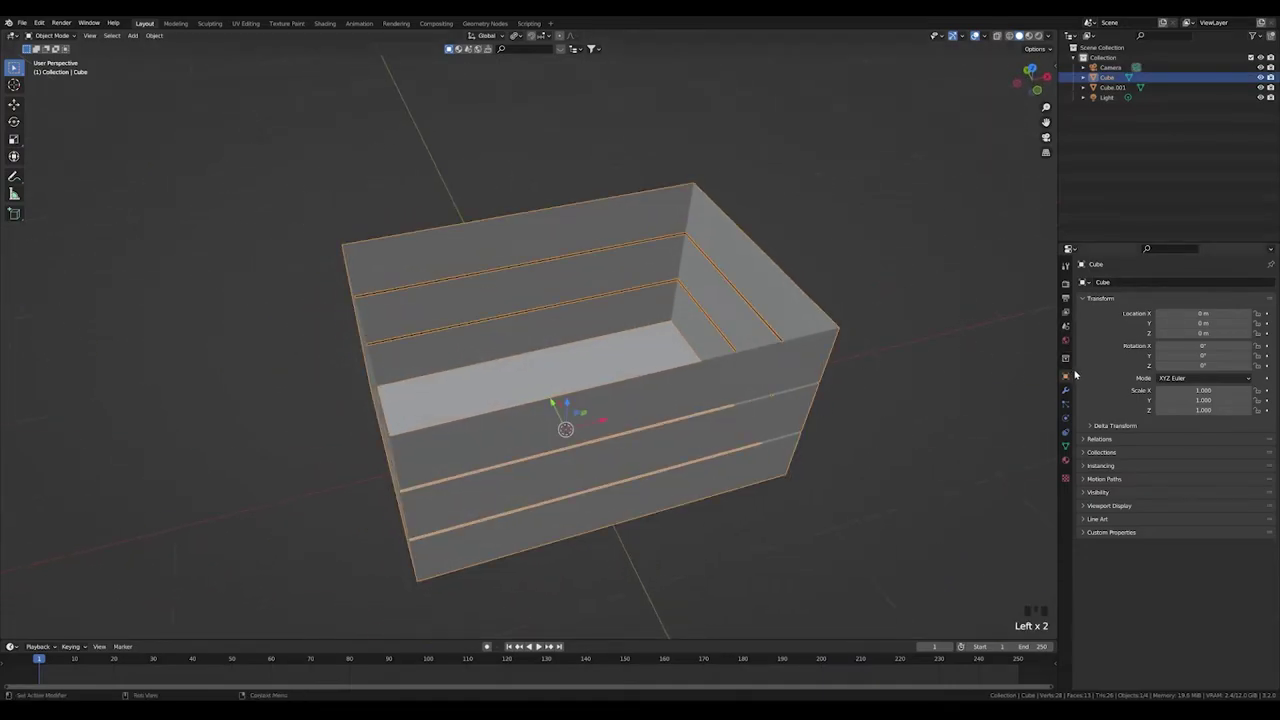
- Give the plank walls real thickness with a Solidify modifier and apply it
left_click(1069, 394)
left_click_drag(1127, 284, 1163, 352)
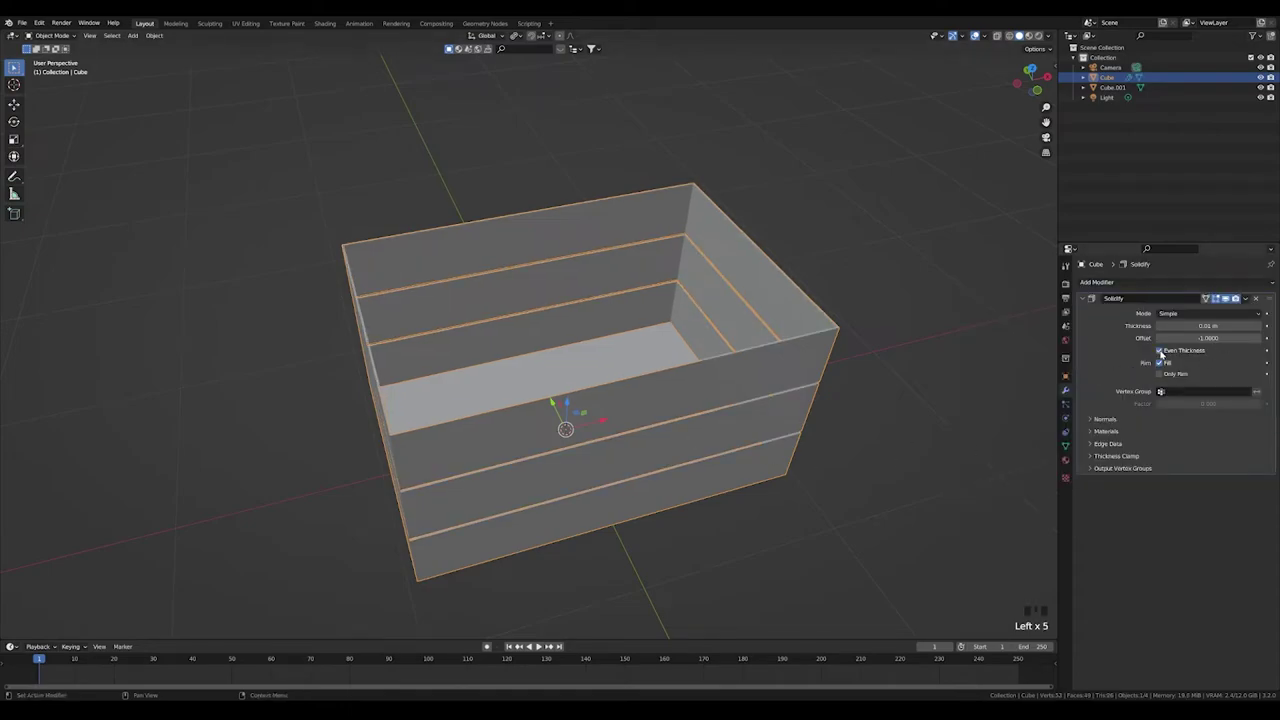
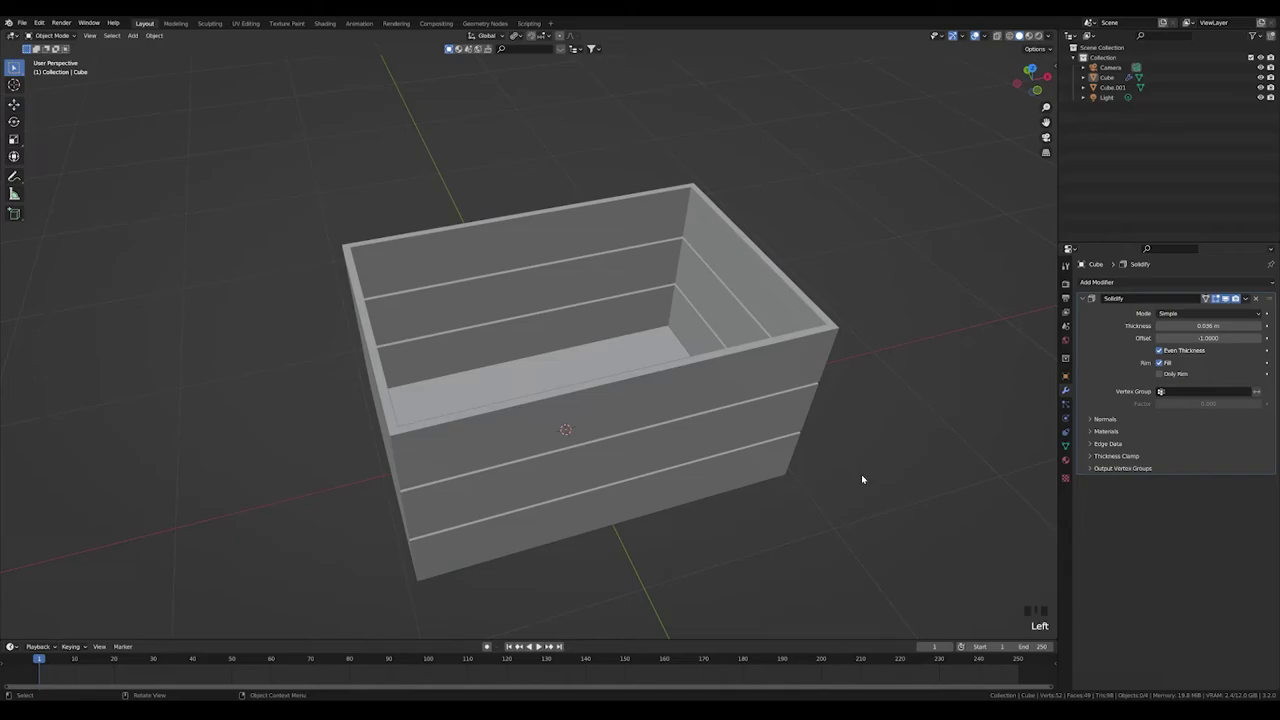
key("ctrl+a")
left_click(1183, 502)
- Round off the plank edges with a Bevel modifier, raising its amount and segments
left_click(859, 540)
left_click_drag(799, 348, 899, 421)
left_click(899, 421)
left_click(819, 343)
left_click_drag(818, 343, 1069, 449)
left_click(1069, 449)
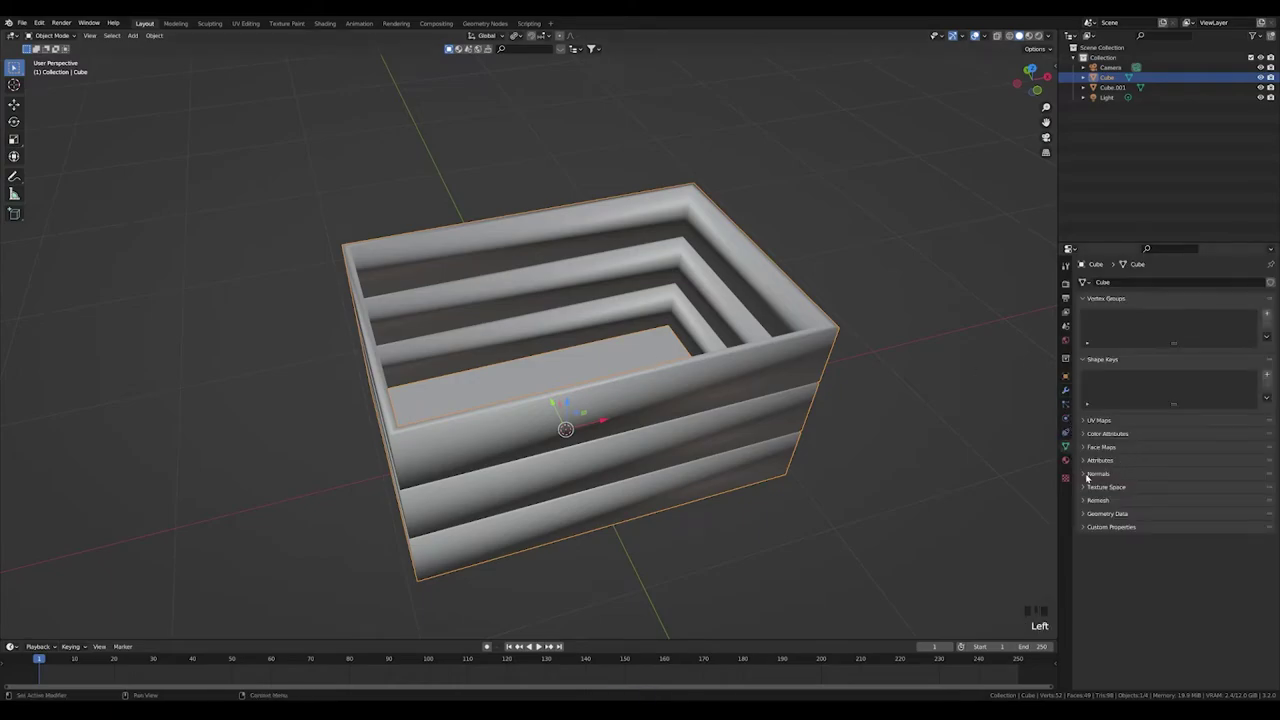
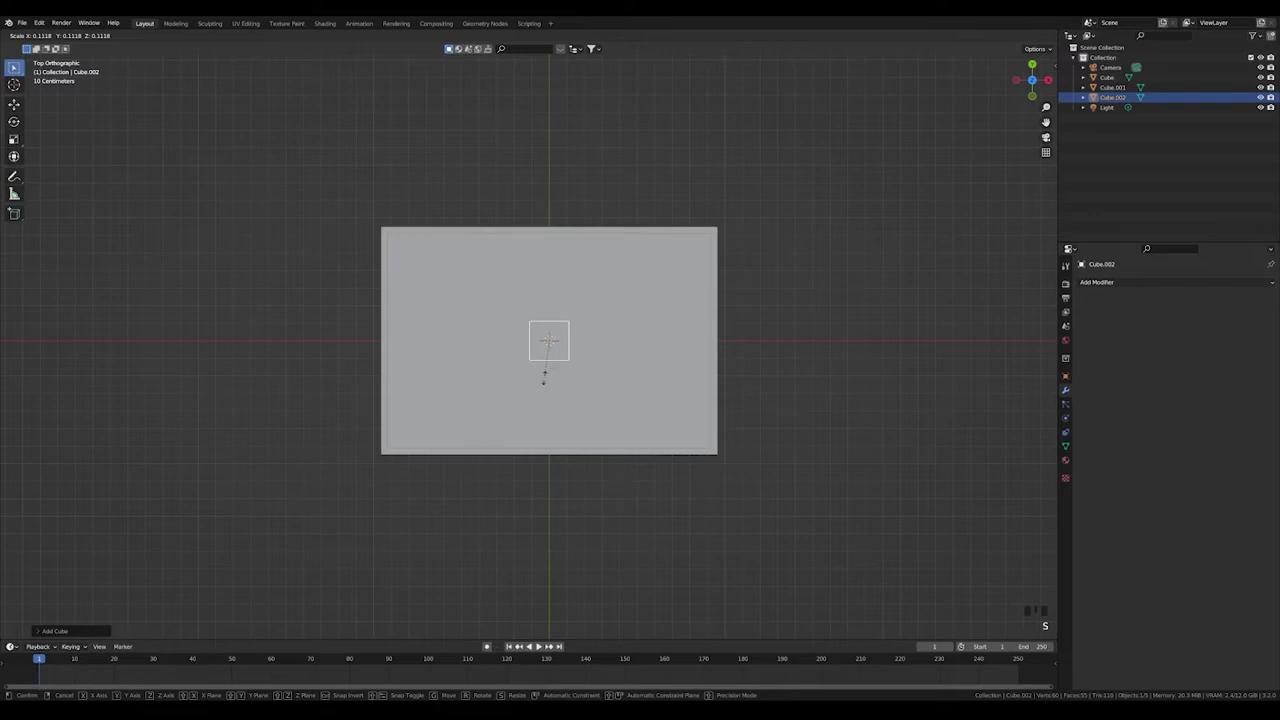
- Shrink the new cube into a small block and place it on the crate's back edge
key("s")
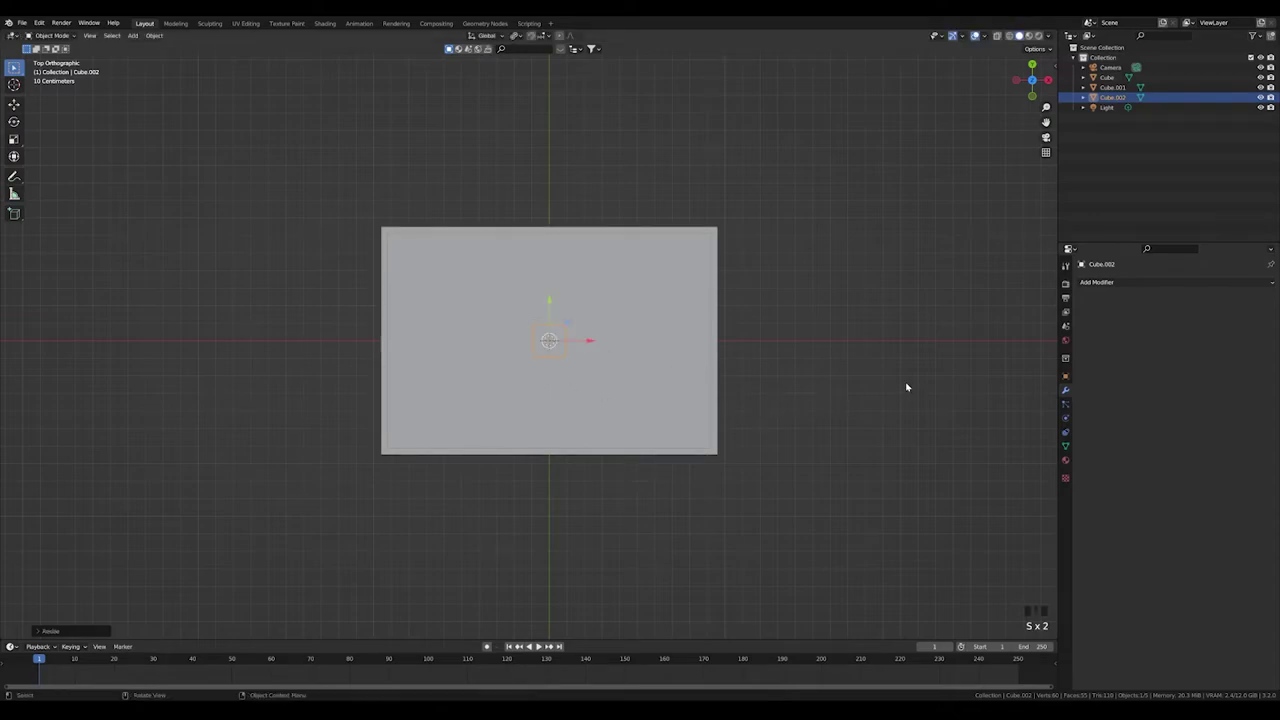
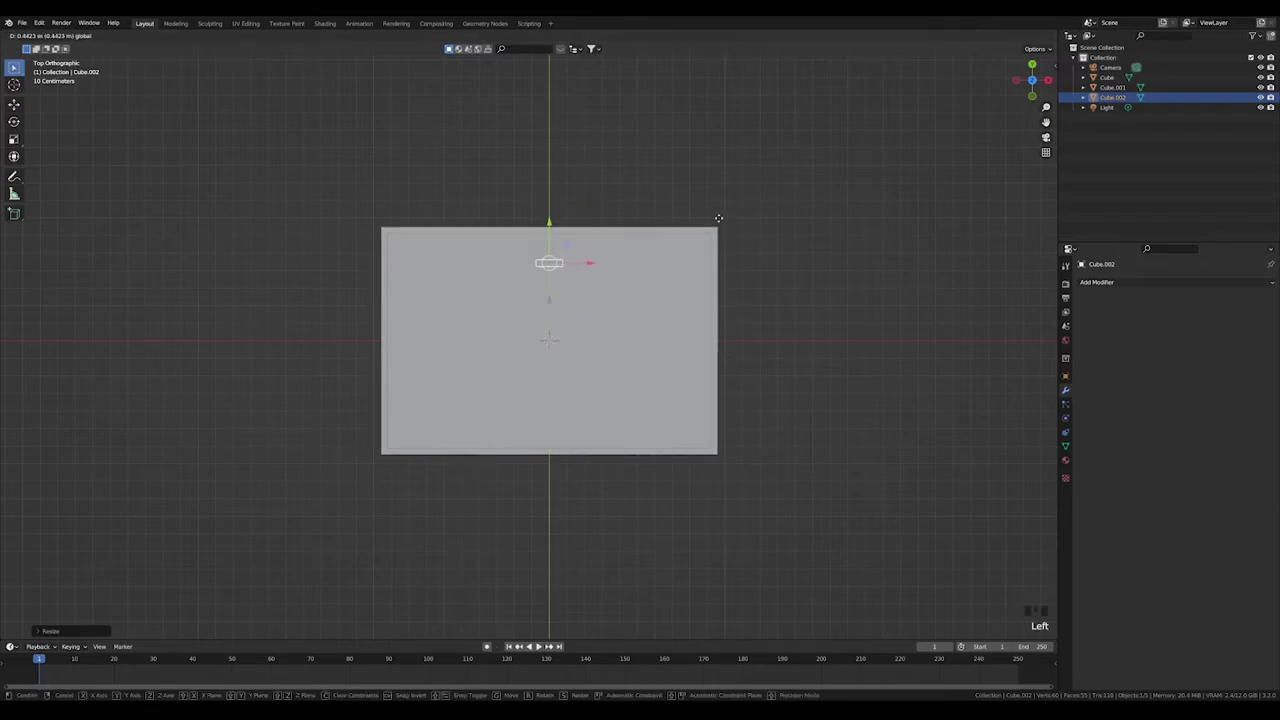
left_click(720, 181)
left_click(613, 186)
left_click(553, 224)
left_click_drag(549, 38, 735, 149)
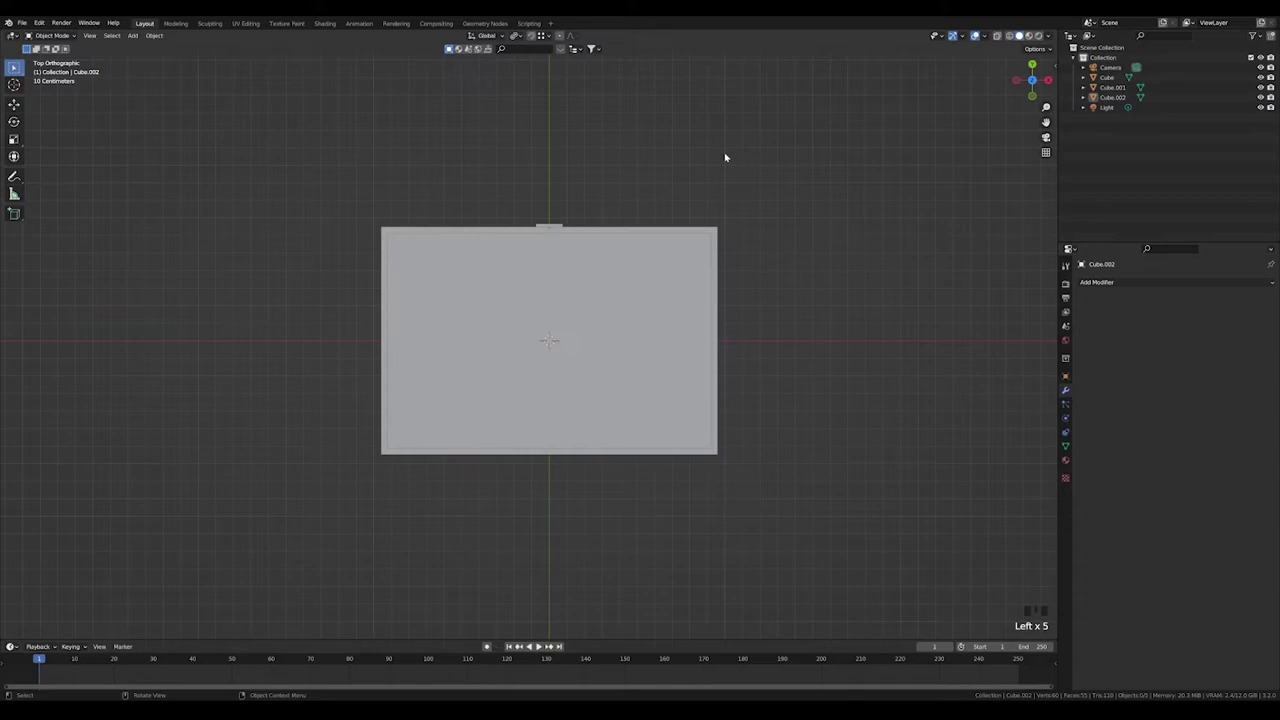
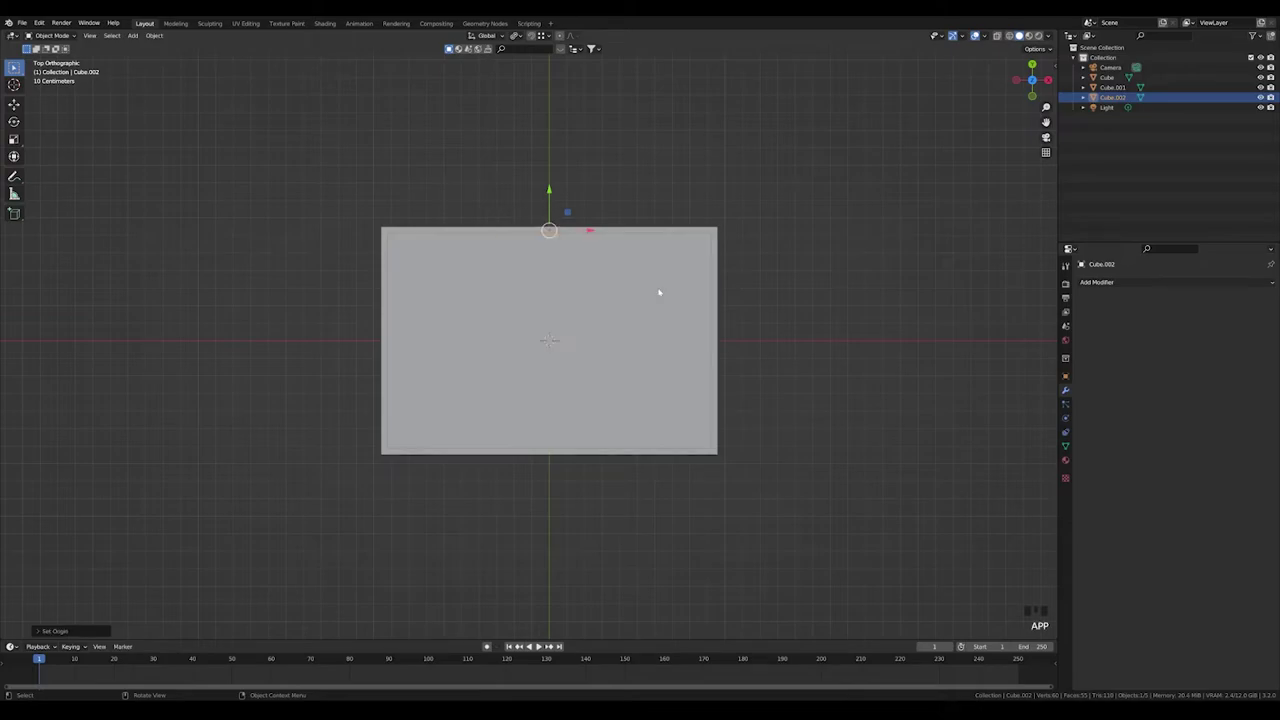
- Set the block's origin at the back edge and shift it toward the left end
left_click(557, 189)
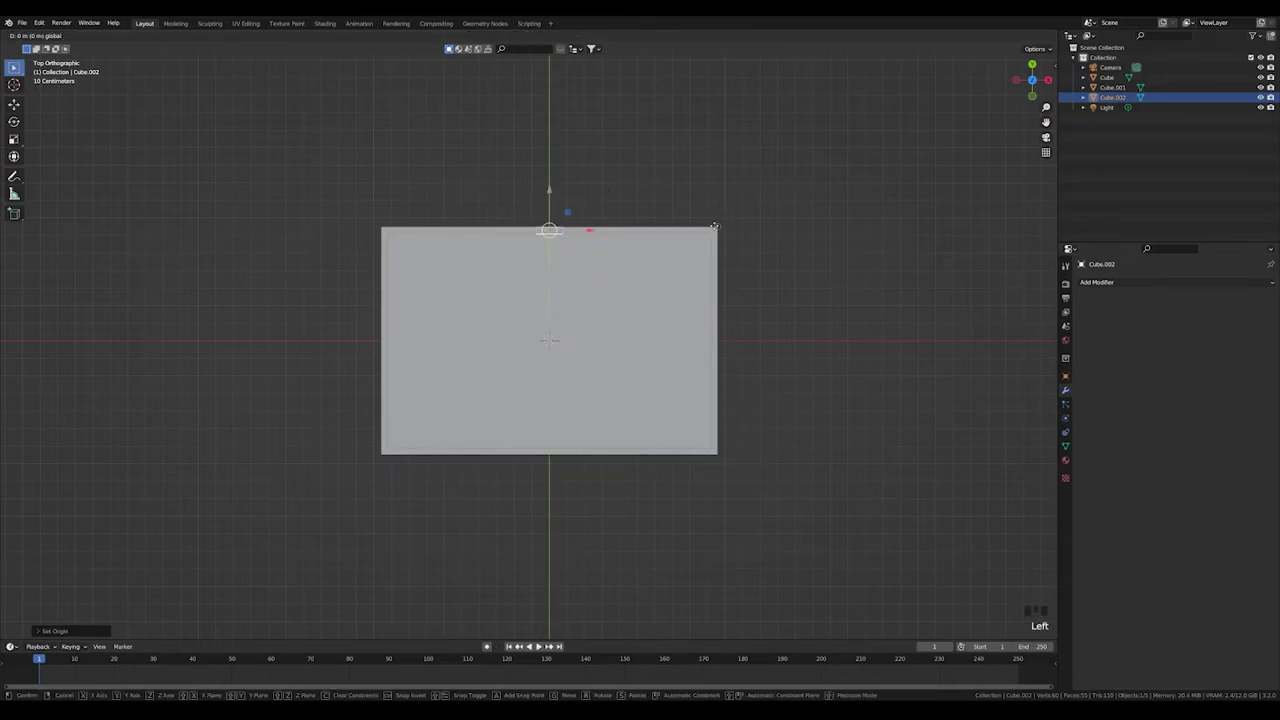
scroll("up", 3)
scroll("down", 3)
left_click_drag(571, 196, 611, 172)
left_click(611, 172)
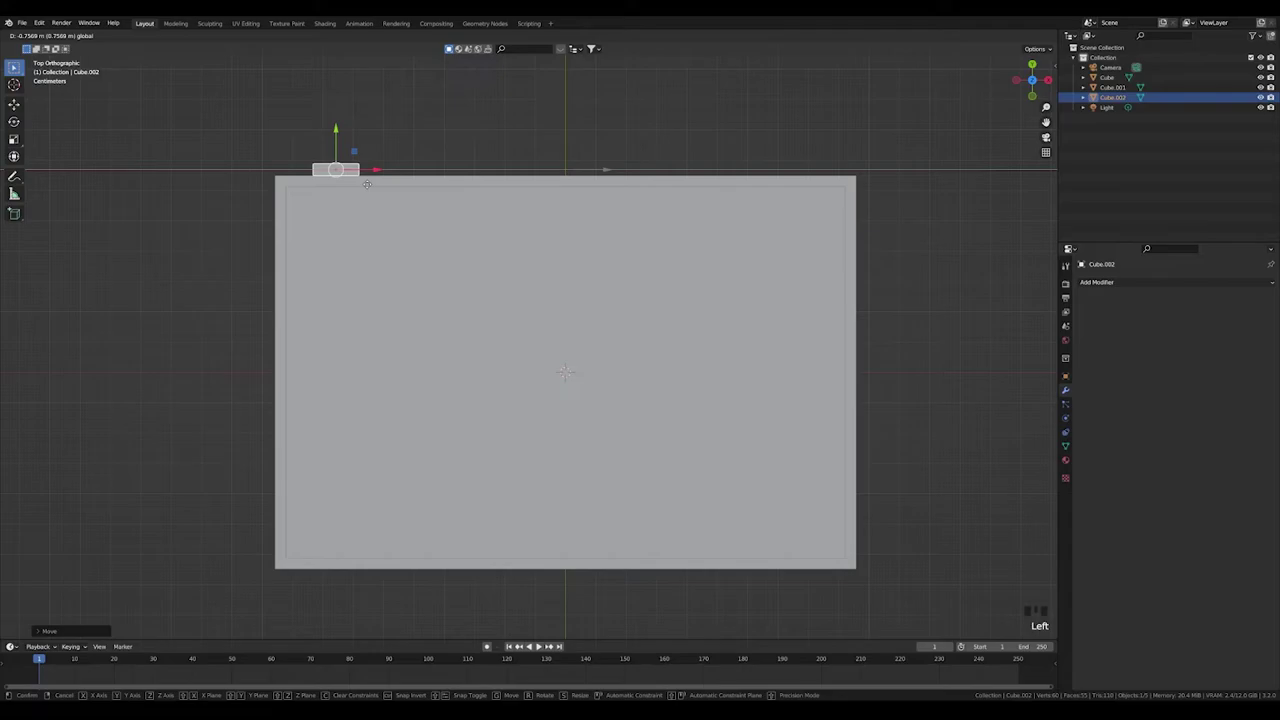
scroll("up", 3)
scroll("down", 3)
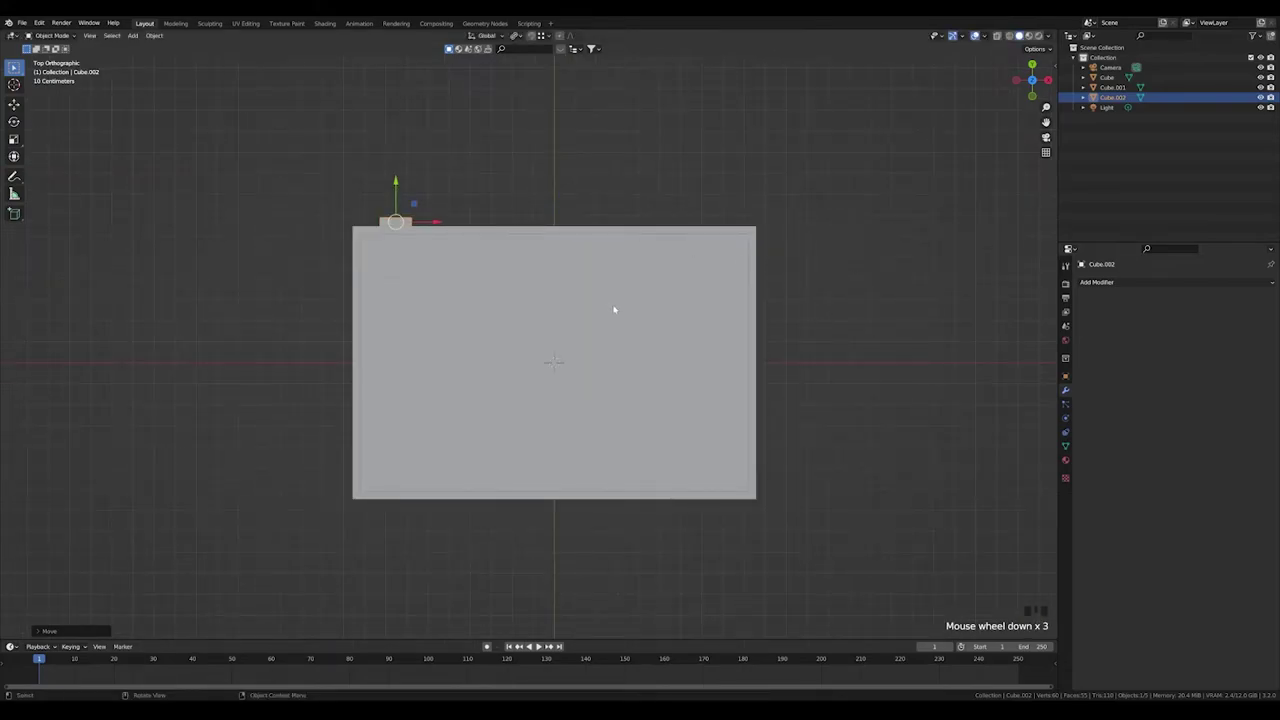
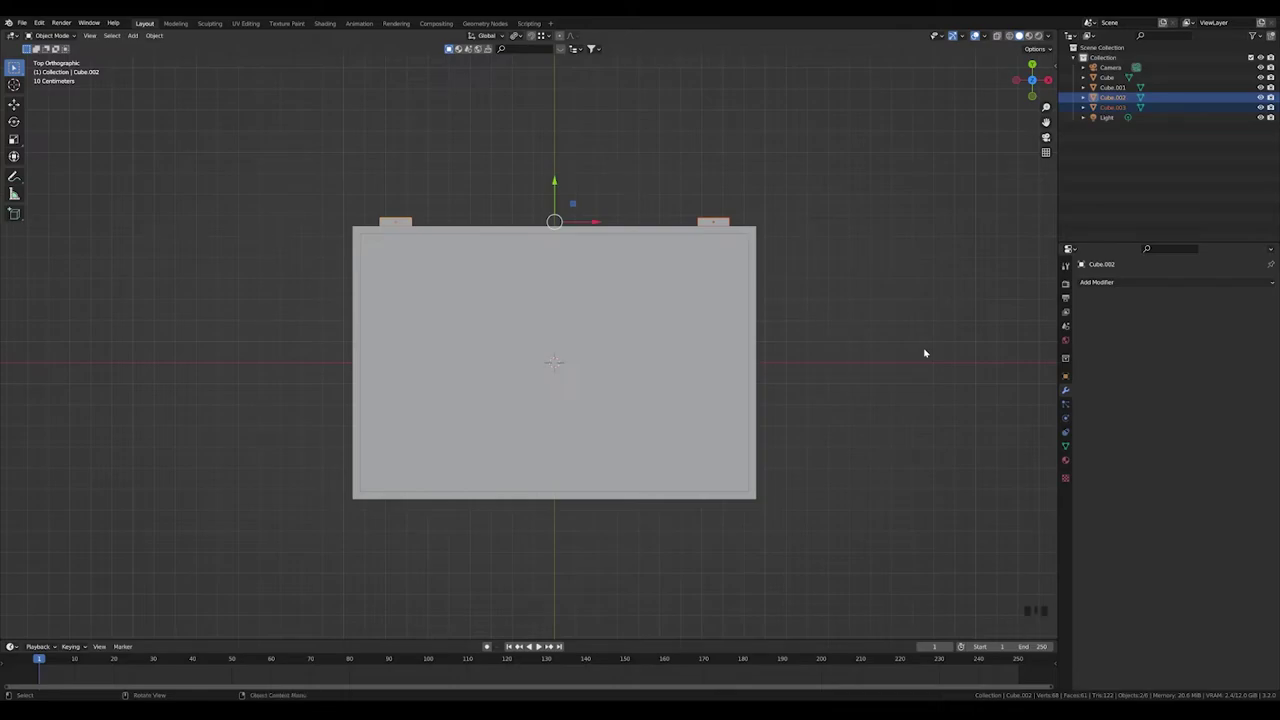
- Duplicate the hinge blocks and place the copies along the crate's front edge
key("shift+d")
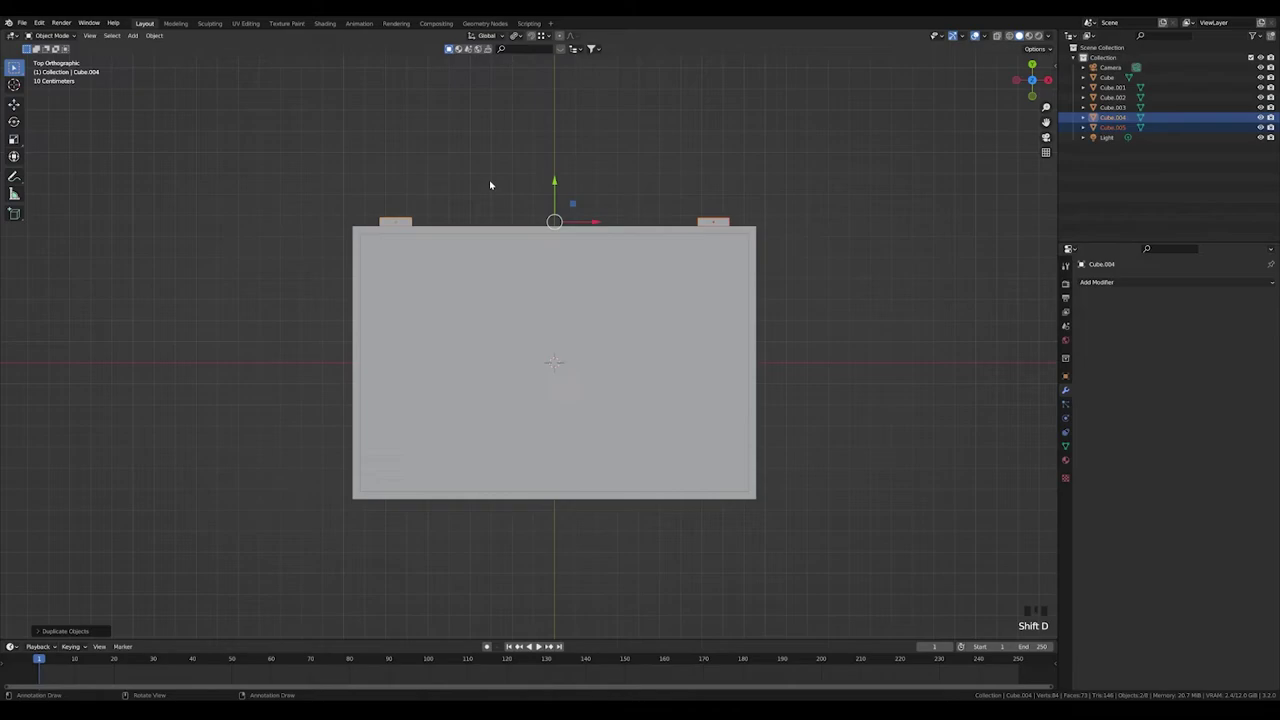
left_click(558, 180)
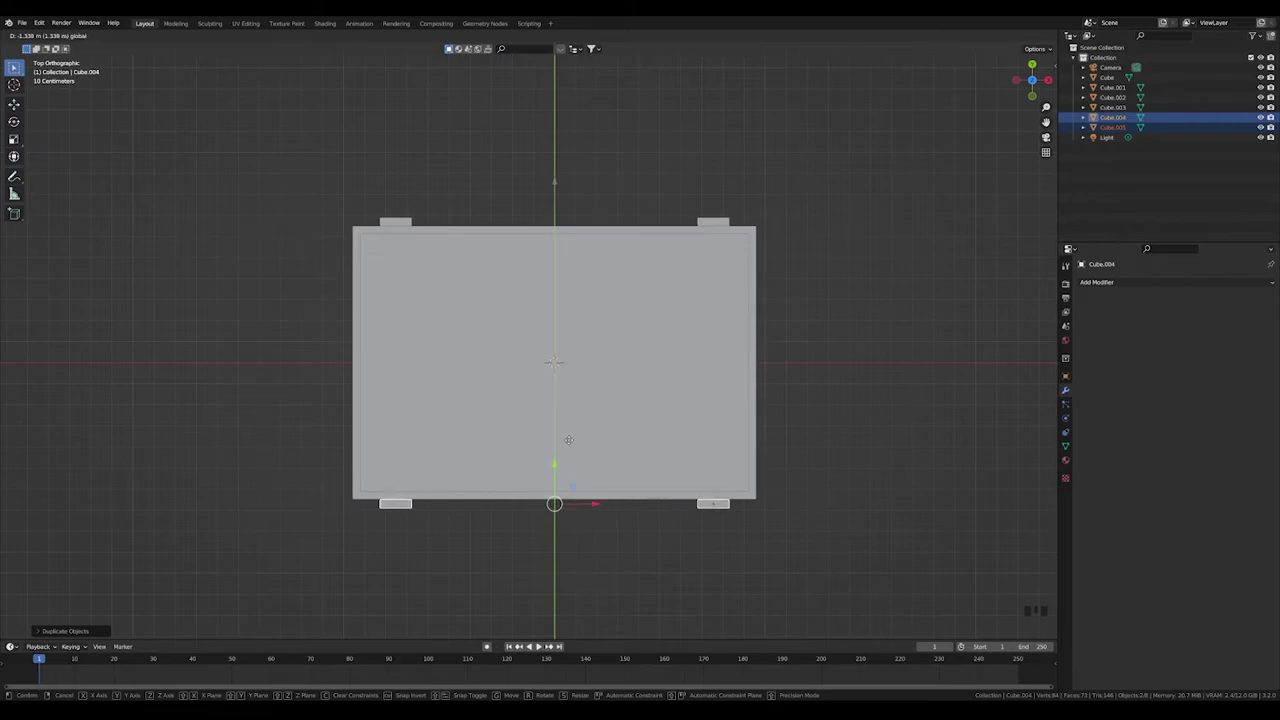
left_click(872, 442)
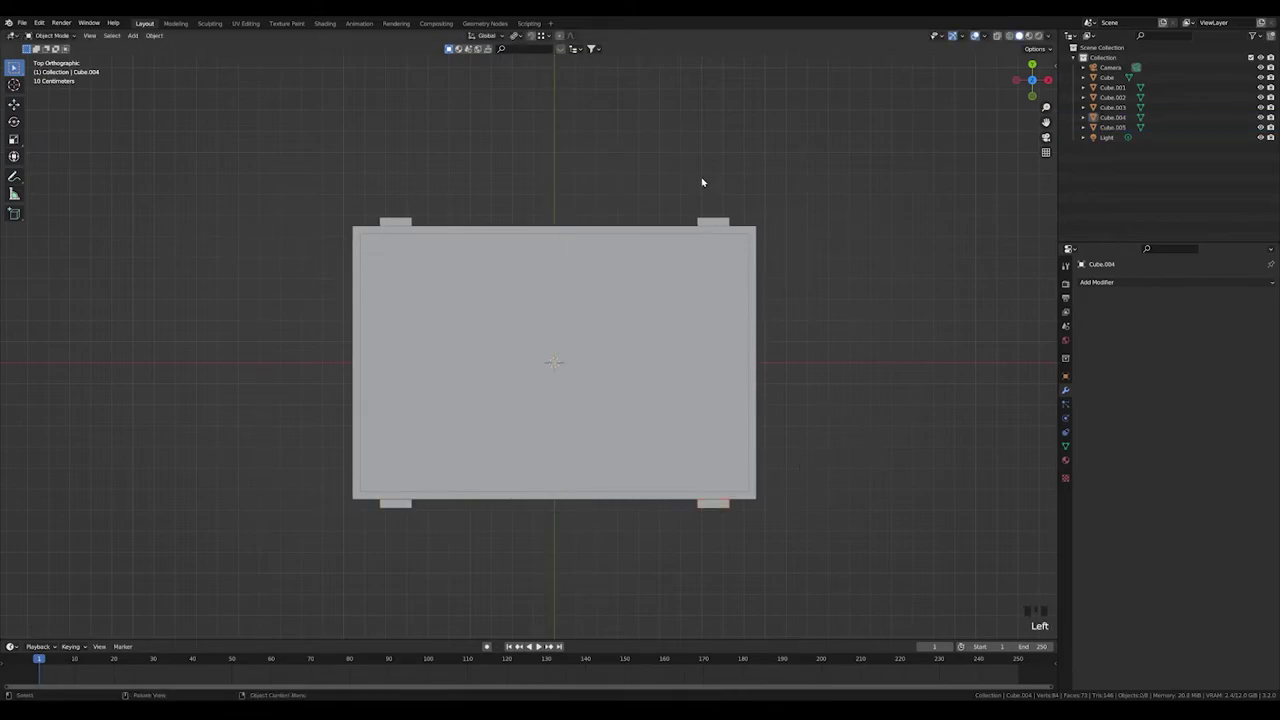
left_click(706, 178)
left_click(554, 134)
left_click(715, 222)
left_click(387, 224)
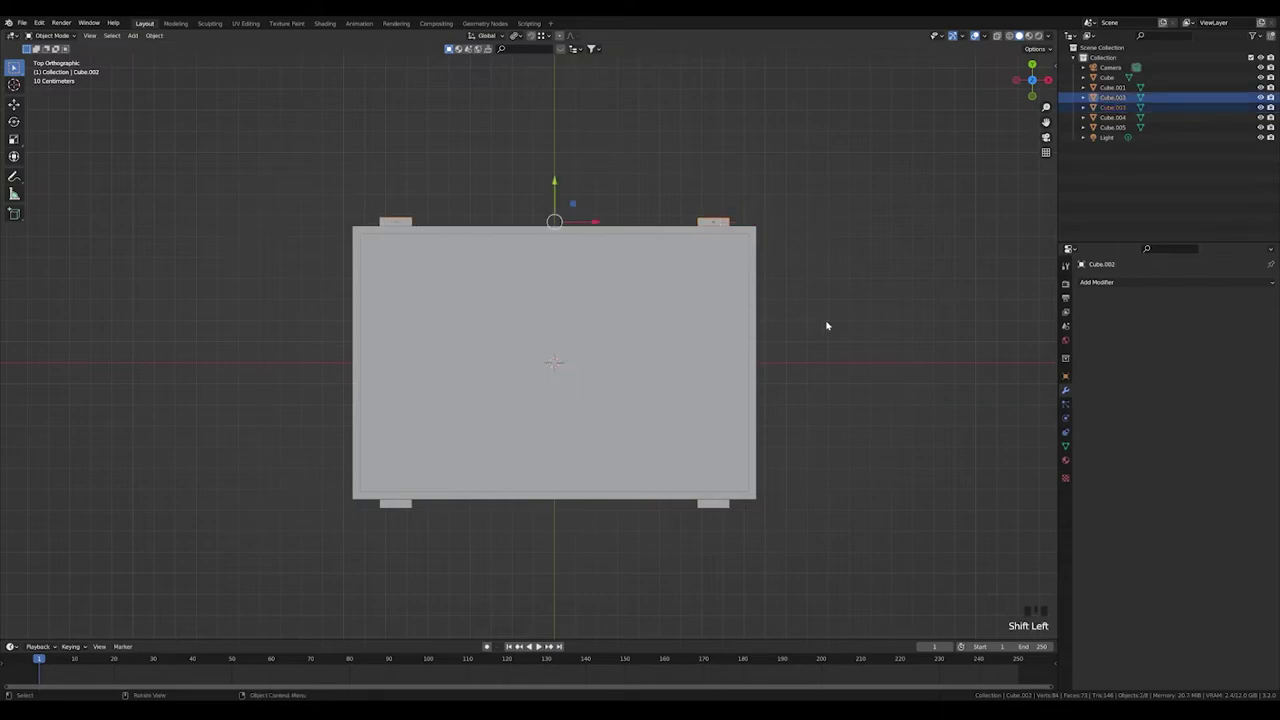
- Duplicate a block, rotate it and set it against the crate's right side
key("shift+d")
key("r")
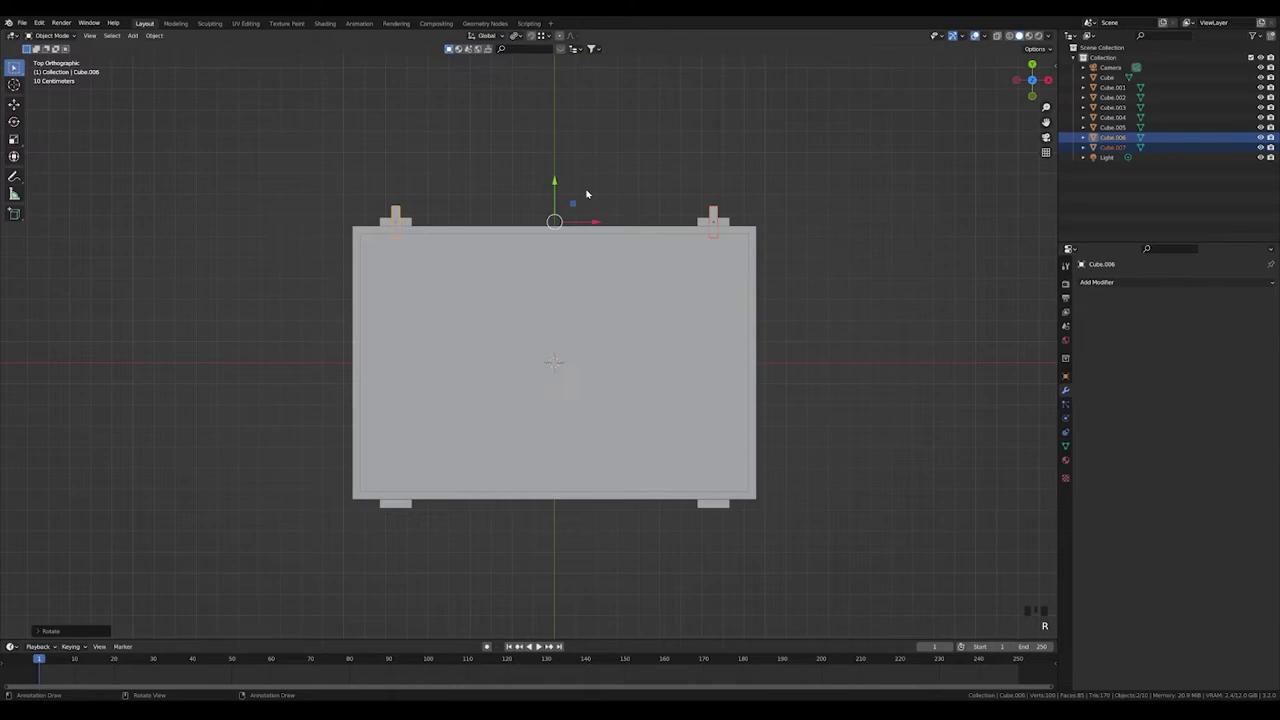
left_click(559, 178)
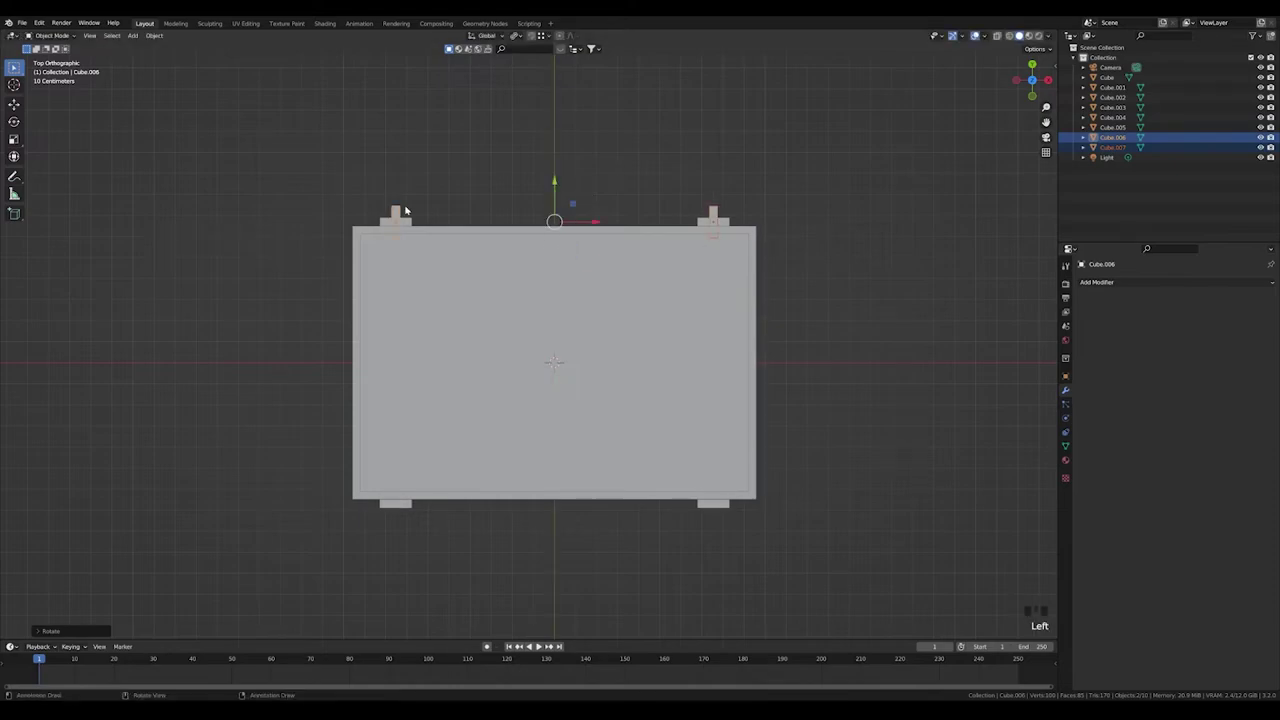
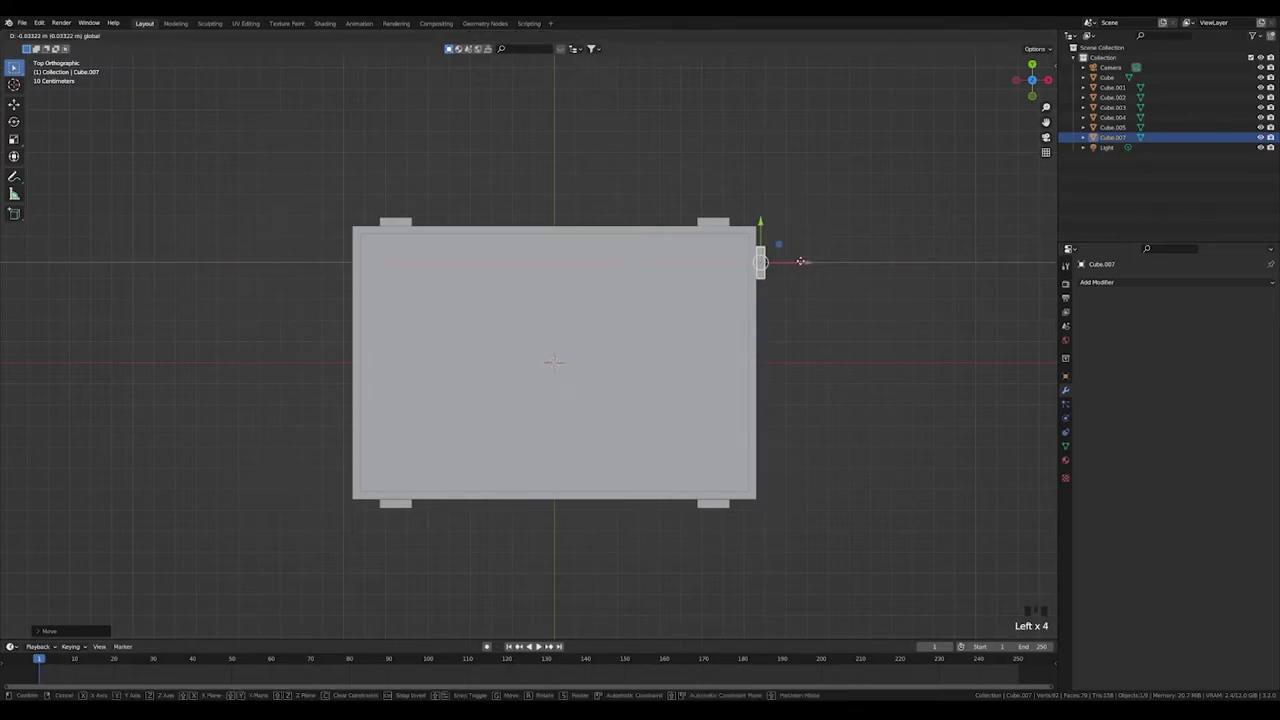
- Seat the block on the right side and duplicate it down to the lower right corner
left_click(815, 376)
left_click(767, 276)
key("shift+d")
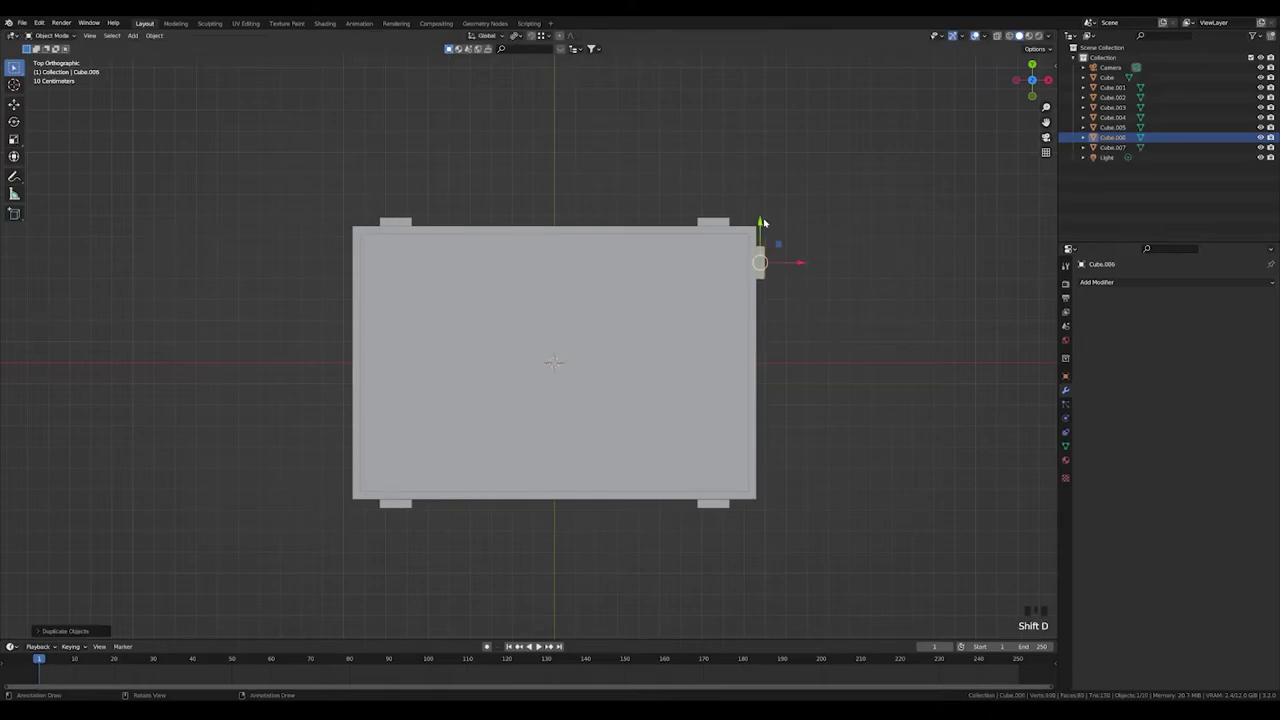
left_click(766, 220)
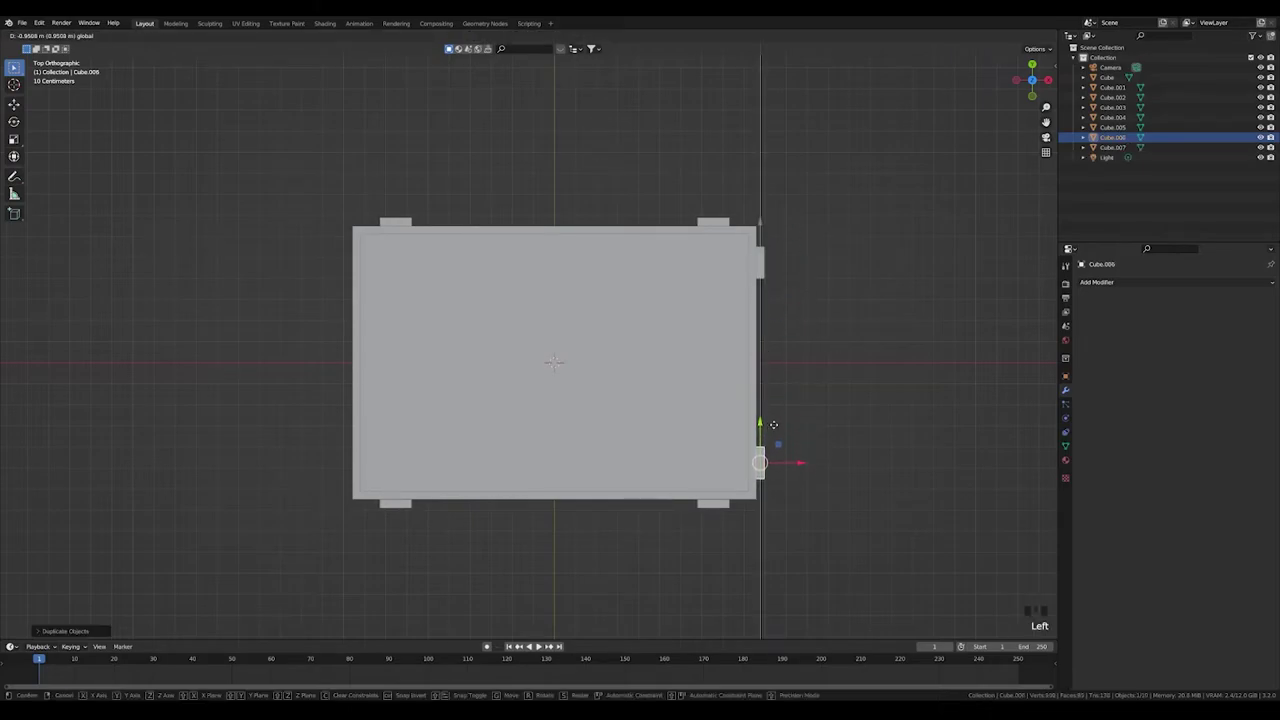
left_click(817, 393)
- Duplicate both side blocks and place the pair on the crate's left side
left_click(765, 270)
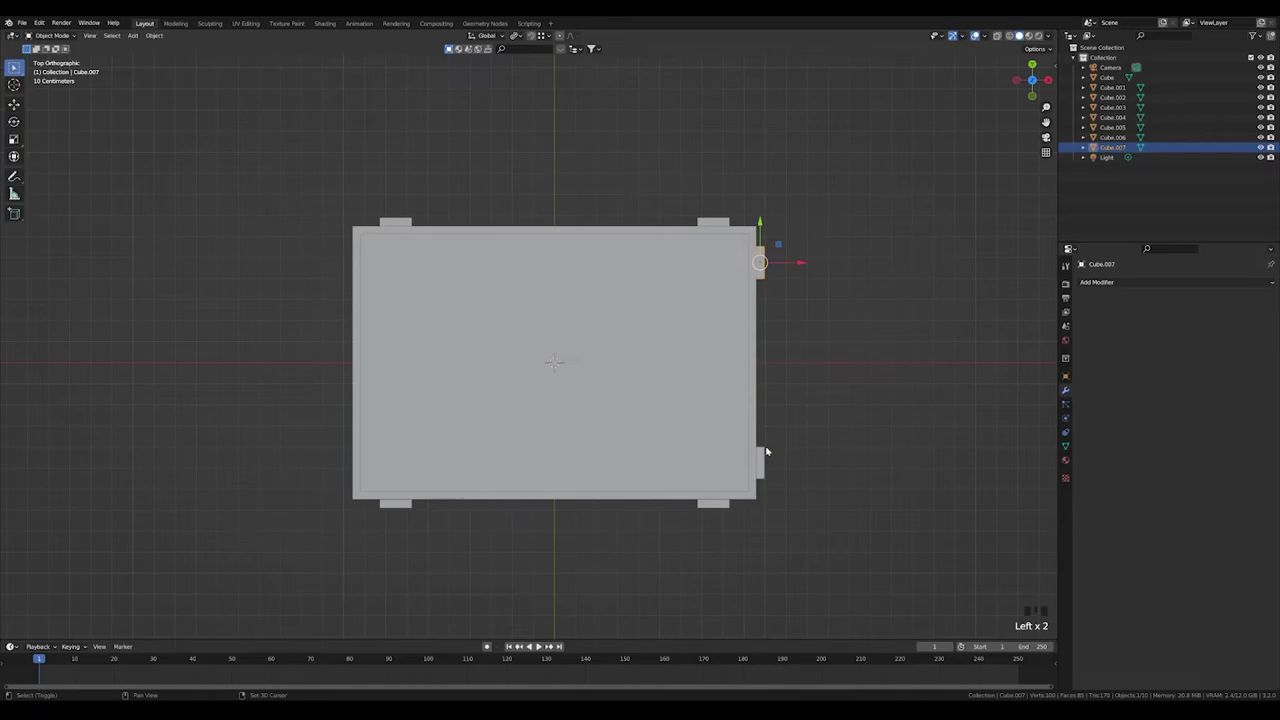
left_click(766, 456)
key("shift+d")
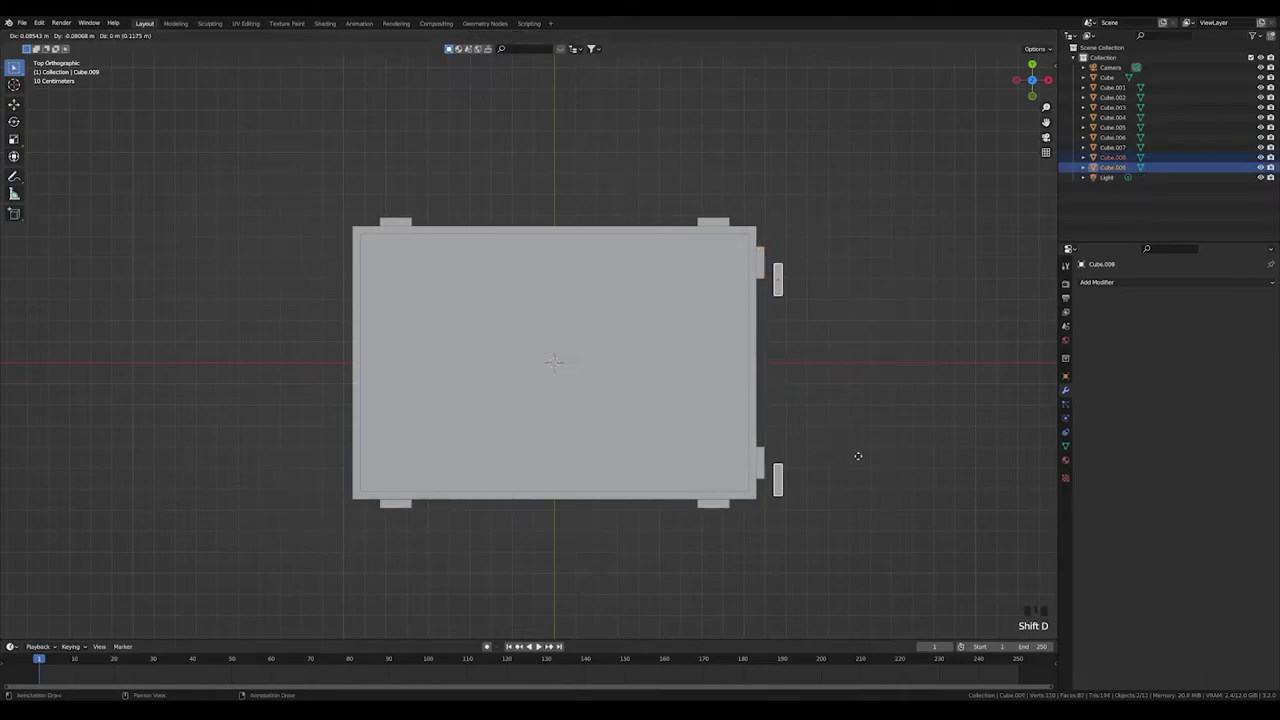
left_click(805, 365)
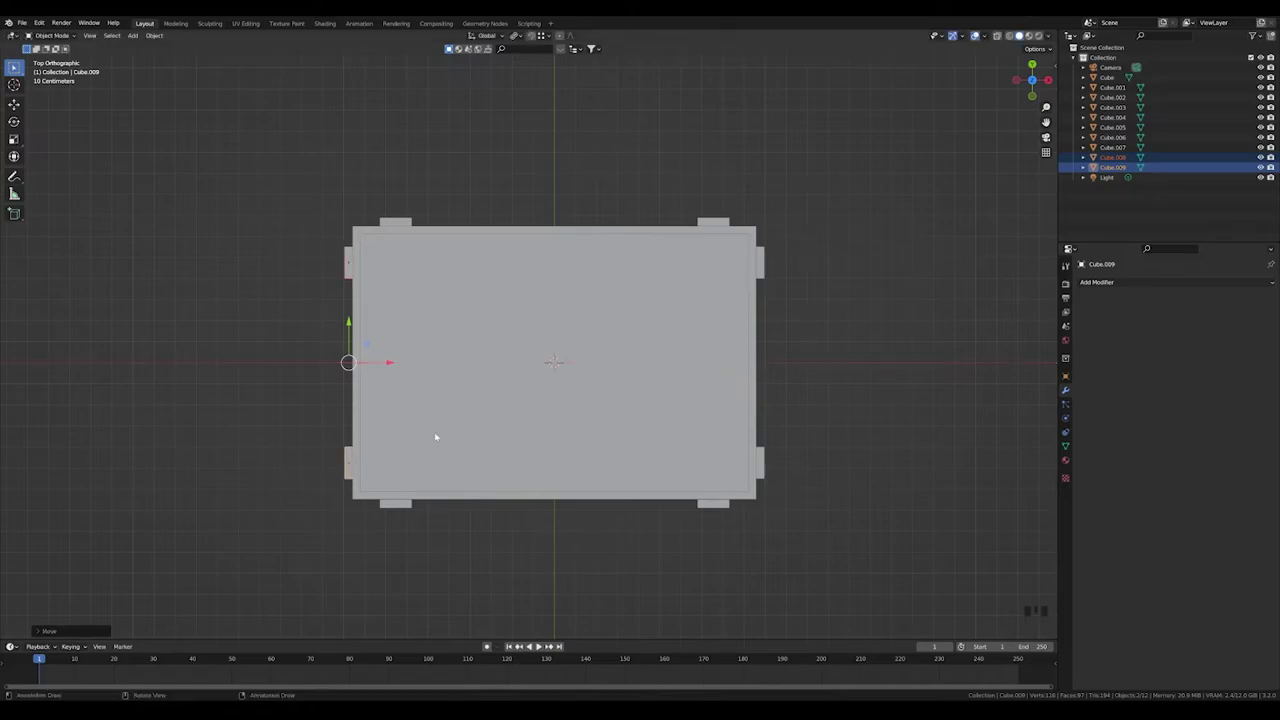
left_click(835, 382)
- Orbit around the crate and select the main crate body
left_click_drag(865, 456, 855, 399)
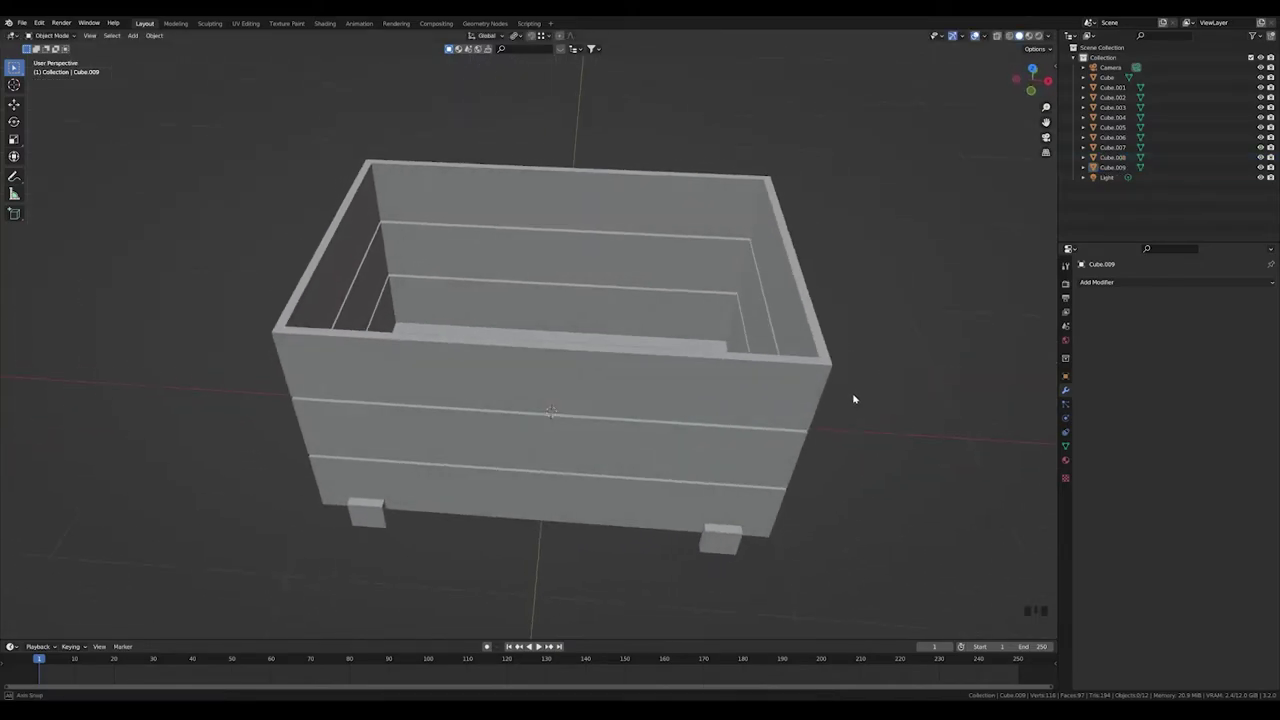
left_click(775, 474)
scroll("down", 3)
left_click(917, 461)
left_click(607, 392)
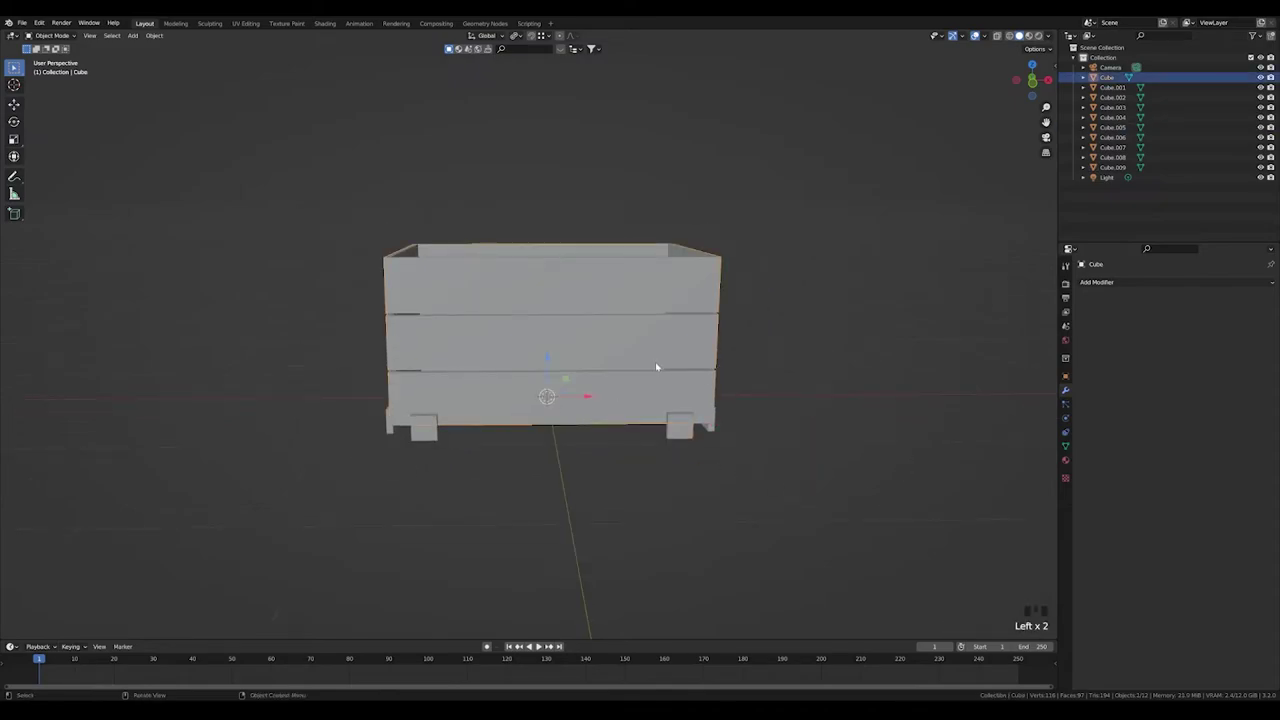
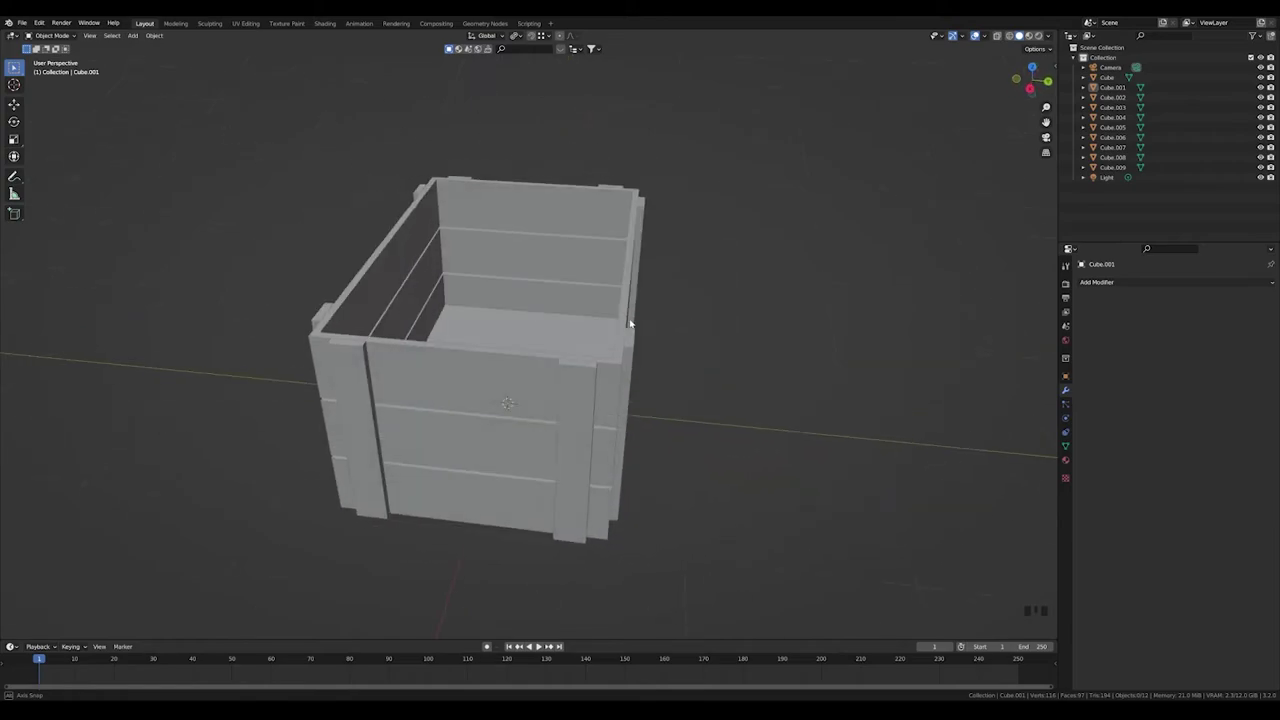
- Duplicate the bottom board and raise it to cover the crate as a lid
left_click(519, 349)
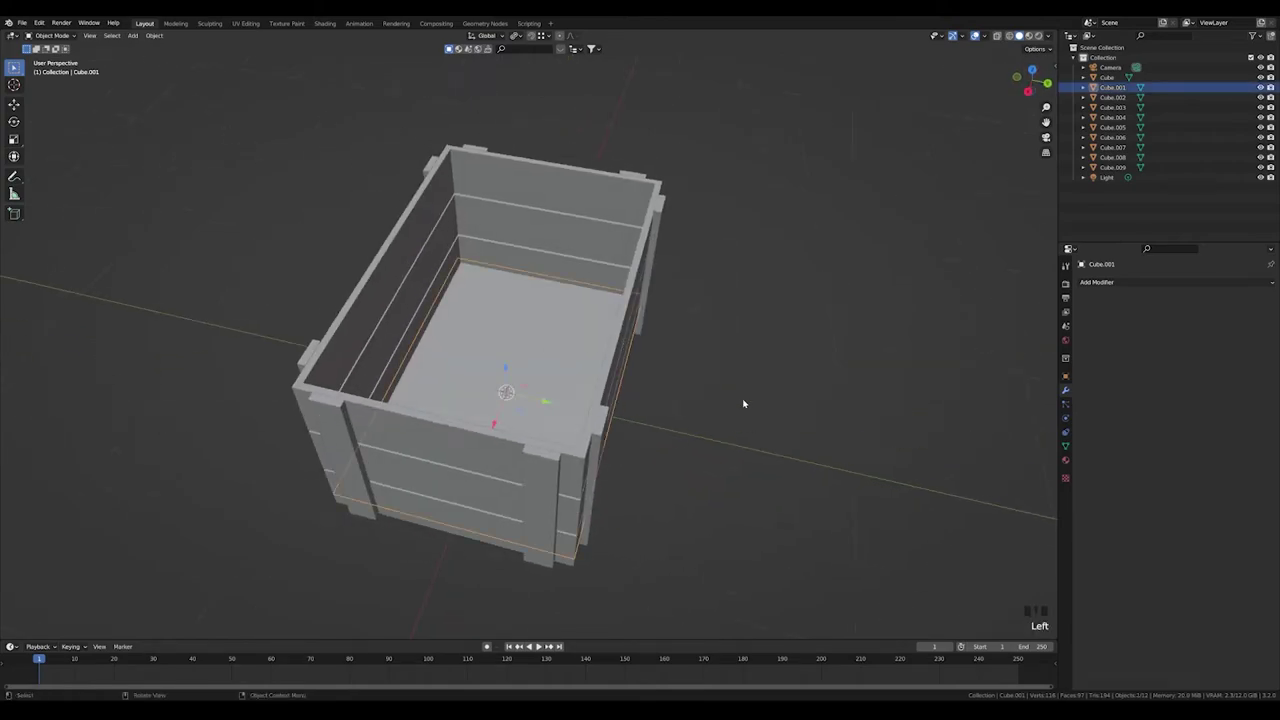
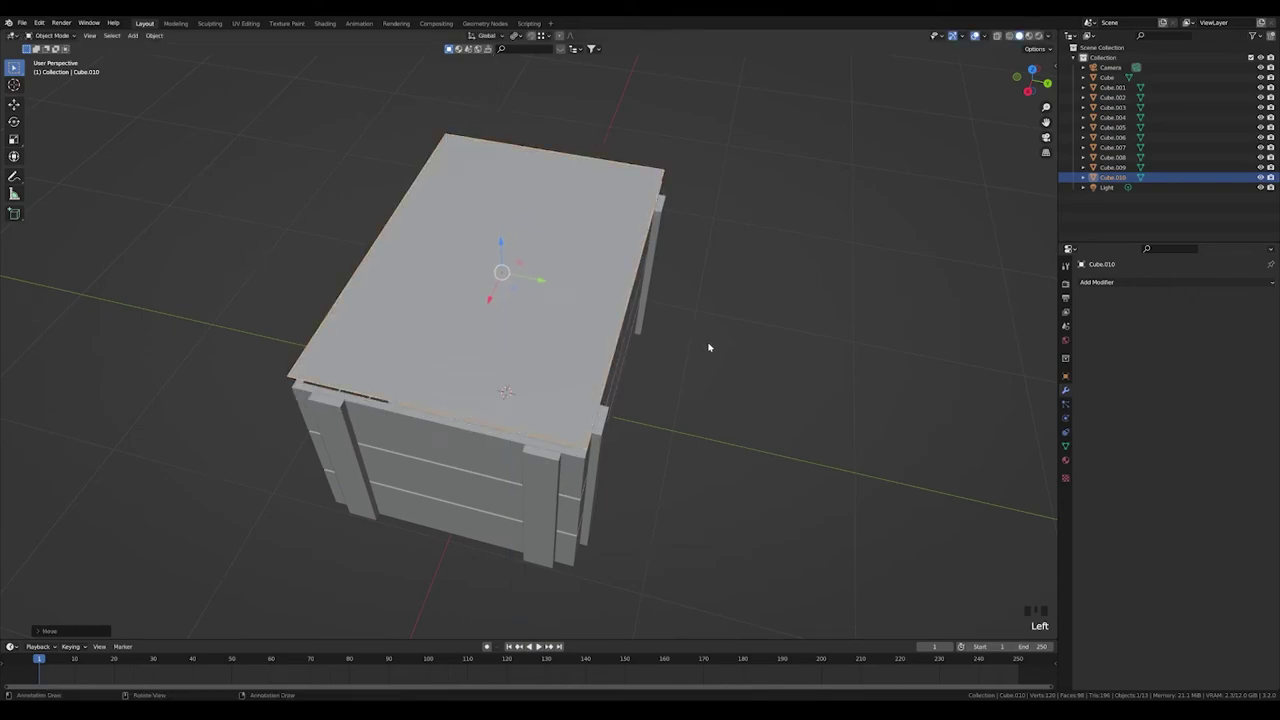
key("KP_3")
scroll("down", 3)
scroll("up", 3)
left_click_drag(611, 236, 548, 392)
left_click(548, 392)
- Duplicate a side slat, rotate it flat in right view and lay it across the lid as a batten
left_click(680, 257)
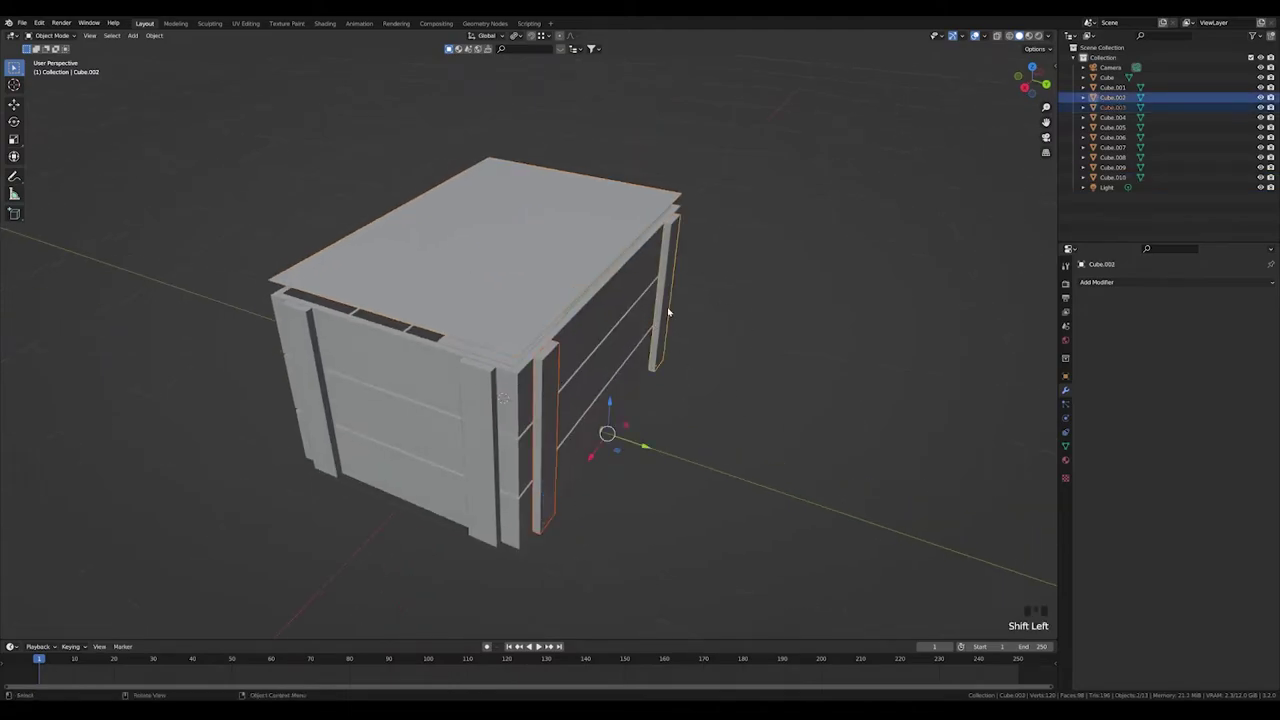
key("shift+d")
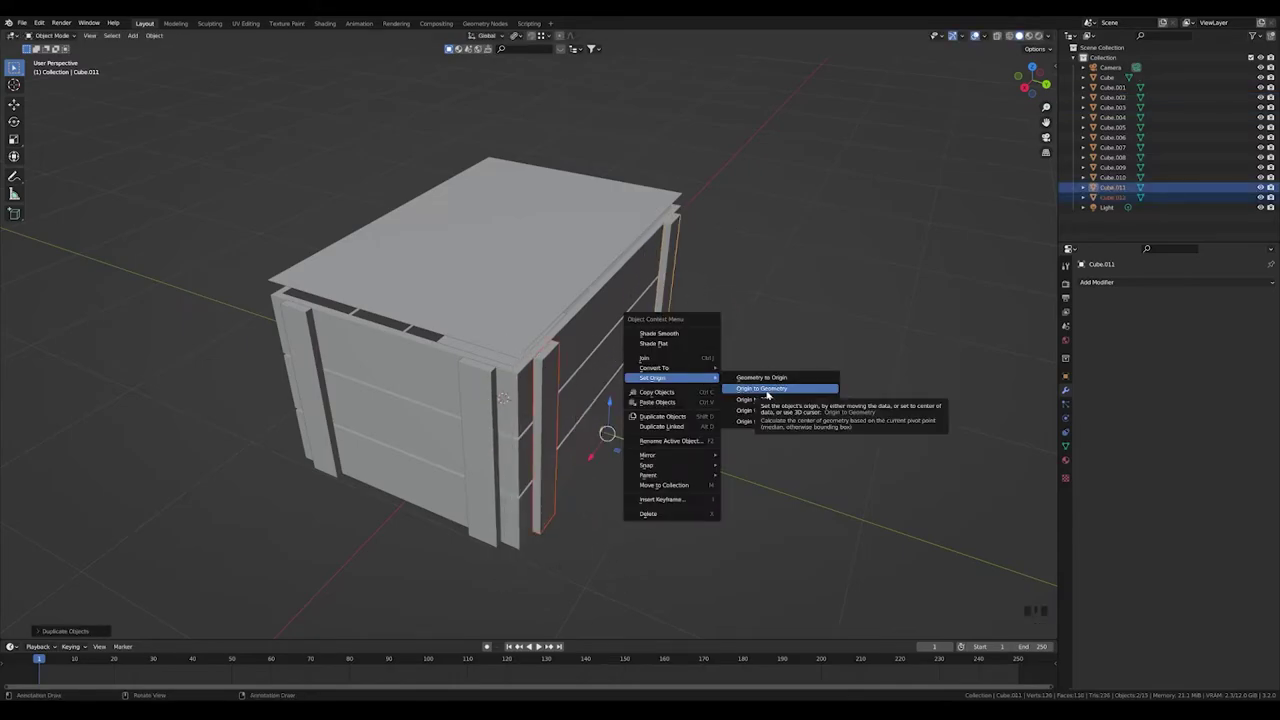
key("KP_3")
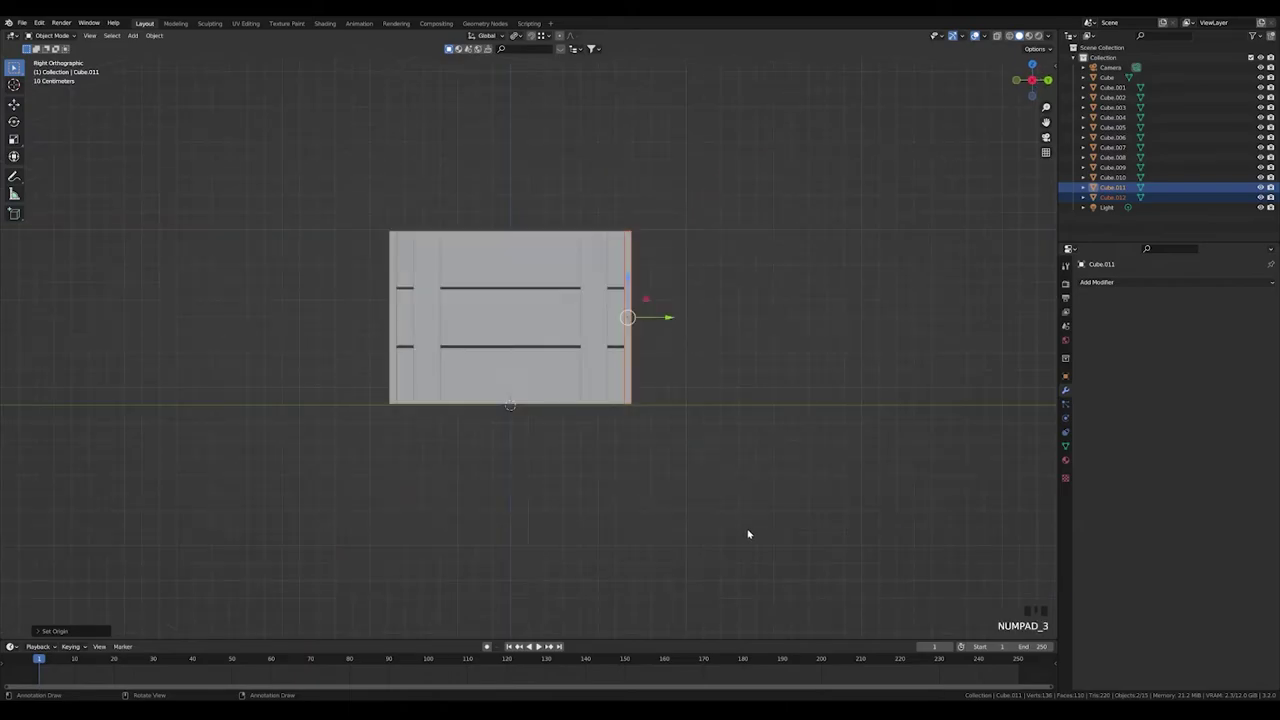
key("r")
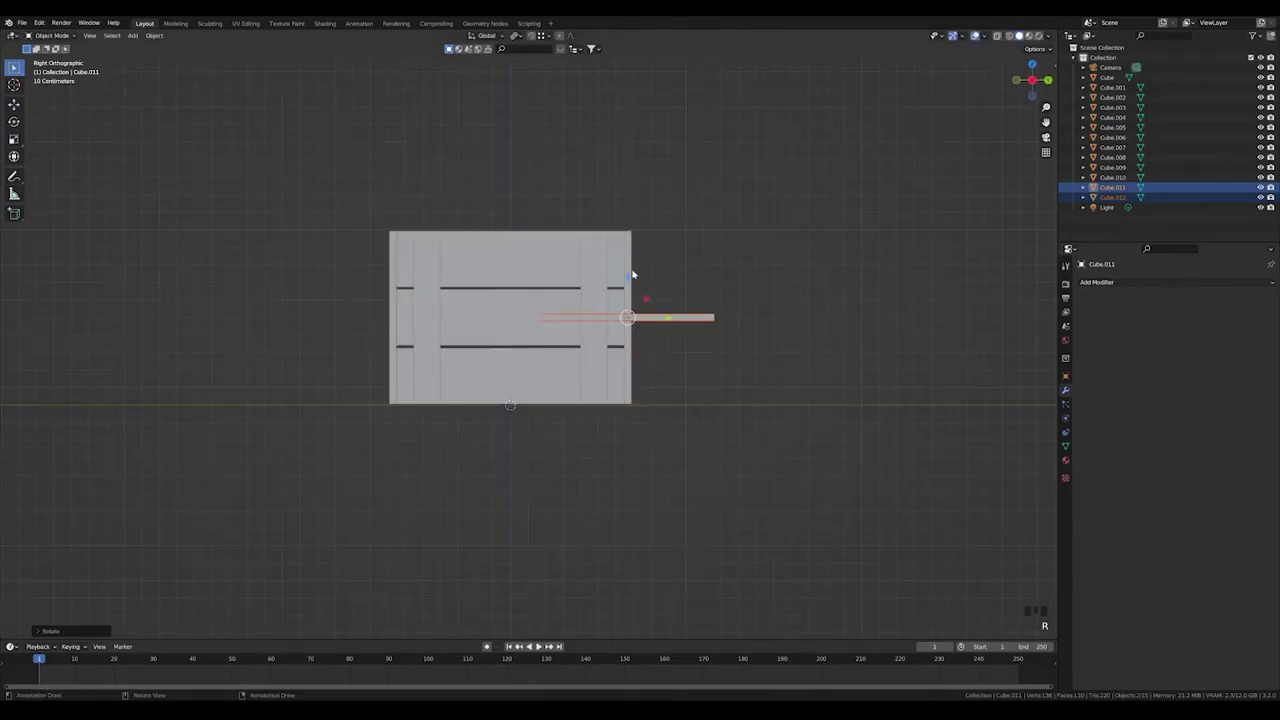
left_click(631, 277)
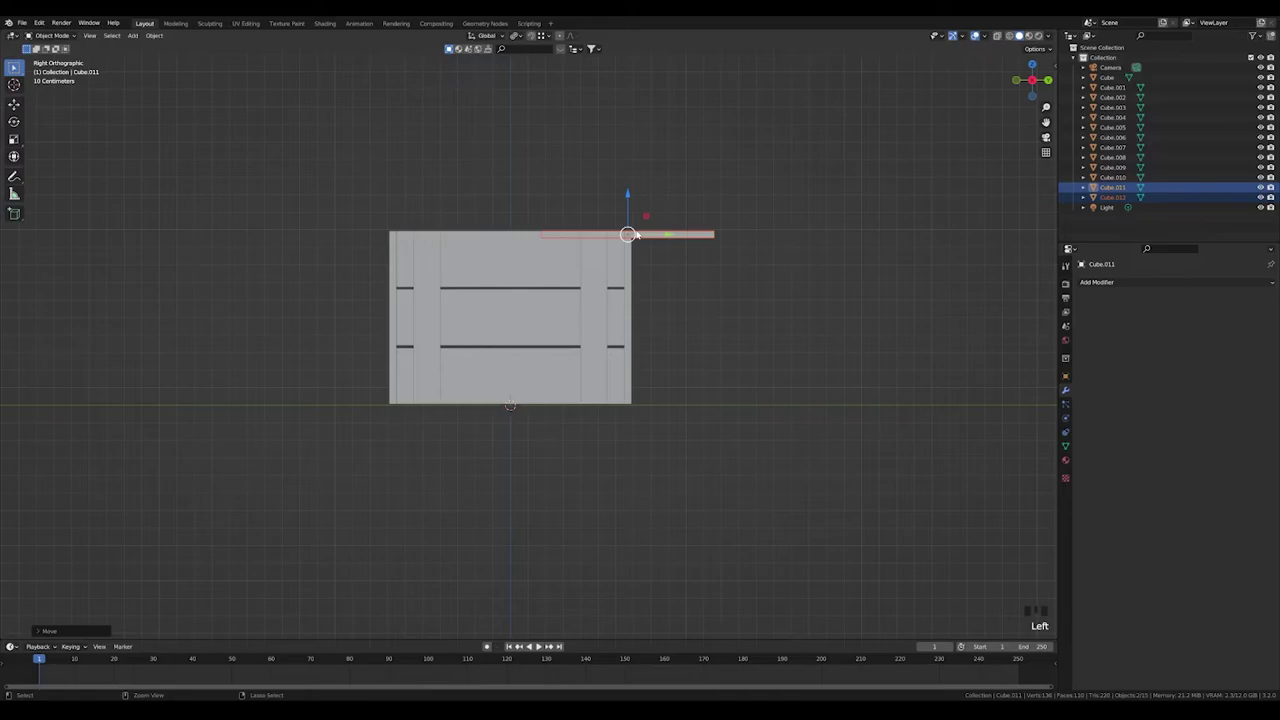
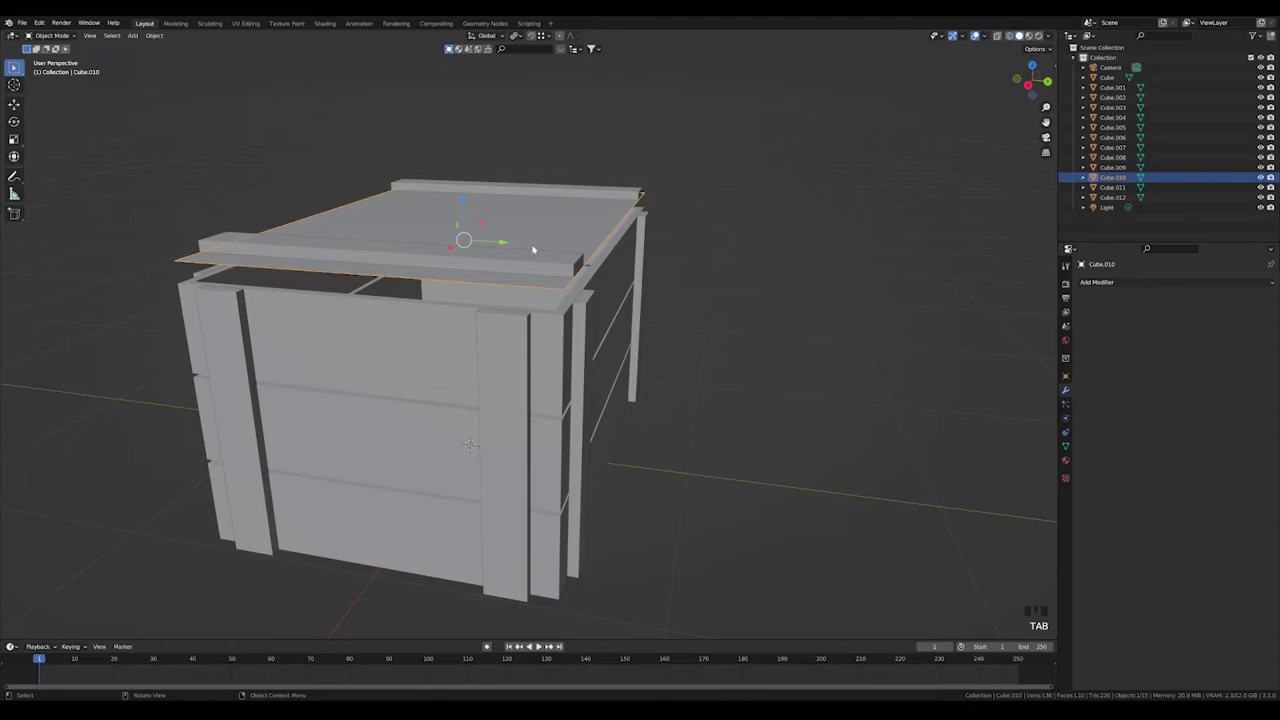
- Parent both battens to the lid board with Ctrl+P
left_click(547, 262)
left_click(629, 192)
left_click(607, 230)
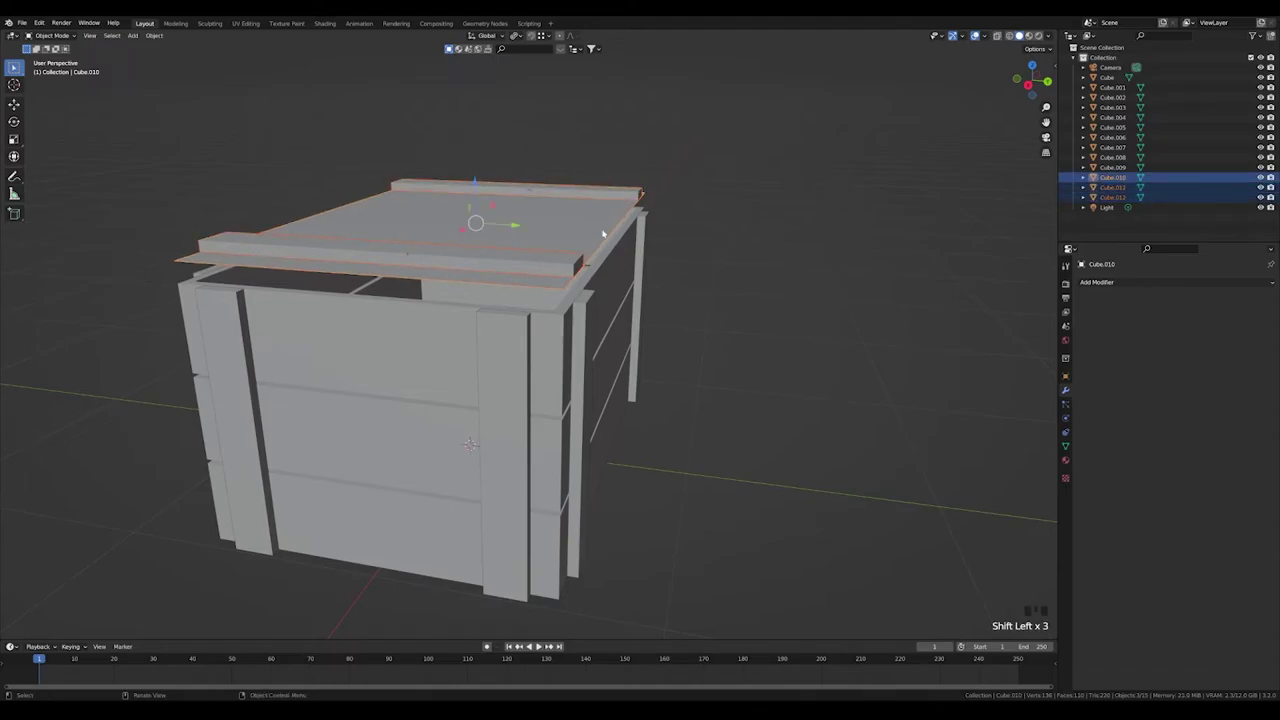
key("ctrl+p")
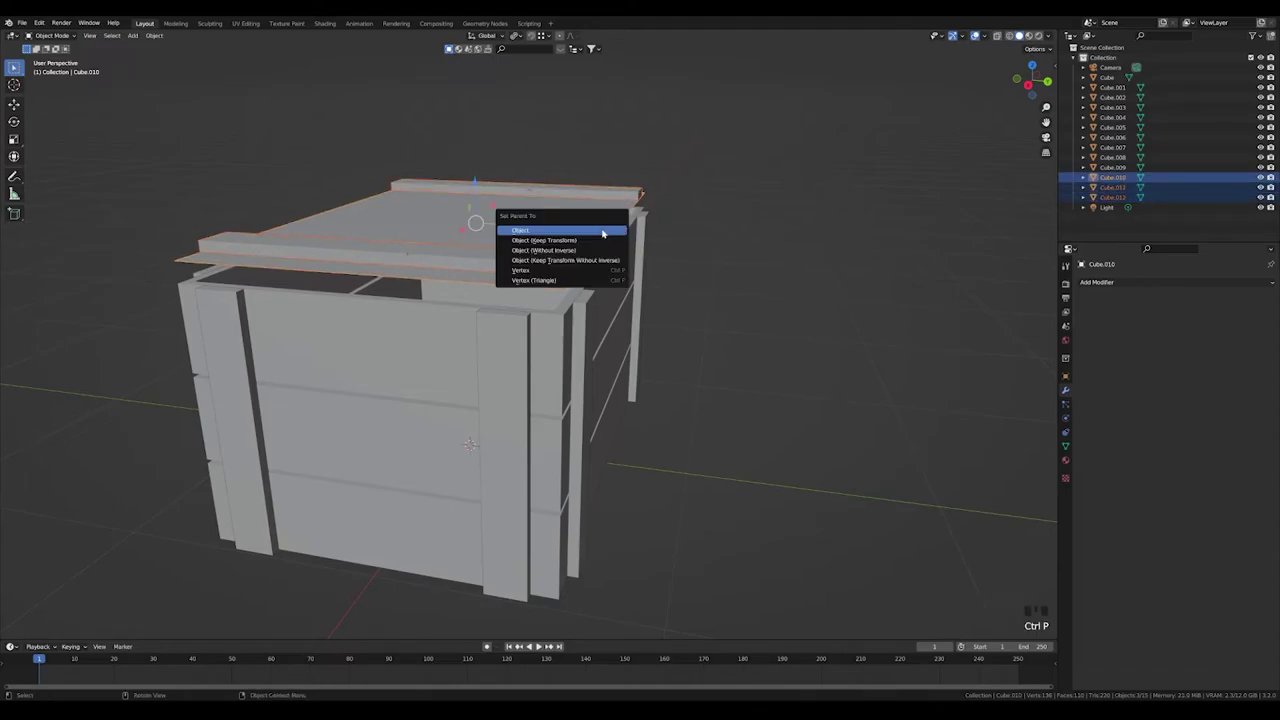
key("KP_3")
- In right orthographic view, set the pivot at the lid's hinge edge
key("r")
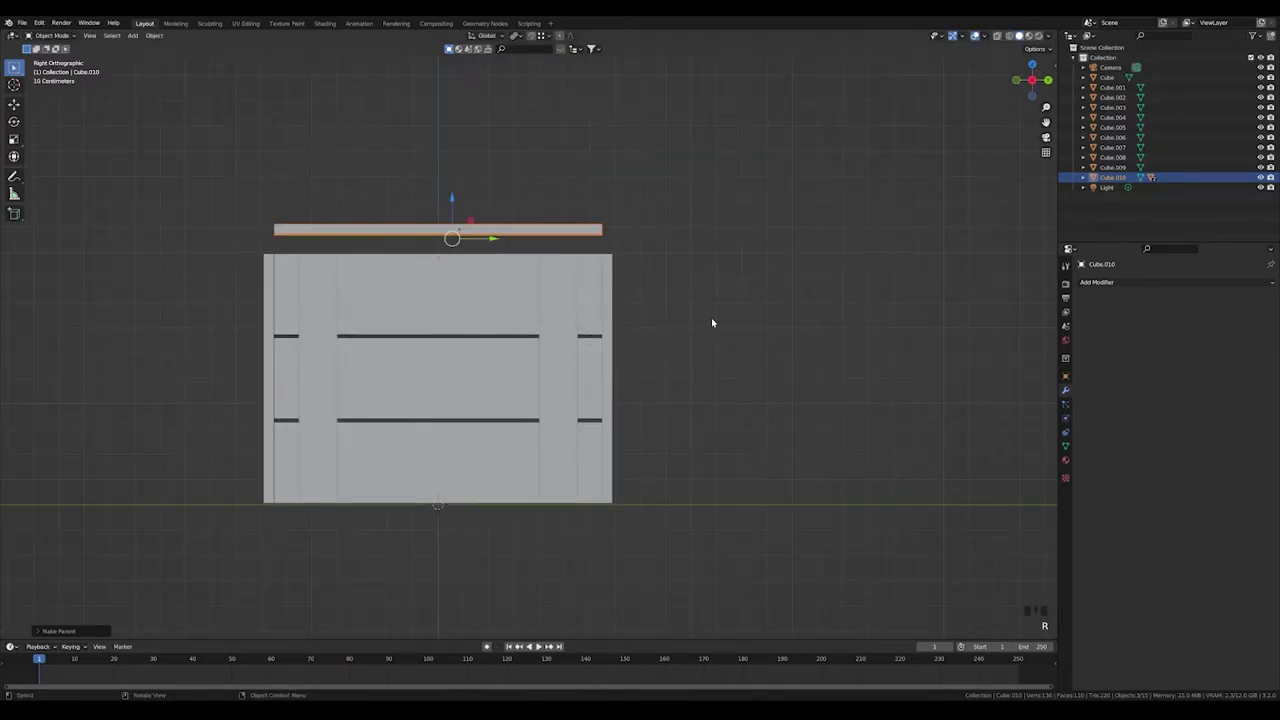
left_click(729, 267)
left_click_drag(766, 215, 497, 238)
left_click(497, 238)
key("r")
left_click(618, 250)
- Rotate the lid to swing it open about the crate's top edge
key("r")
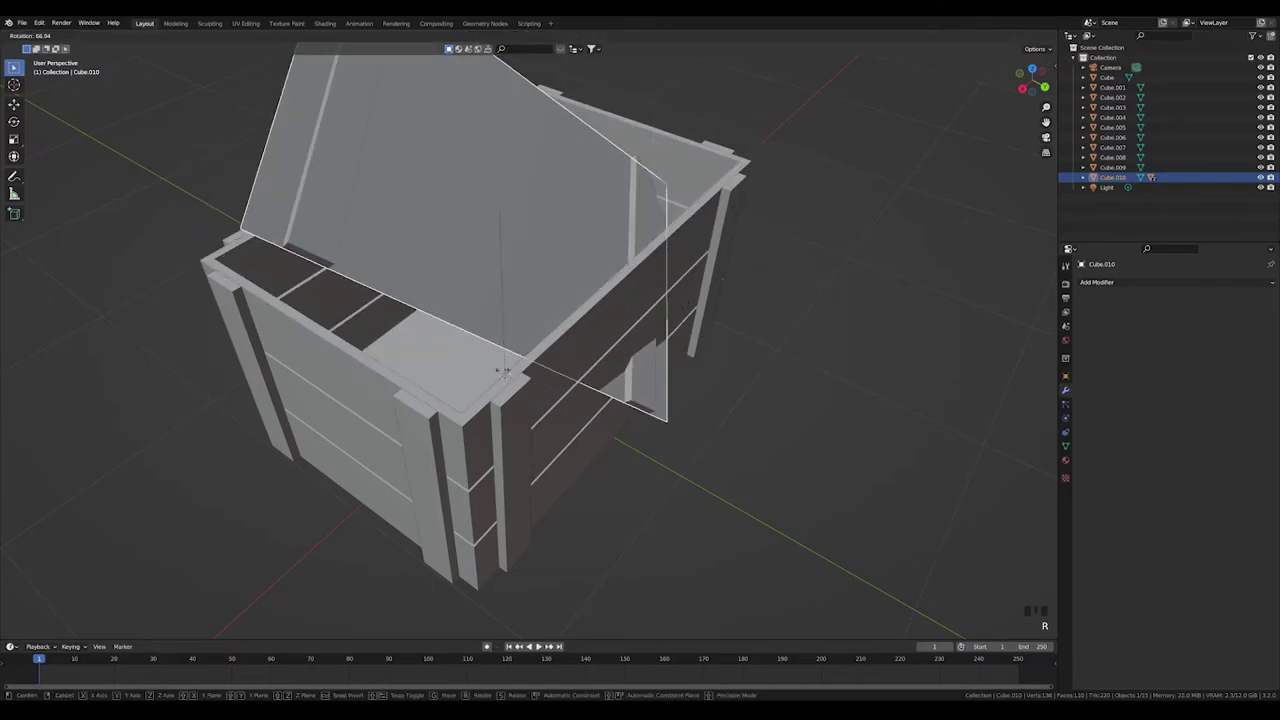
left_click_drag(726, 340, 743, 343)
key("KP_3")
scroll("down", 3)
key("r")
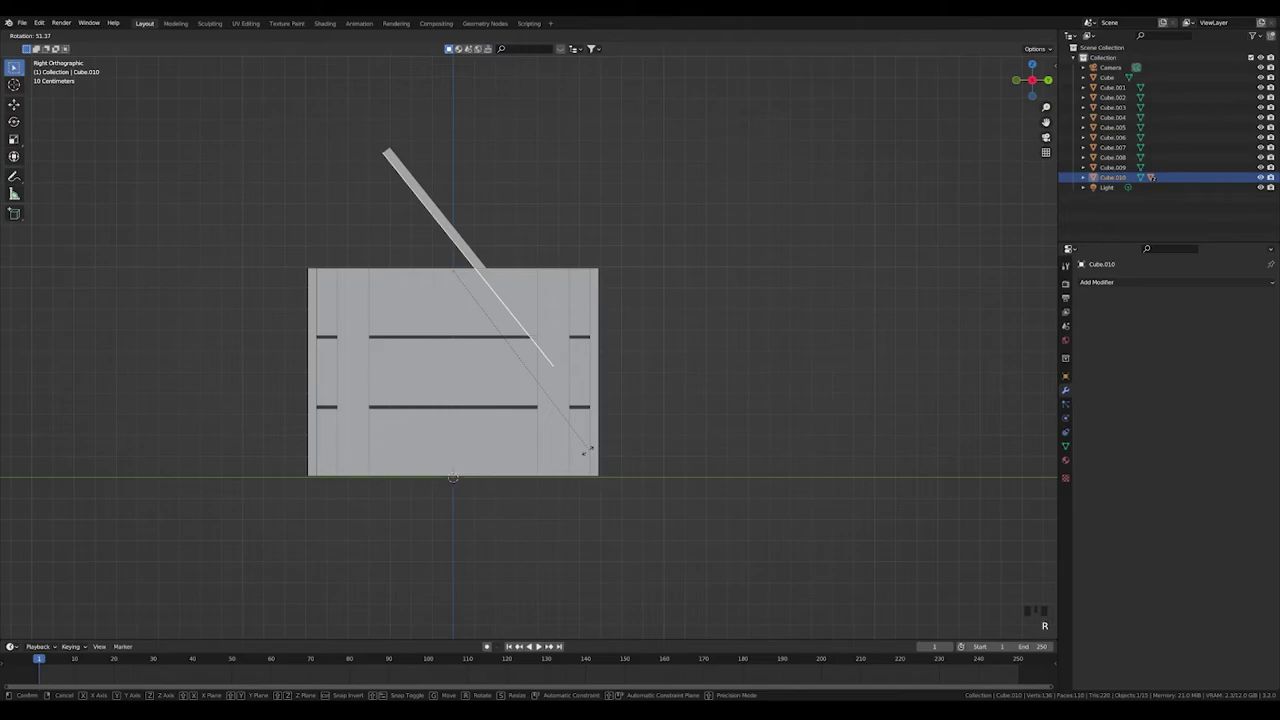
left_click(499, 274)
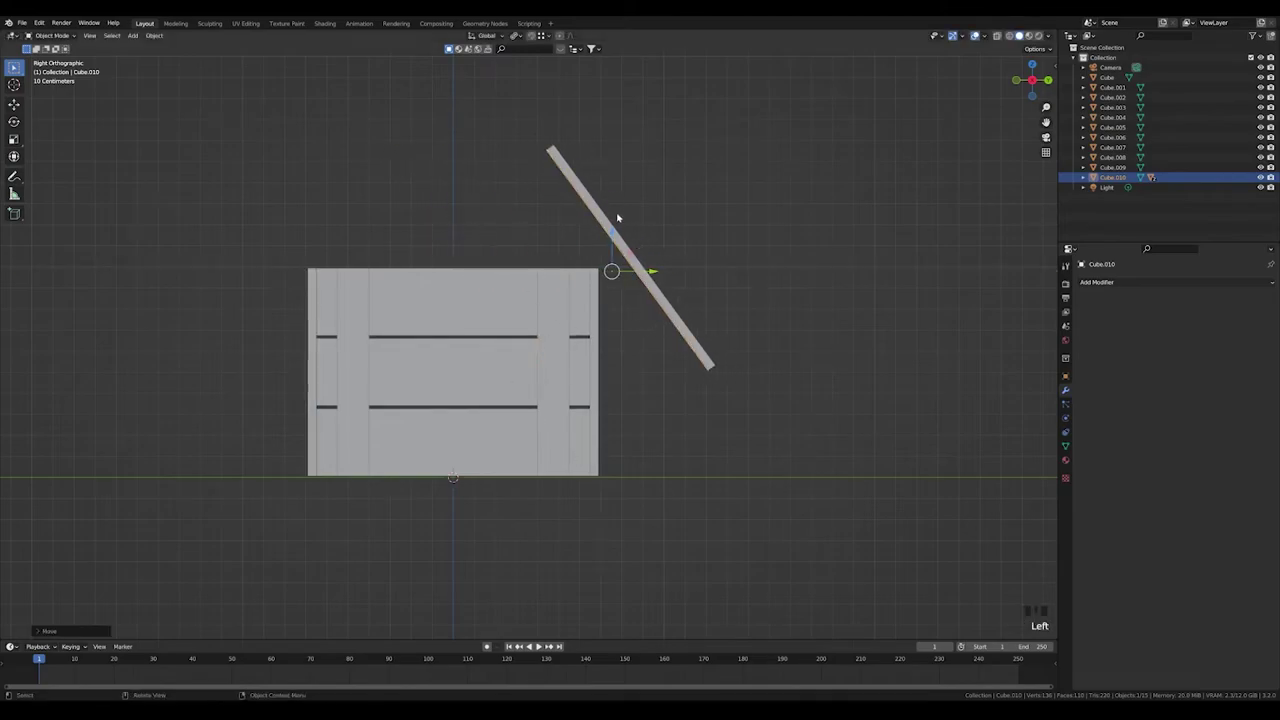
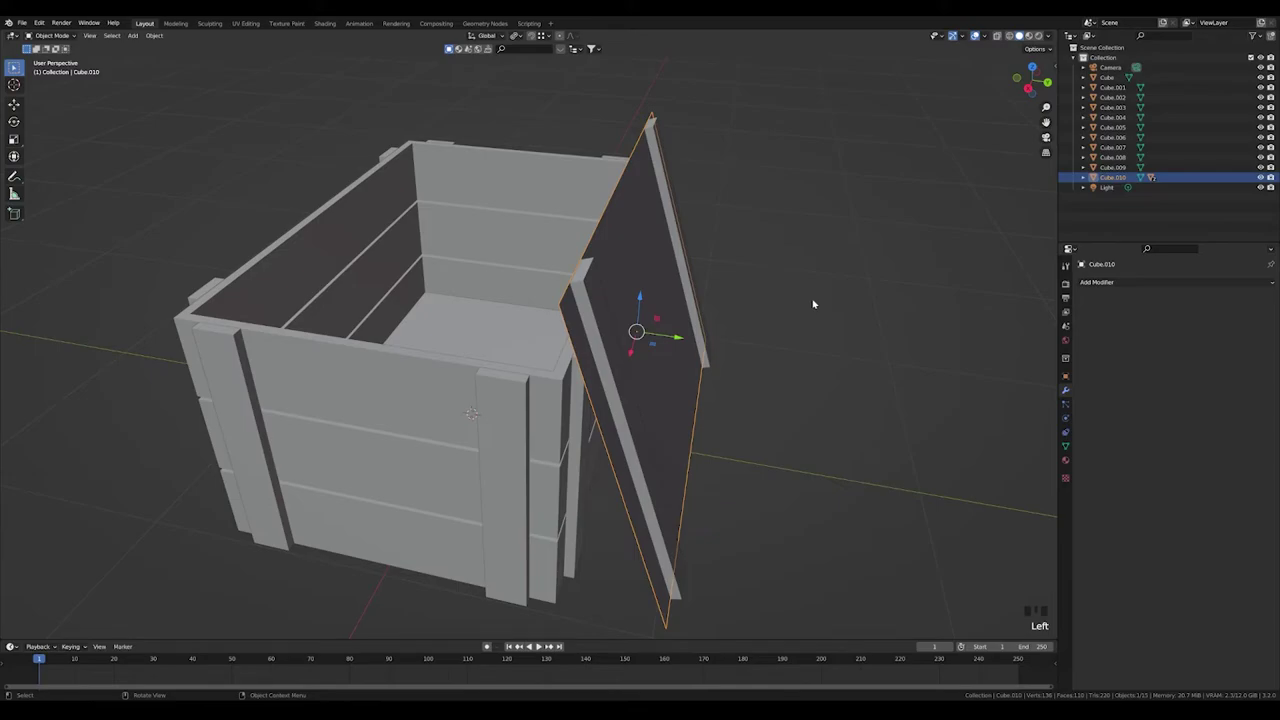
- Extrude the lid's faces along their normal to give the tilted board thickness
key("Tab")
key("a")
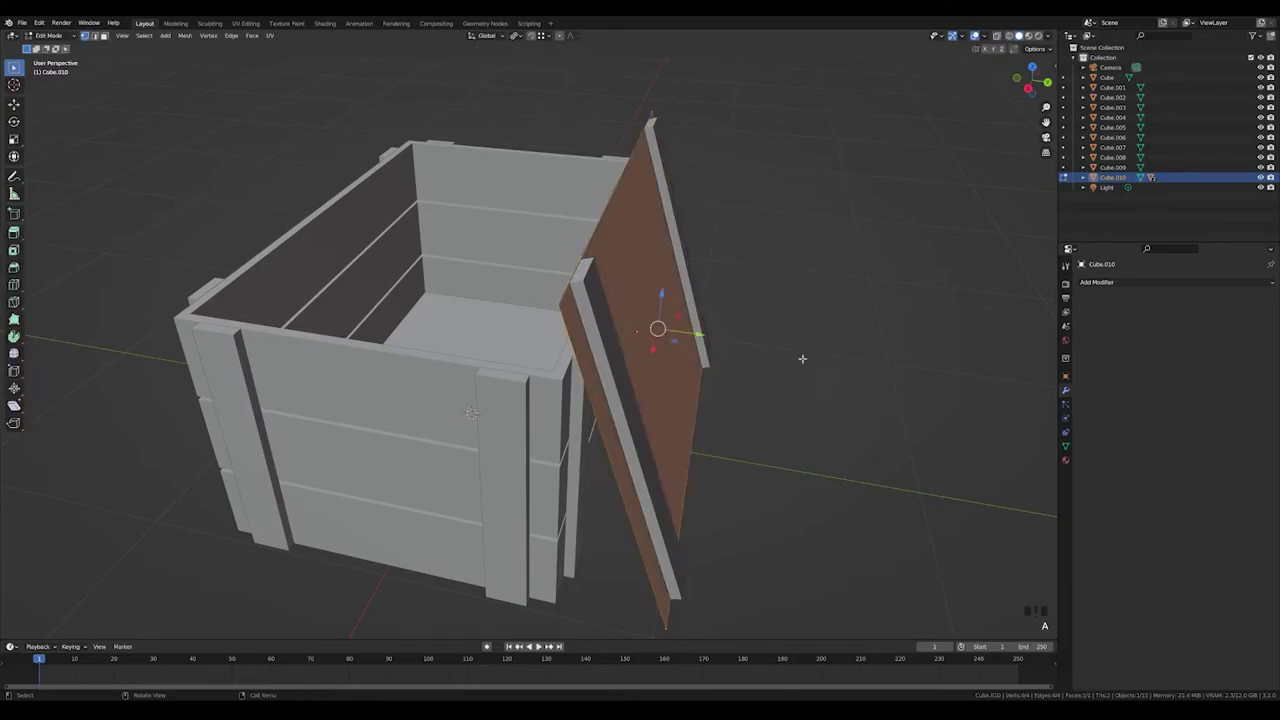
key("e")
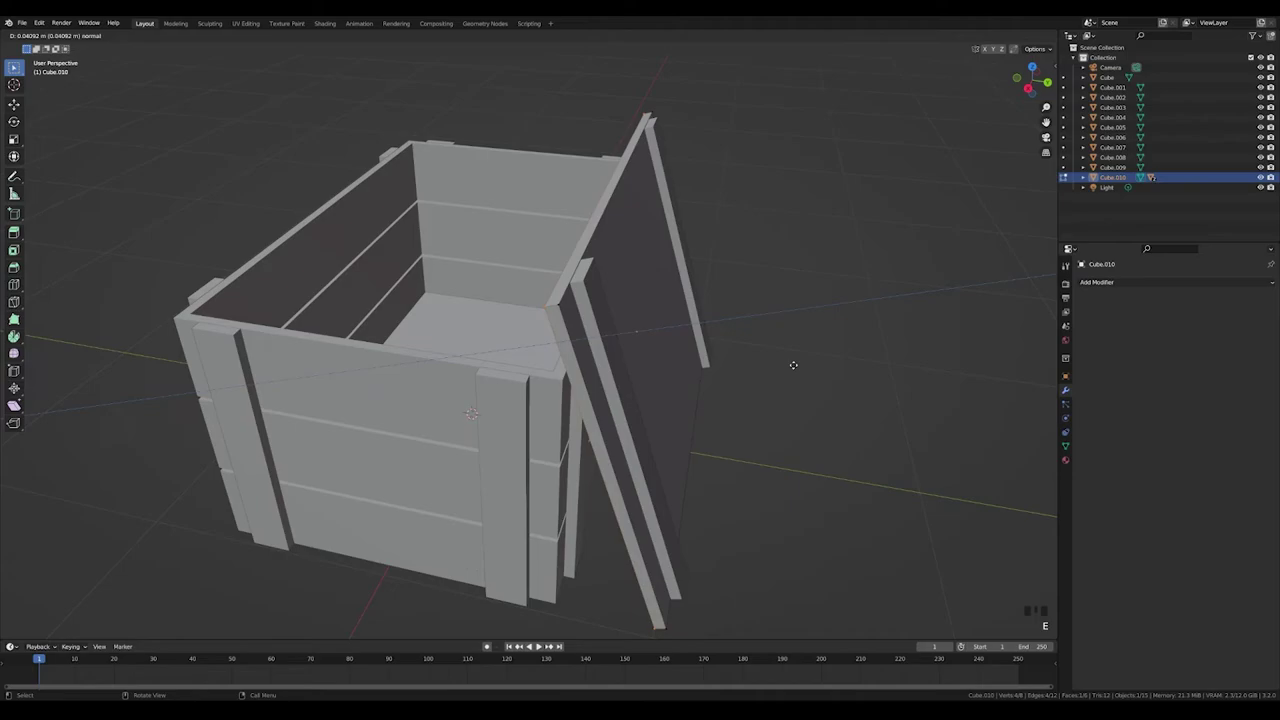
key("KP_3")
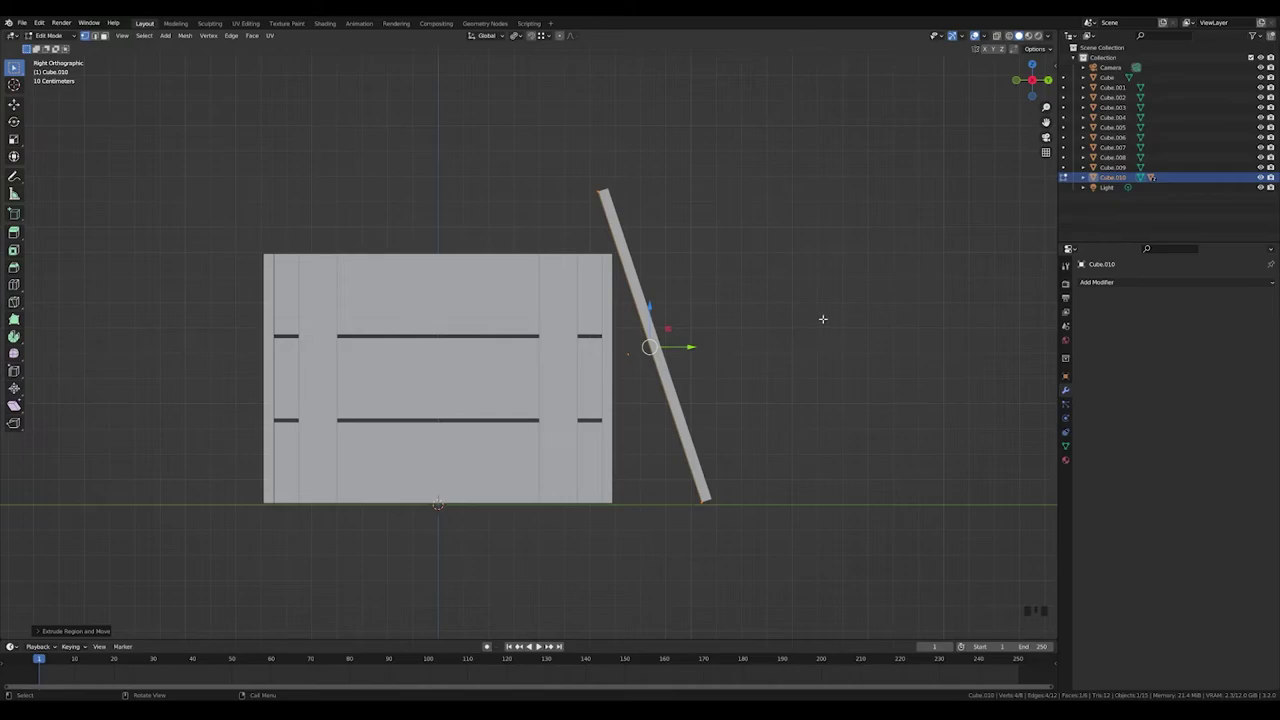
key("e")
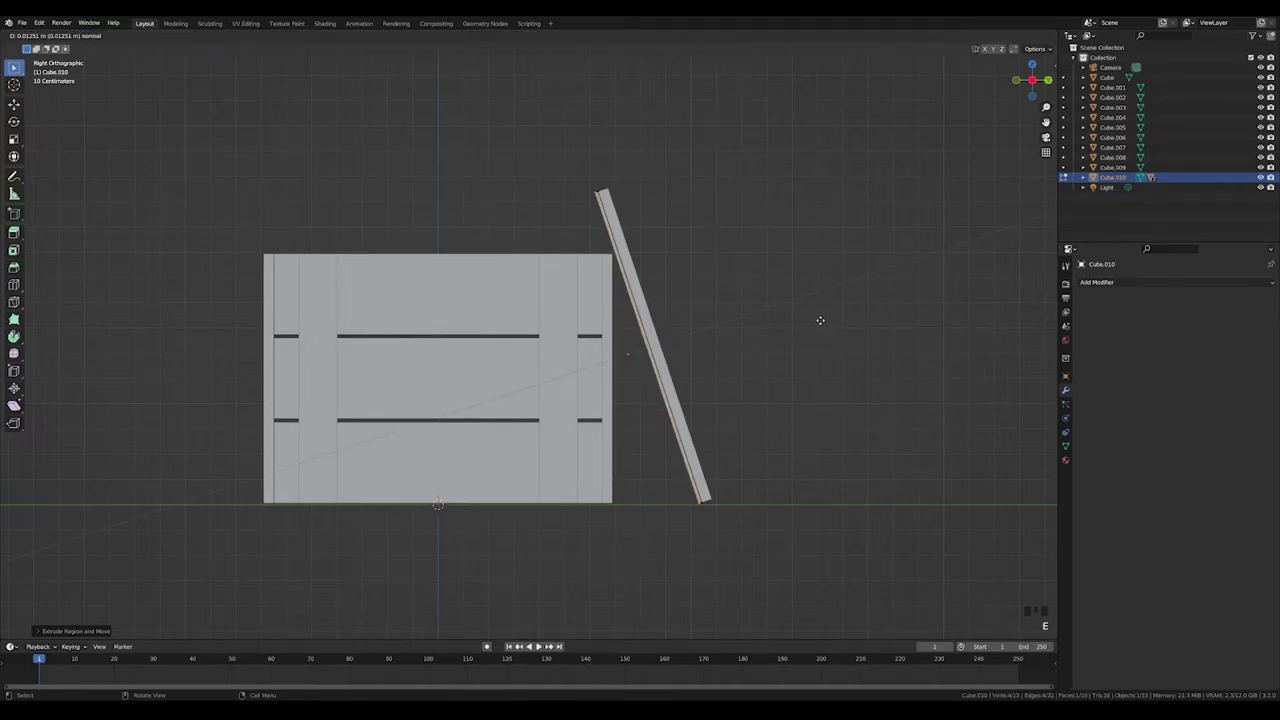
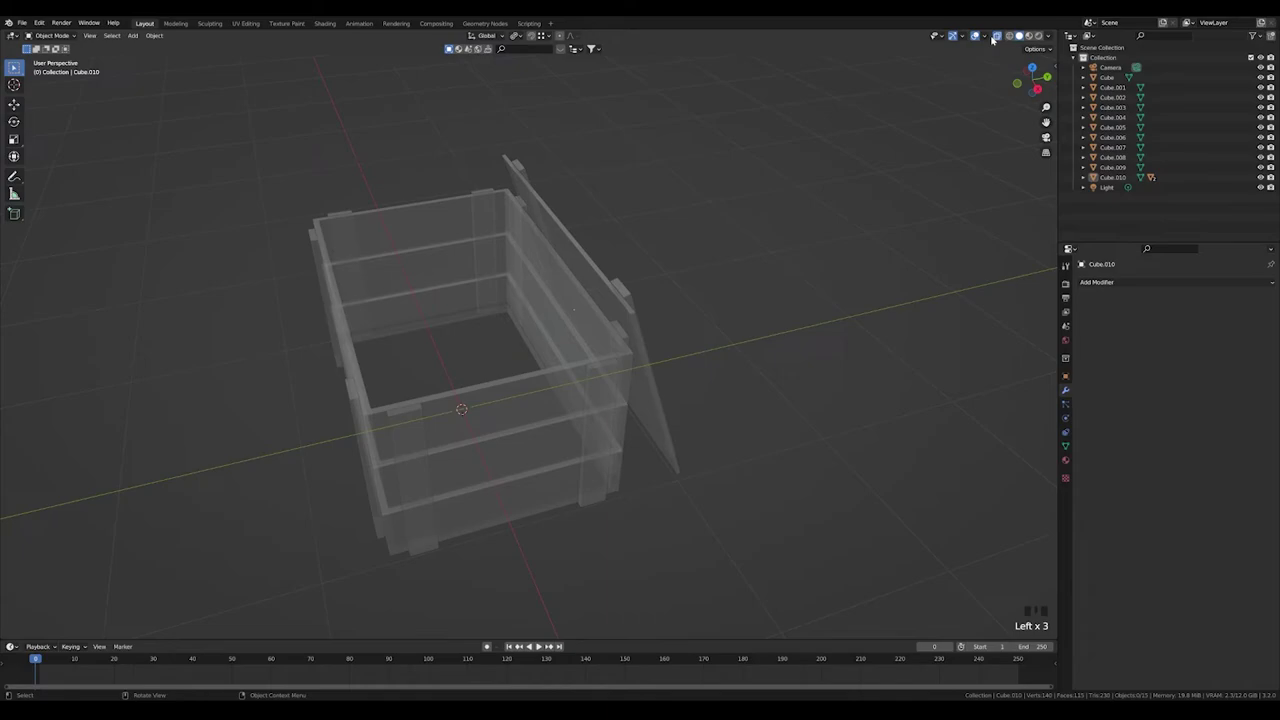
- Orbit and zoom around the finished crate with its open lid to inspect it
left_click_drag(1001, 36, 826, 273)
scroll("up", 3)
left_click_drag(1051, 37, 840, 355)
scroll("up", 3)
scroll("down", 3)
left_click_drag(737, 389, 527, 385)
left_click(527, 385)
- Switch to the Shading workspace and frame the crate in material preview
left_click(353, 59)
left_click(559, 234)
left_click(708, 344)
key("KP_Decimal")
left_click_drag(1054, 41, 869, 262)
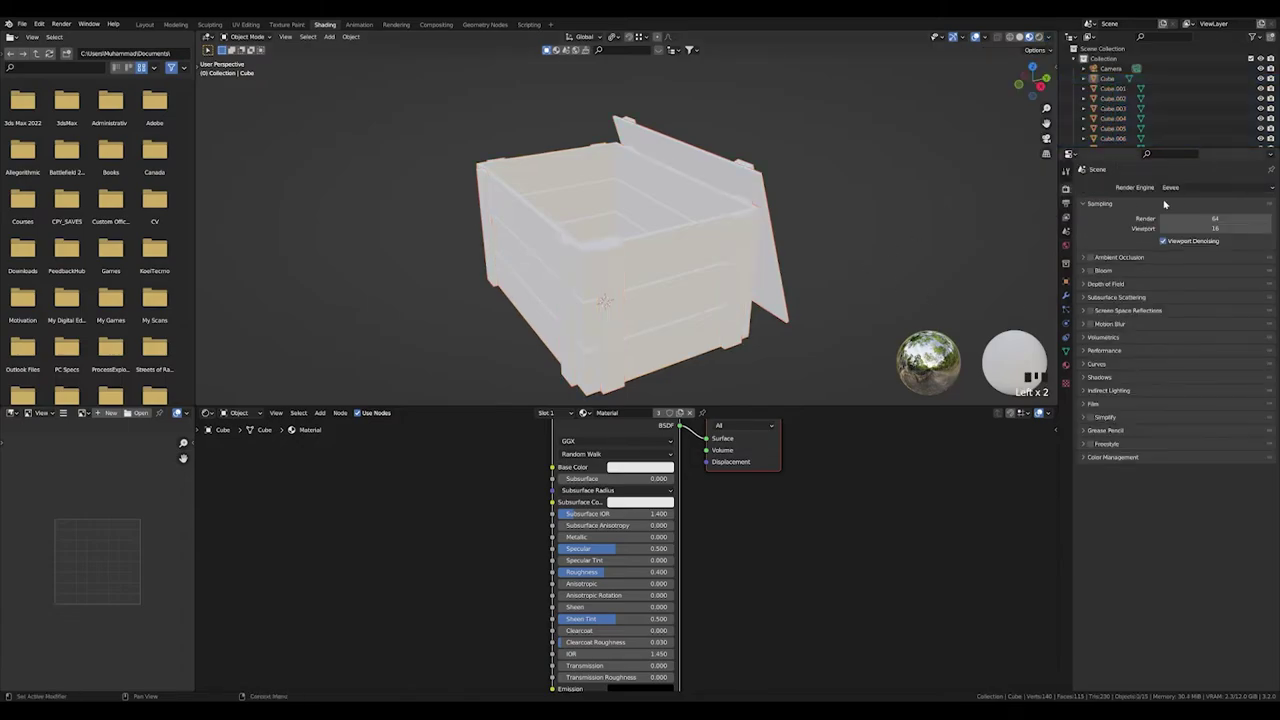
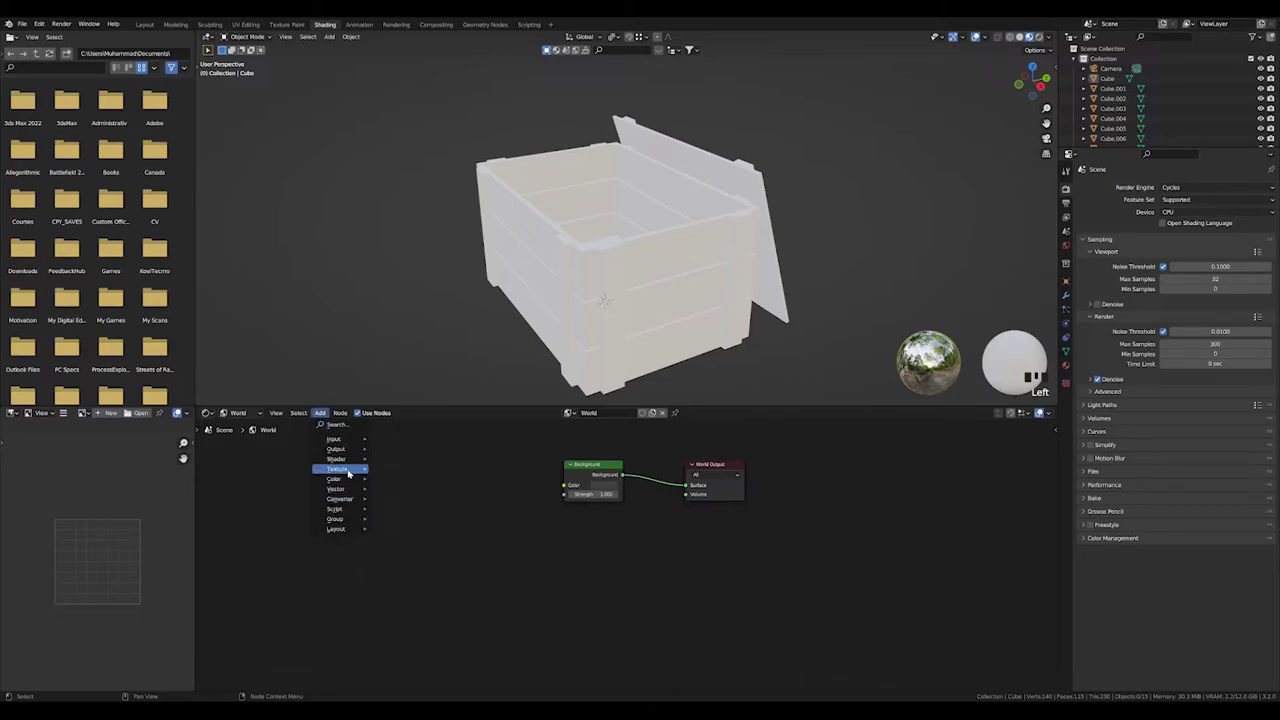
- Connect the Nishita Sky Texture's Color output to the World Background node
left_click_drag(427, 597, 479, 502)
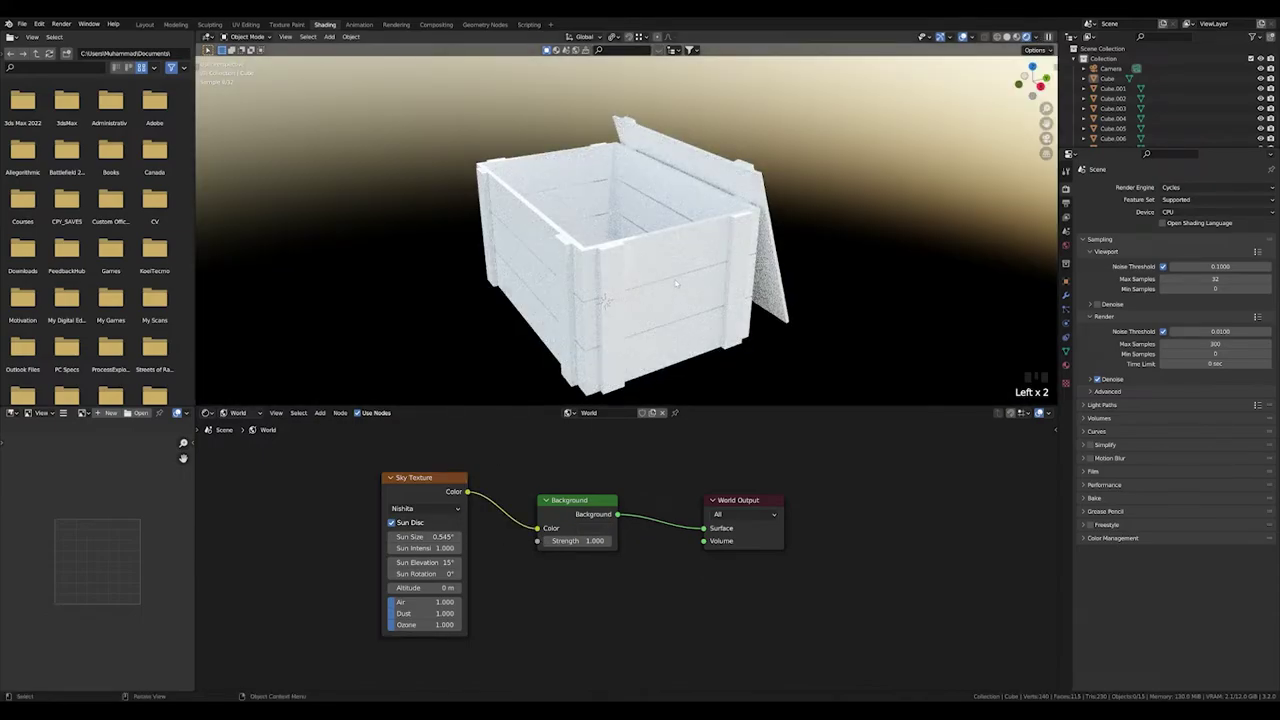
scroll("up", 3)
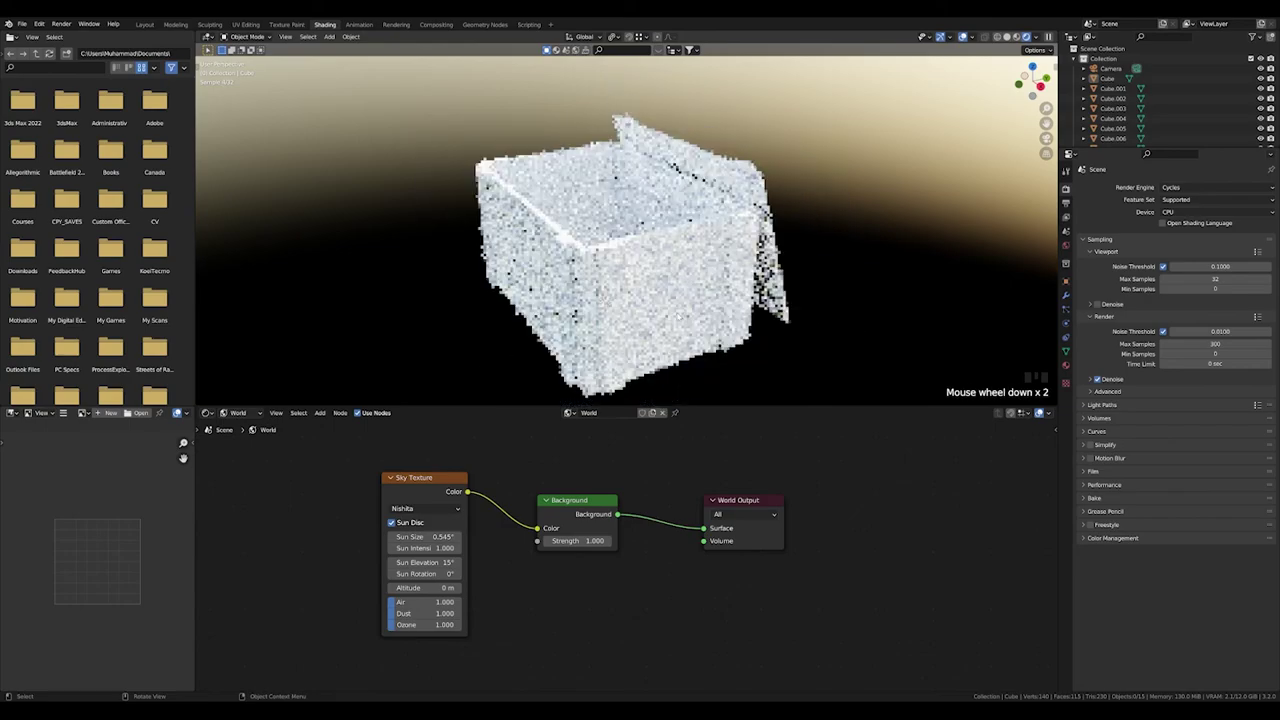
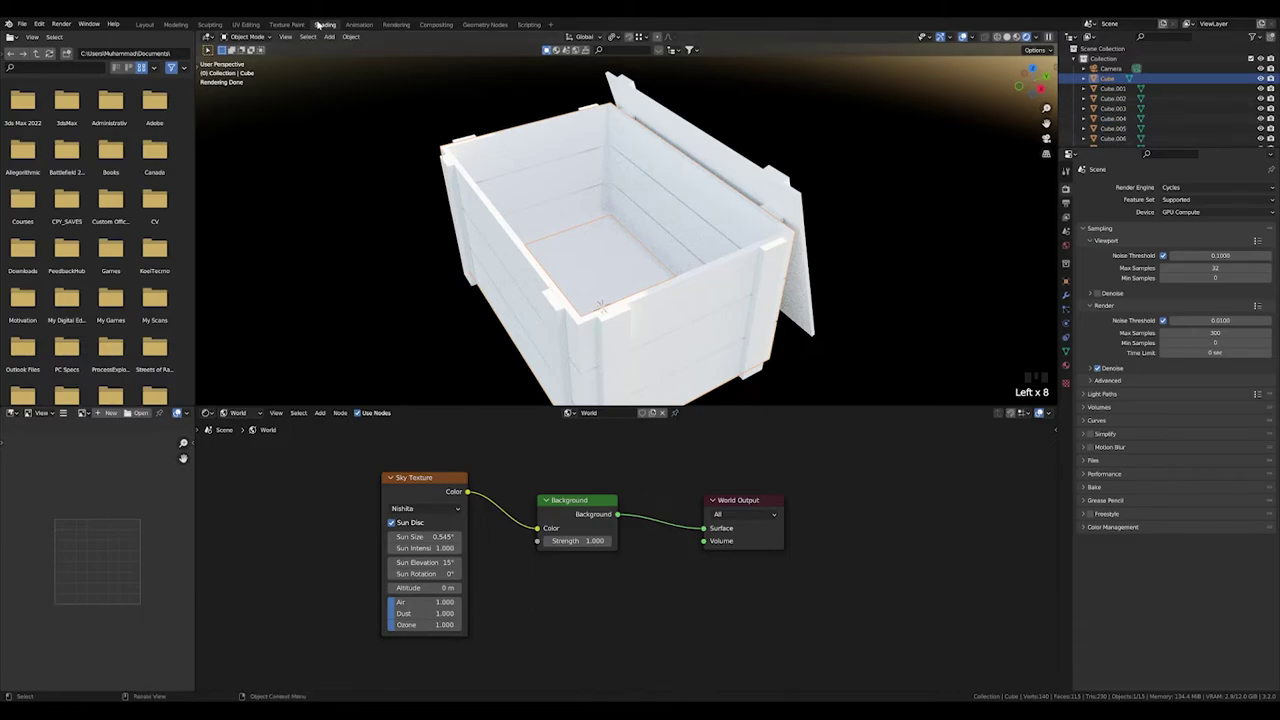
- Return to Shading, name the crate material wOOD and bring in the Wood019 image textures
left_click(250, 23)
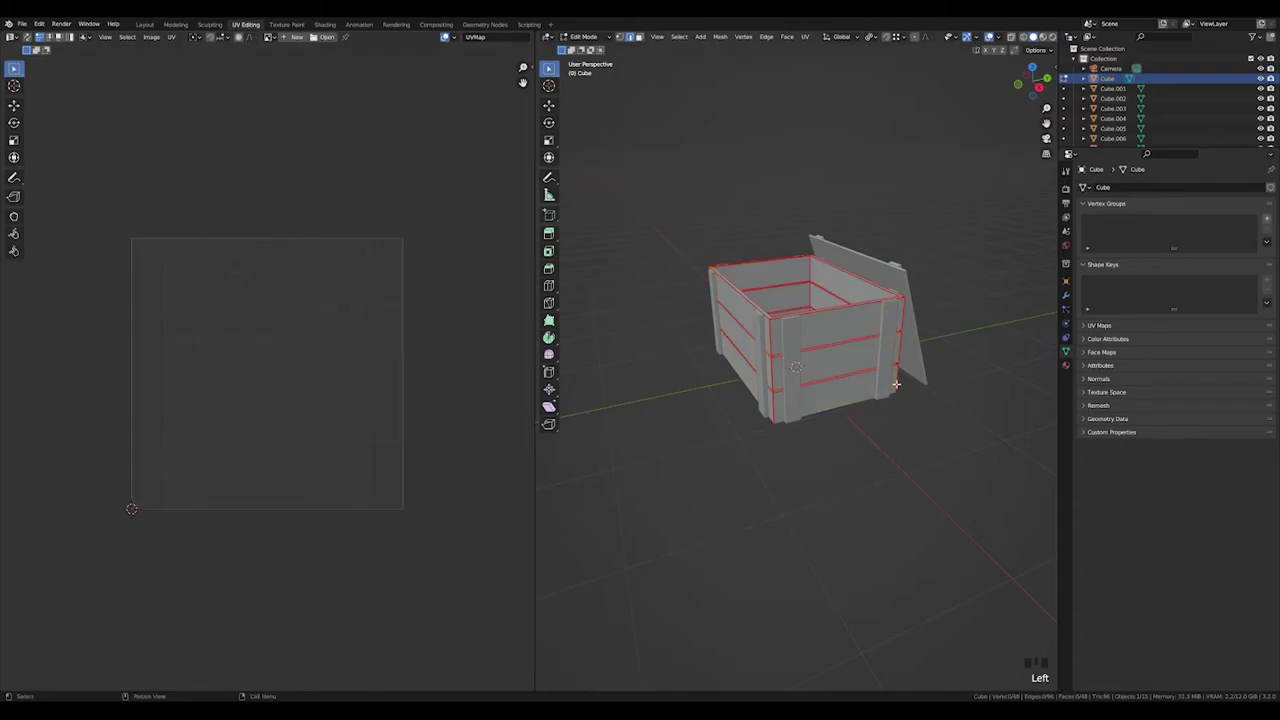
left_click(181, 408)
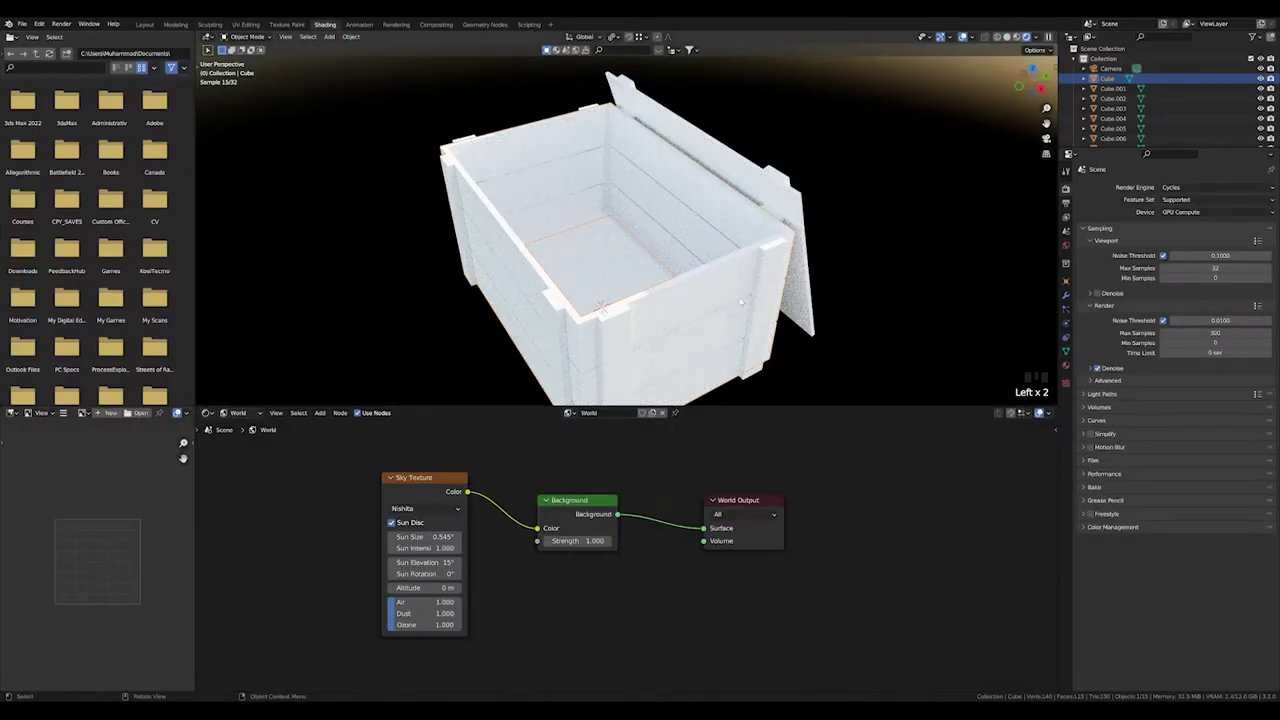
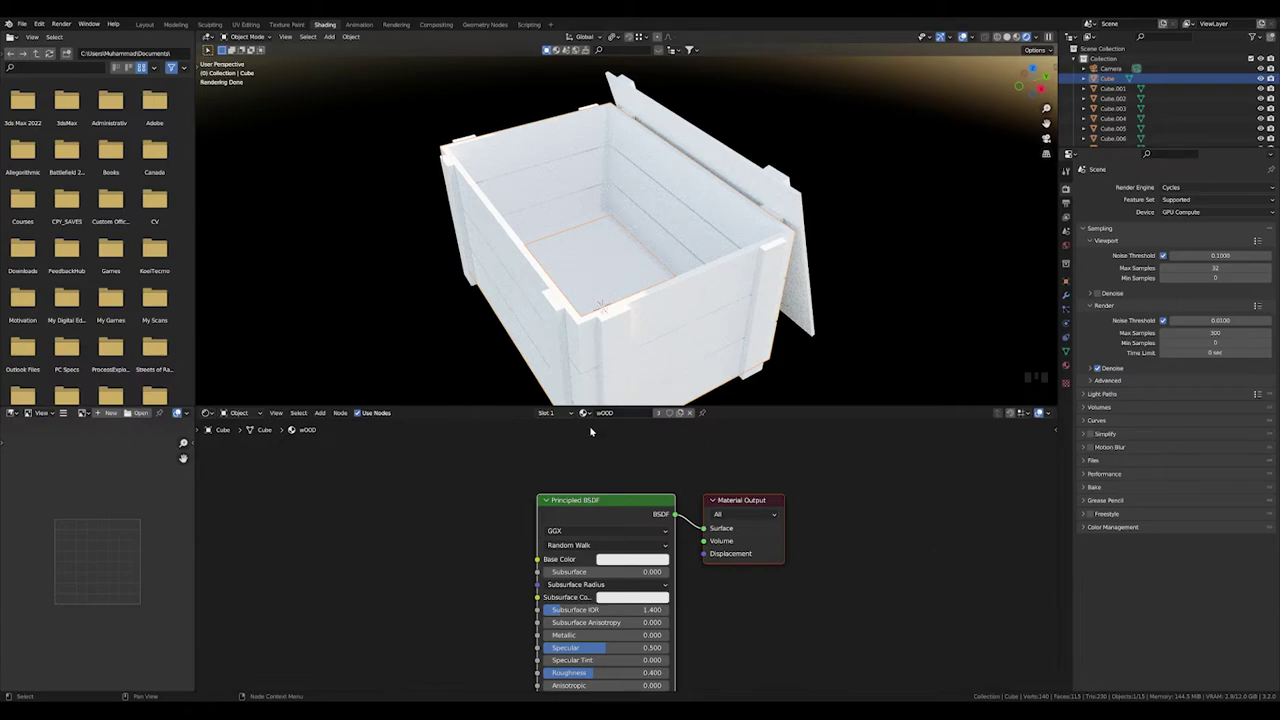
left_click(641, 499)
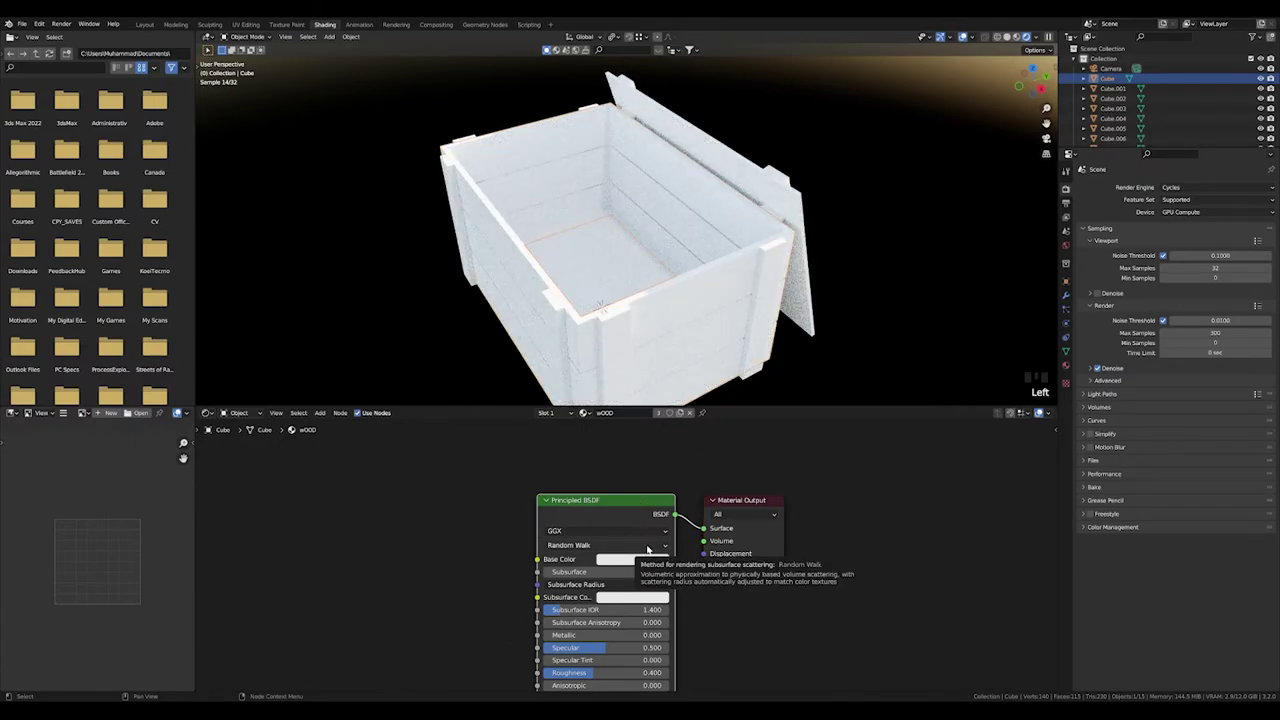
key("ctrl+shift+t")
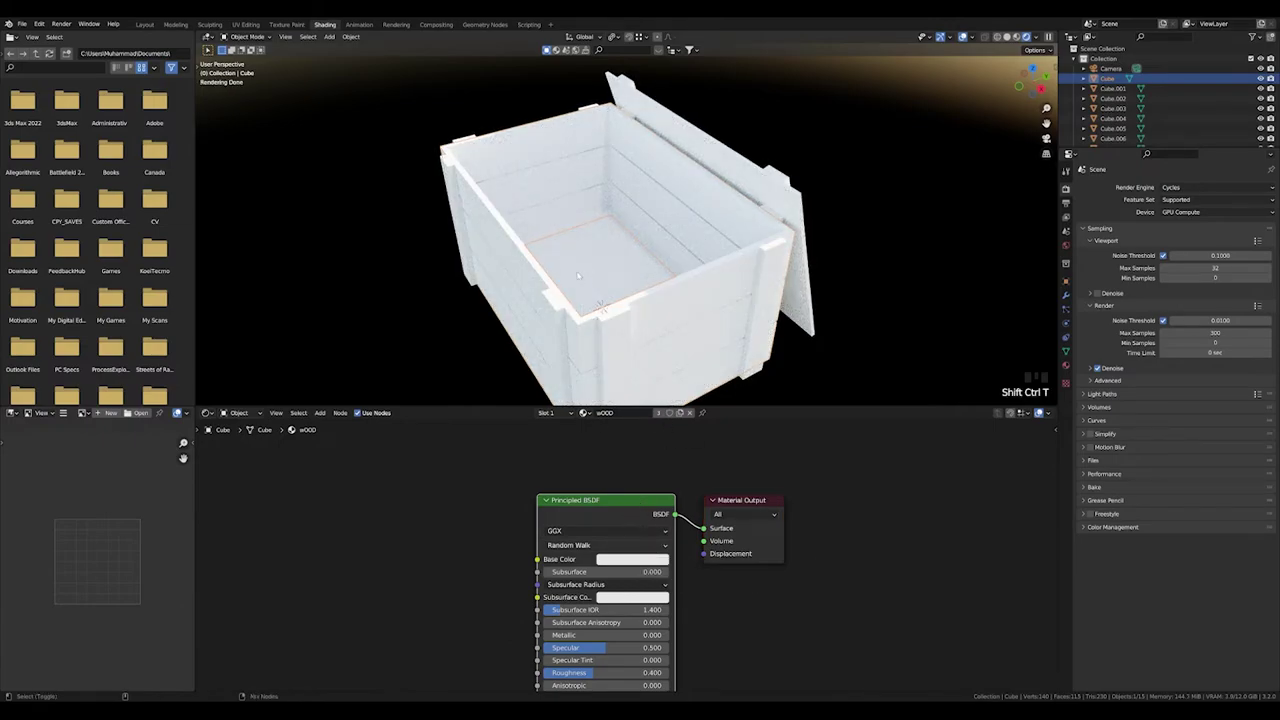
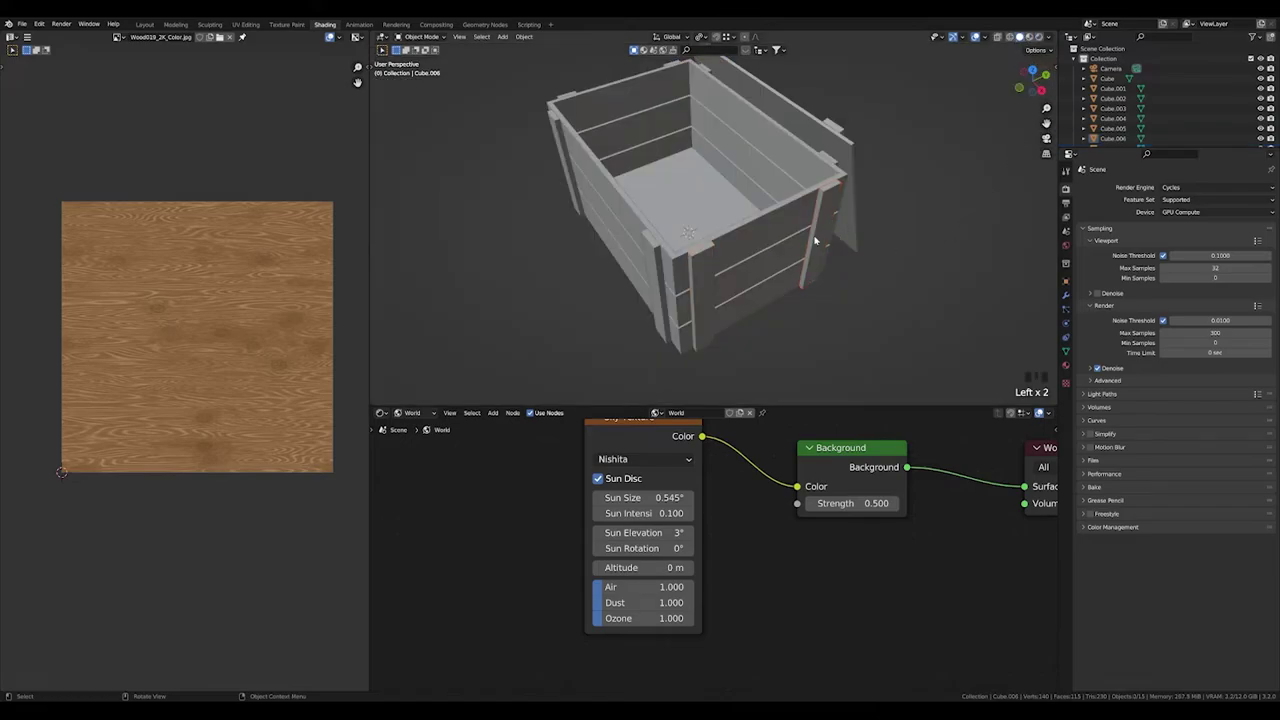
- Select several crate side planks in the viewport and join them into one piece
left_click(703, 274)
left_click(653, 264)
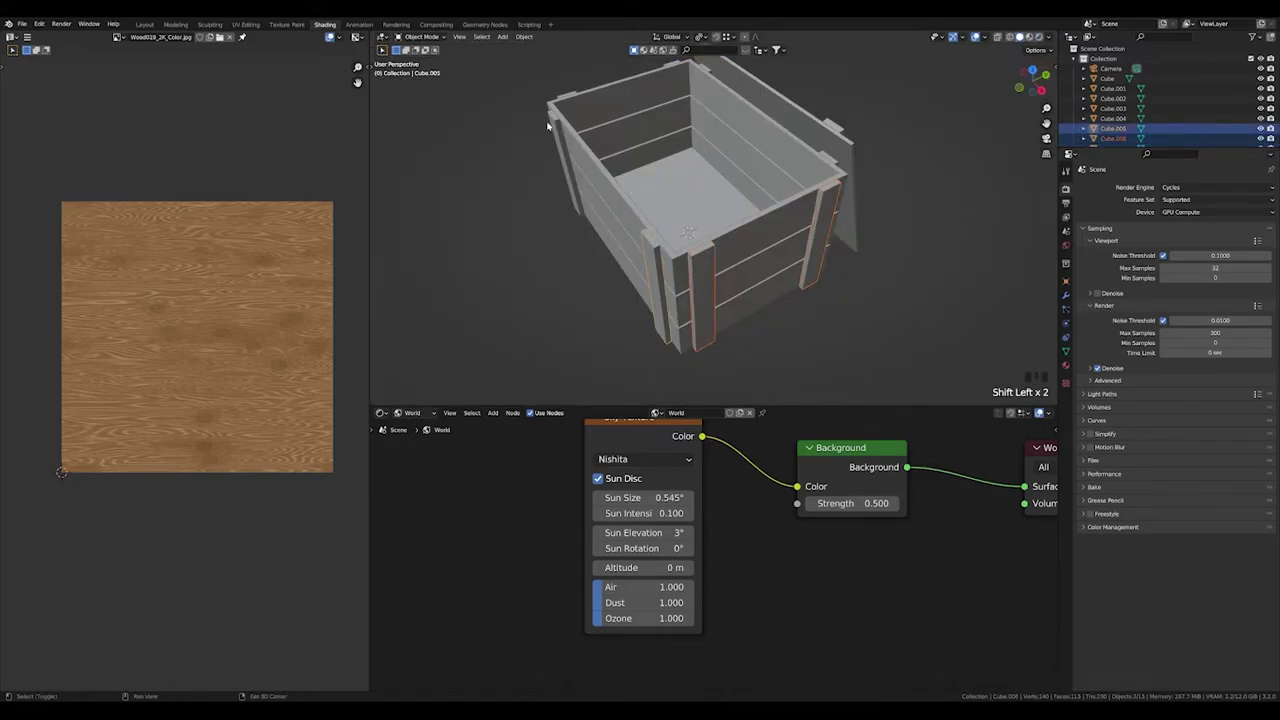
left_click_drag(569, 131, 778, 292)
left_click(778, 292)
left_click(608, 274)
left_click(665, 64)
scroll("down", 3)
left_click_drag(840, 178, 847, 234)
key("ctrl+j")
- Select Cube.012, Cube.003, Cube and further crate pieces and join them together
left_click(887, 270)
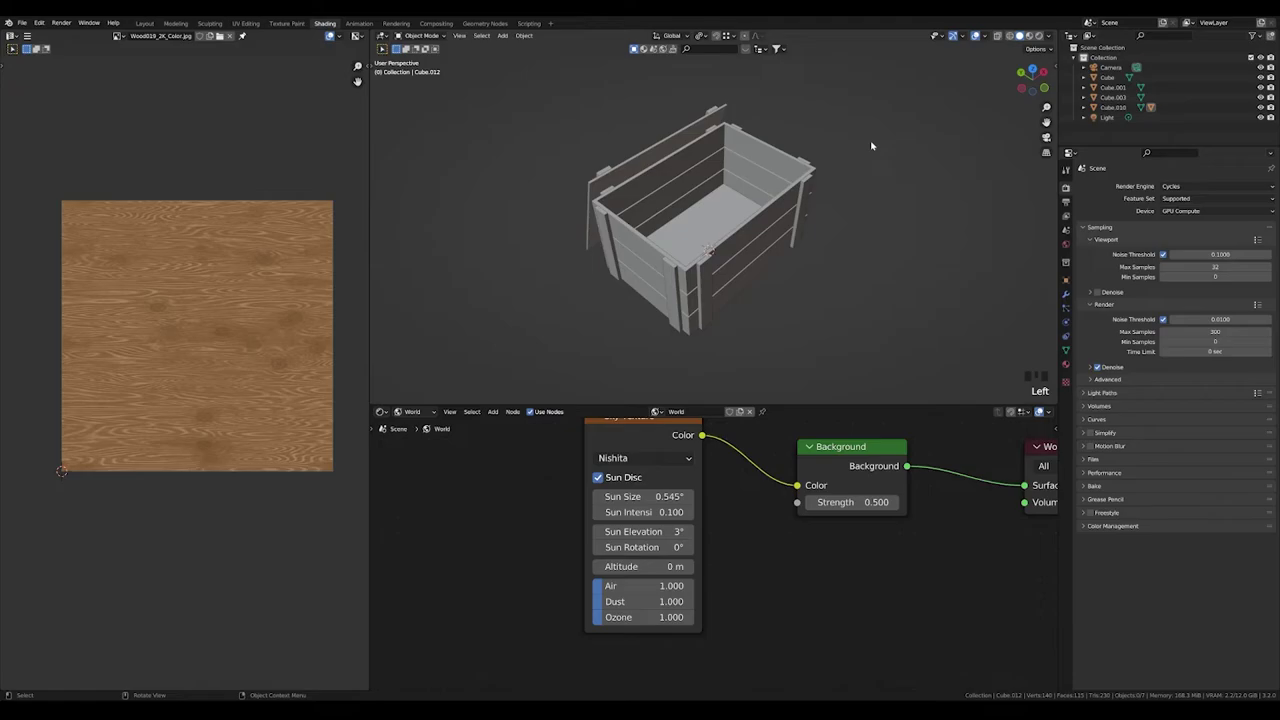
left_click(1118, 110)
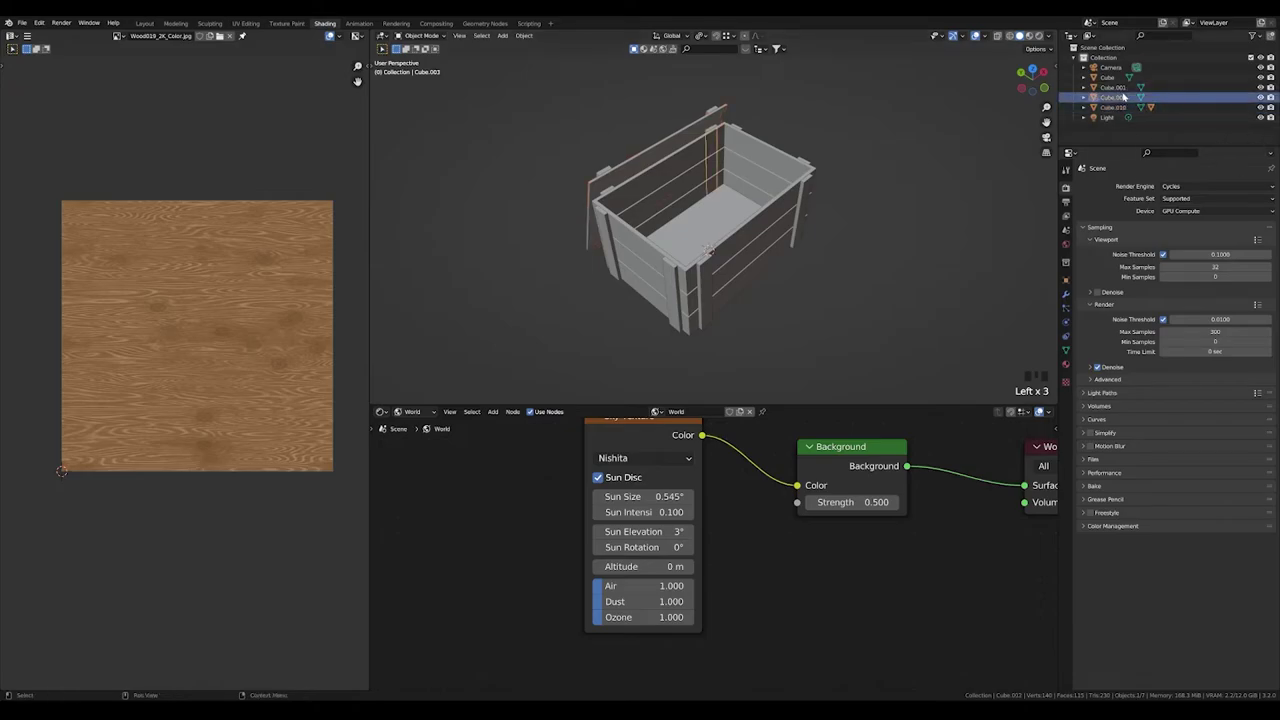
left_click(1131, 87)
left_click(1115, 78)
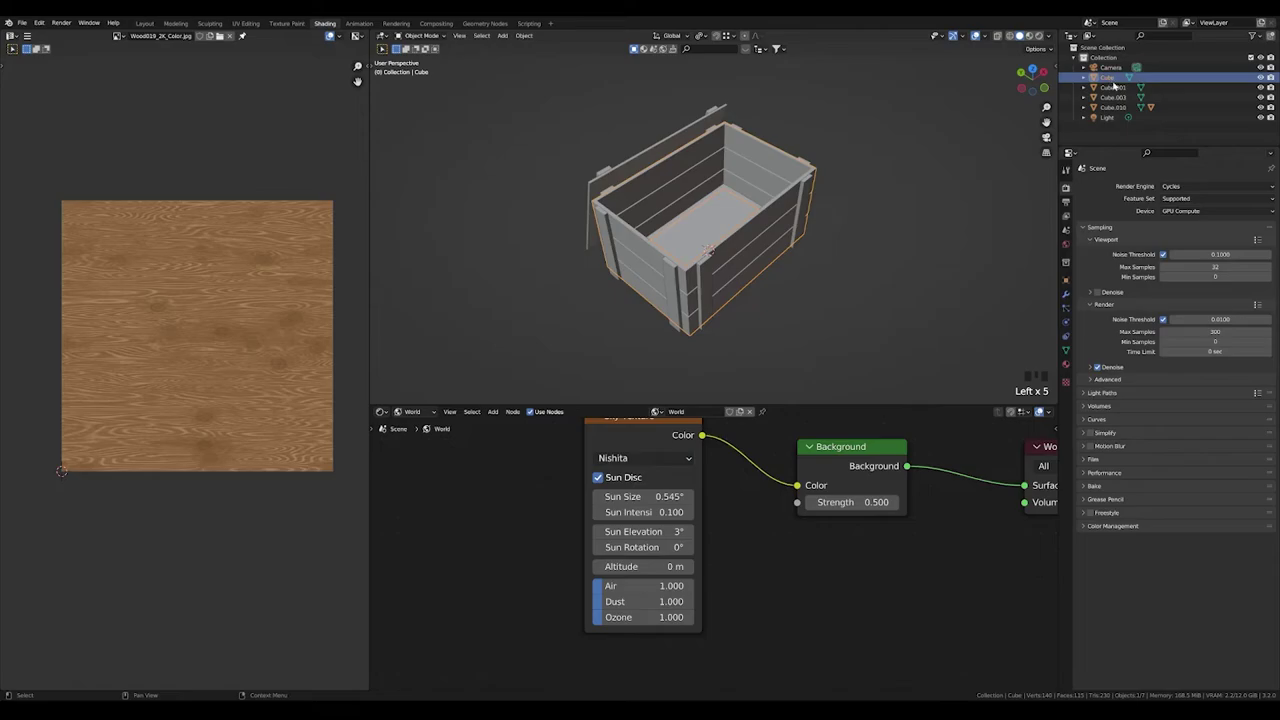
left_click(919, 208)
left_click(813, 185)
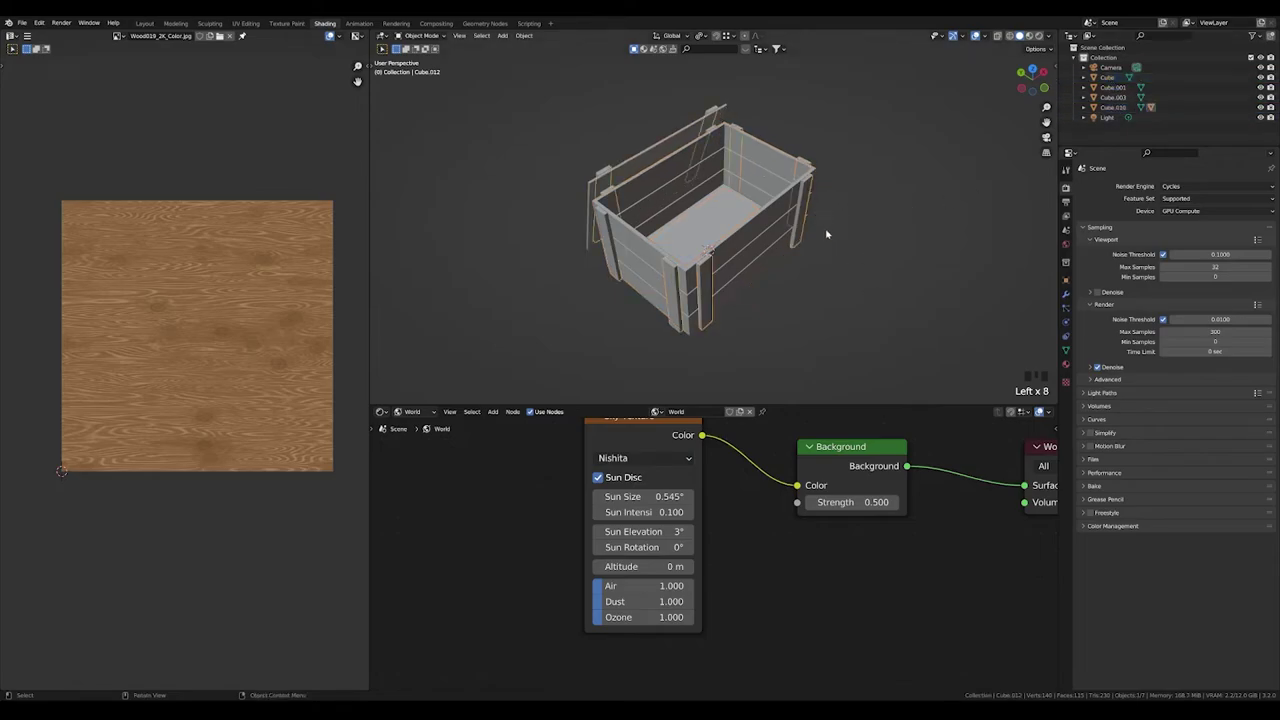
left_click(715, 128)
left_click(715, 128)
left_click_drag(736, 148, 699, 200)
scroll("up", 3)
left_click_drag(791, 250, 753, 118)
left_click(753, 118)
left_click(684, 150)
left_click(1016, 344)
key("ctrl+j")
- Select the joined Cube.012 piece and enter Edit Mode to view its UVs
key("g")
scroll("down", 3)
left_click(903, 269)
left_click_drag(855, 266, 334, 31)
left_click(334, 31)
left_click(334, 31)
left_click(334, 31)
left_click_drag(334, 31, 334, 31)
left_click(334, 31)
key("Tab")
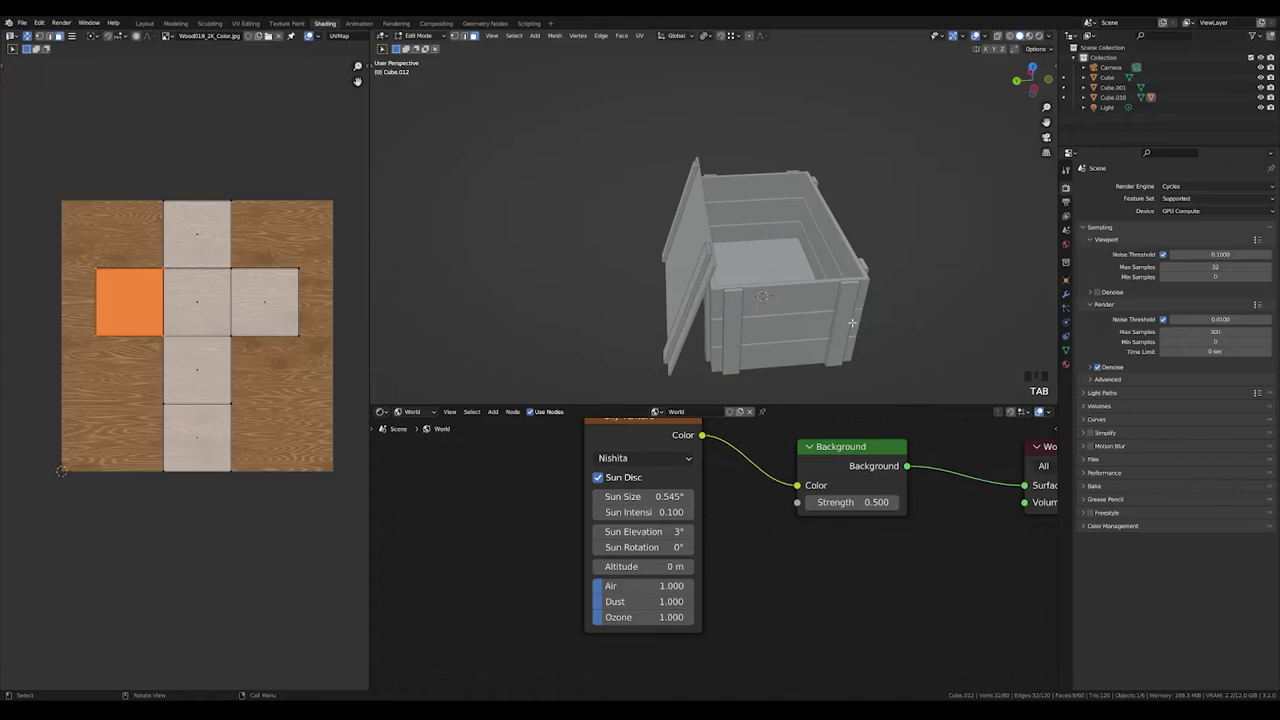
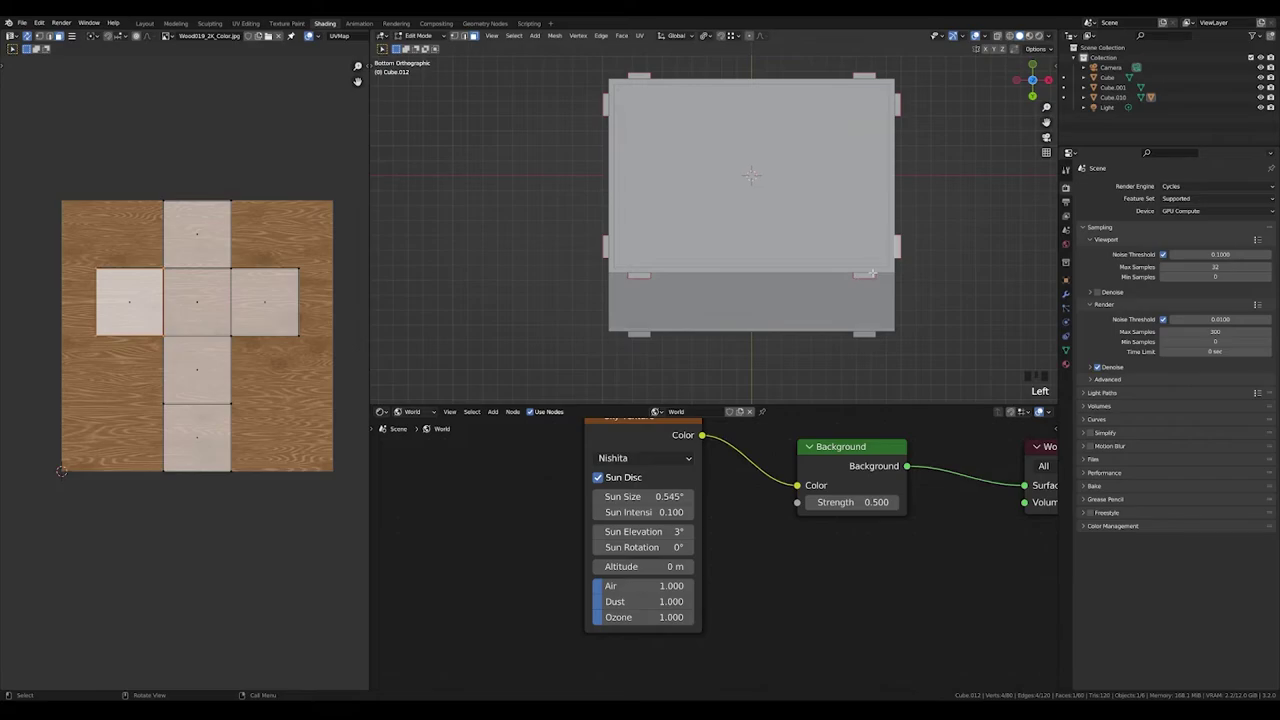
- Select a couple of faces, check the unwrap menu, and move the view in close to the planks
left_click(313, 31)
left_click(313, 31)
left_click(313, 31)
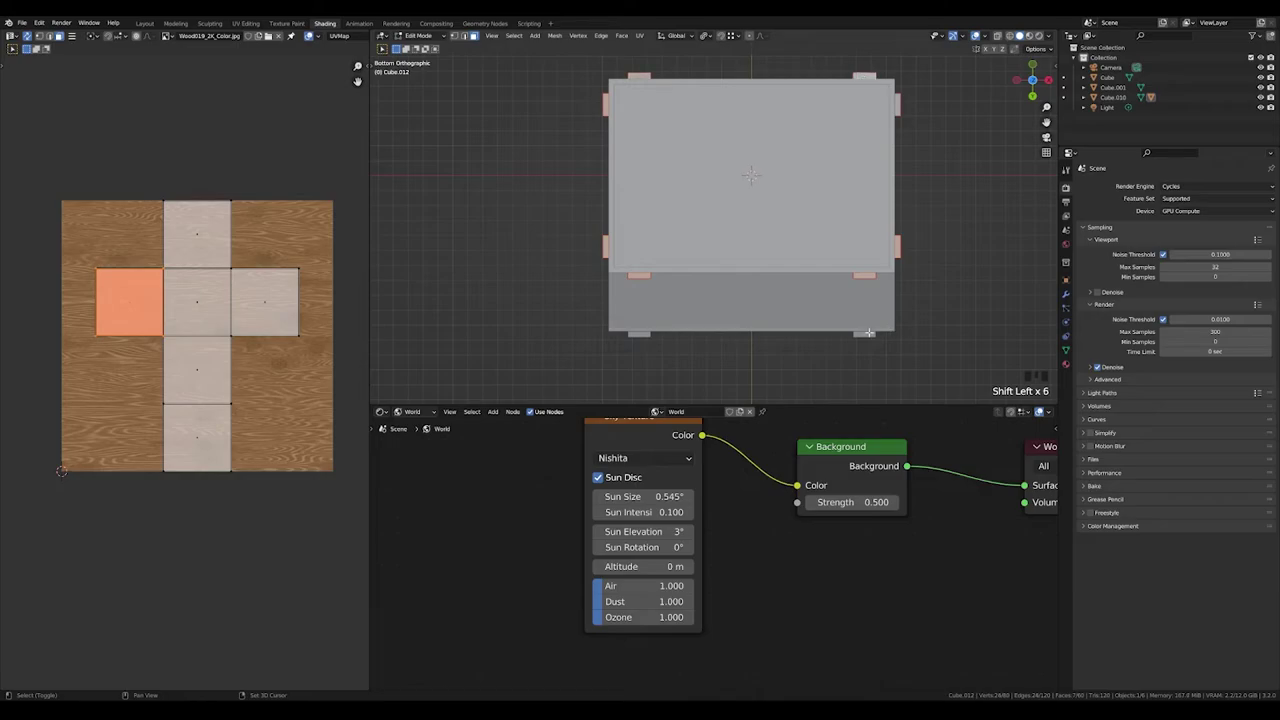
left_click(313, 31)
left_click(313, 31)
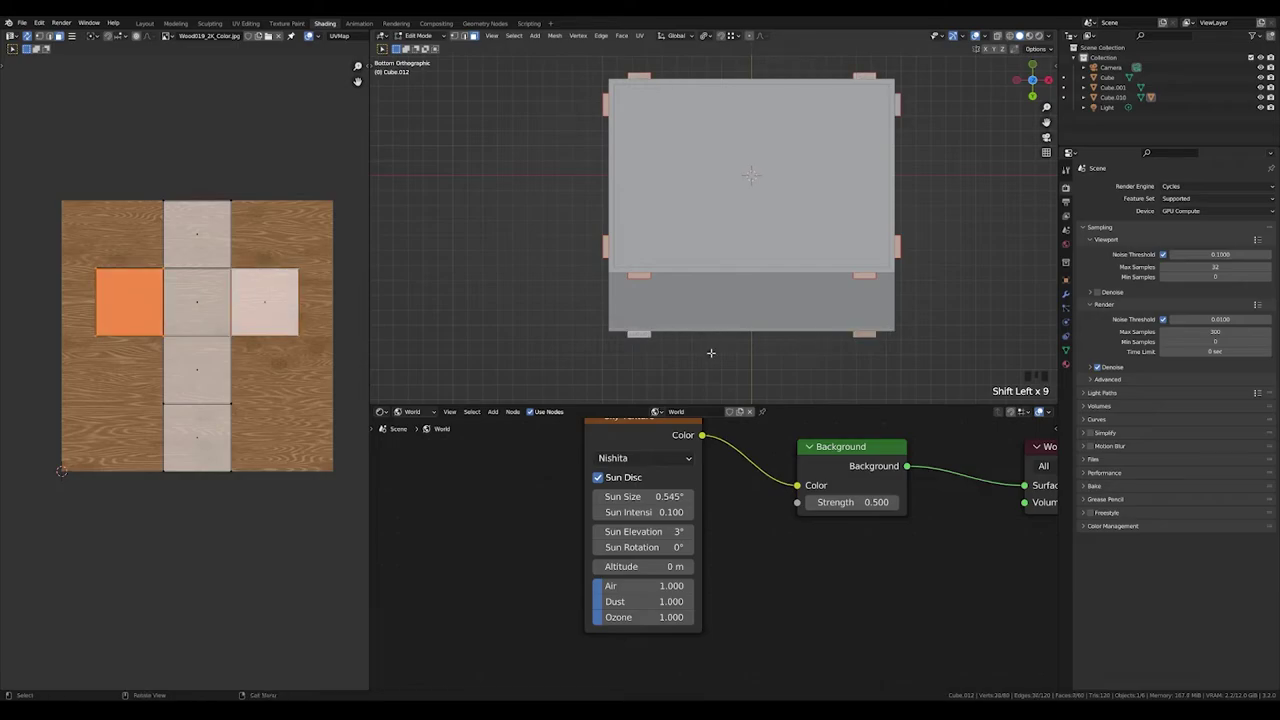
key("u")
scroll("down", 3)
left_click_drag(313, 31, 313, 31)
scroll("up", 3)
middle_click(313, 31)
scroll("up", 3)
middle_click(313, 31)
scroll("up", 3)
left_click_drag(313, 31, 313, 31)
left_click(313, 31)
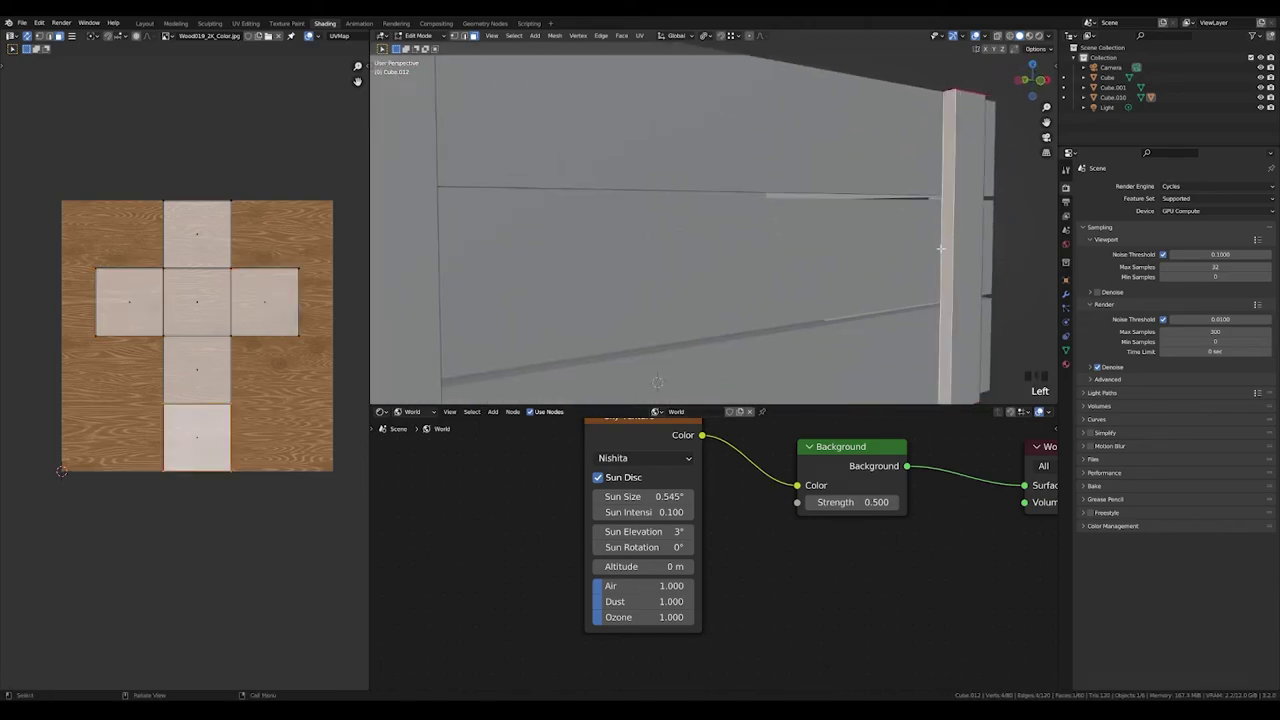
- Make the mesh see-through and select the end edges of the first crate planks
key("2")
left_click(313, 31)
left_click_drag(313, 31, 313, 31)
left_click(313, 31)
scroll("down", 3)
left_click_drag(313, 31, 313, 31)
left_click(313, 31)
left_click(313, 31)
left_click_drag(313, 31, 313, 31)
left_click(313, 31)
left_click_drag(313, 31, 313, 31)
left_click(313, 31)
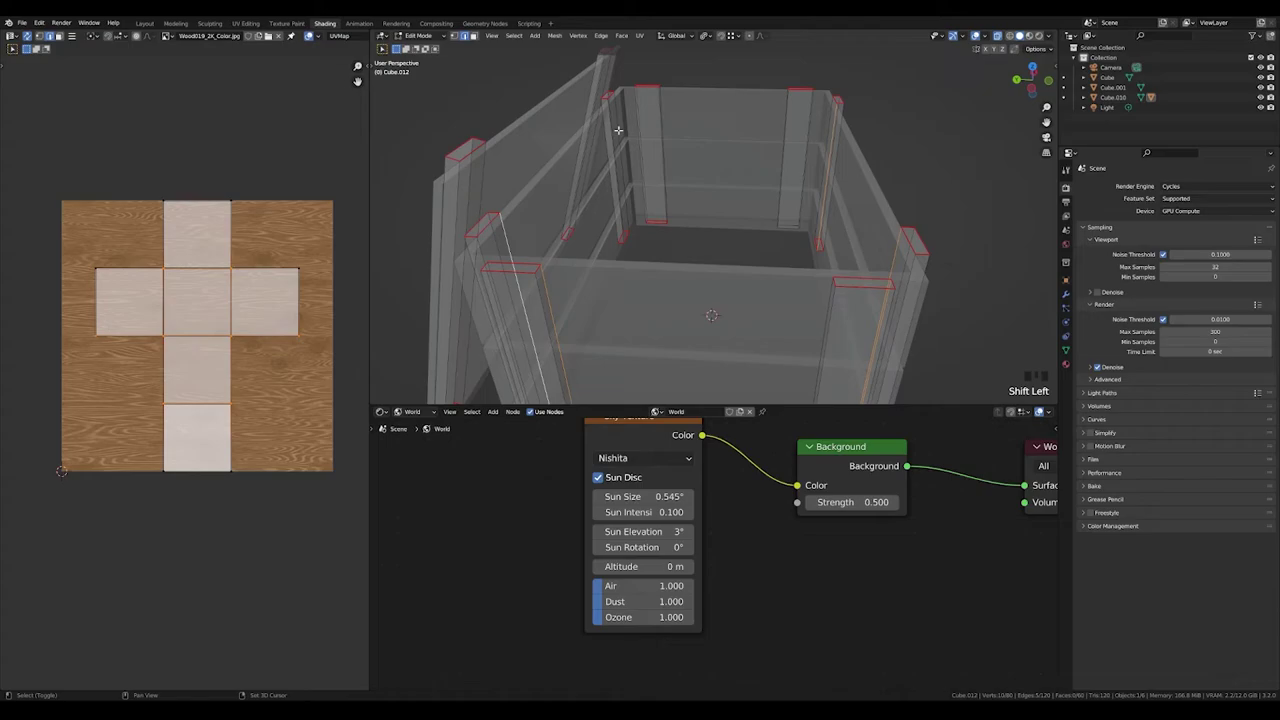
- Add the remaining plank end edges to the selection for seam marking
left_click(313, 31)
scroll("up", 3)
left_click_drag(313, 31, 313, 31)
left_click(313, 31)
left_click(313, 31)
scroll("down", 3)
left_click_drag(313, 31, 313, 31)
left_click(313, 31)
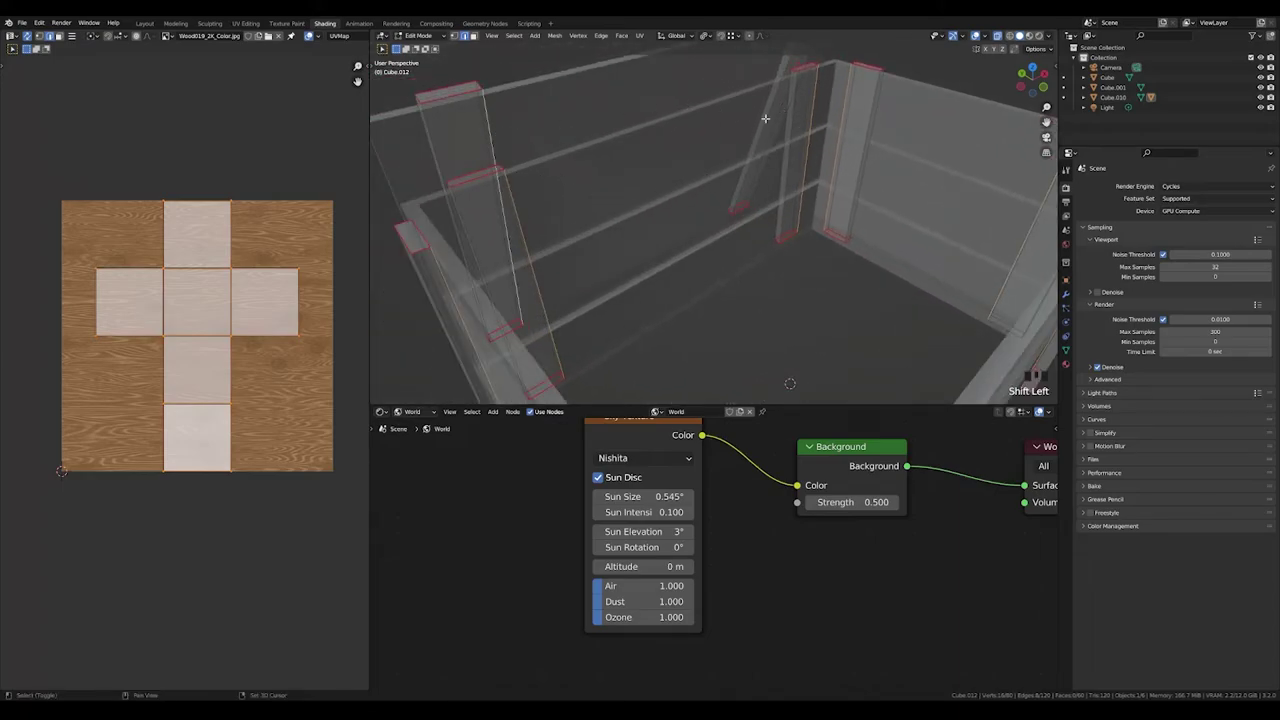
left_click(313, 31)
- Select the whole crate mesh and mark the chosen edges as seams
key("u")
scroll("down", 3)
middle_click(313, 31)
key("a")
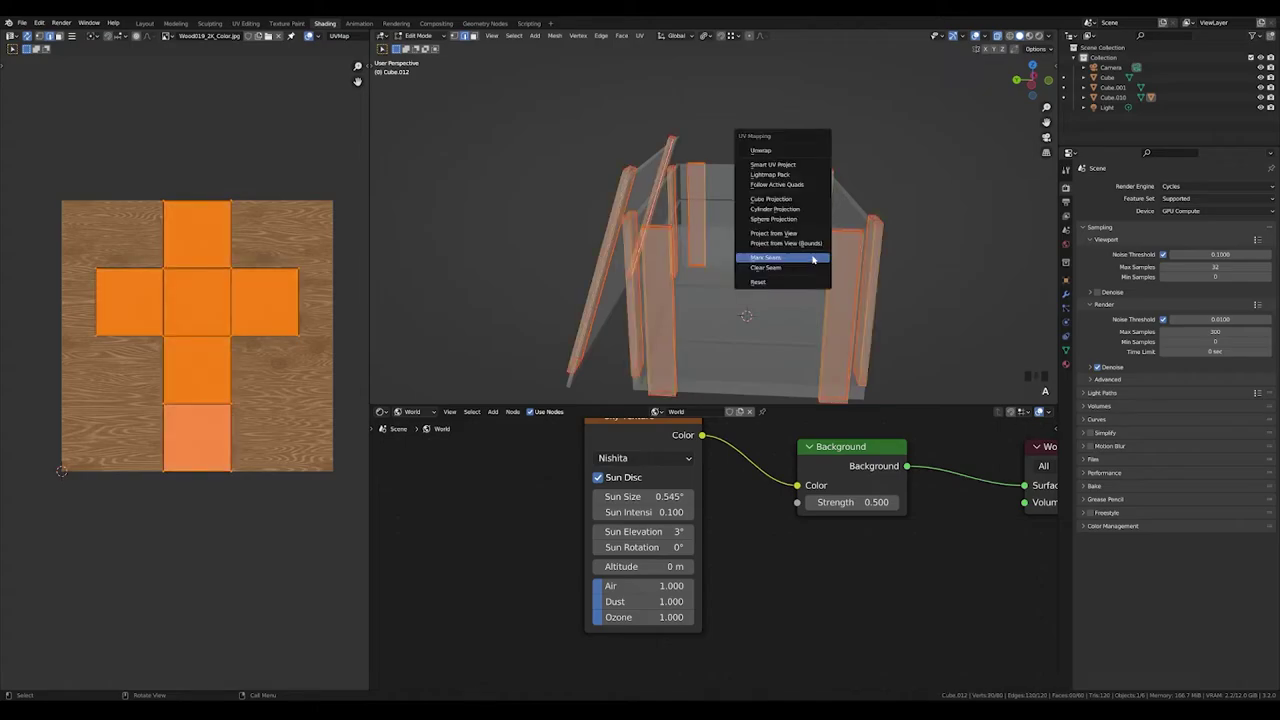
key("u")
scroll("down", 3)
middle_click(313, 31)
left_click(313, 31)
left_click_drag(313, 31, 313, 31)
scroll("up", 3)
scroll("down", 3)
left_click_drag(313, 31, 313, 31)
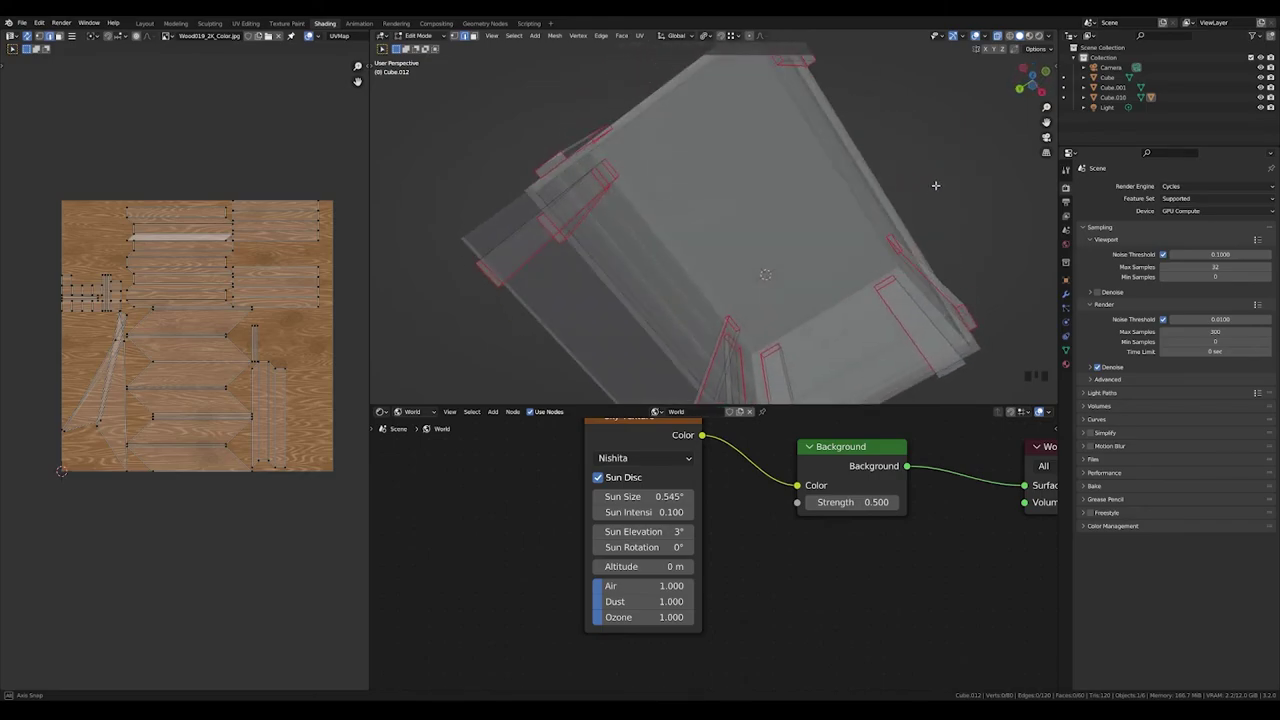
left_click_drag(313, 31, 313, 31)
left_click(313, 31)
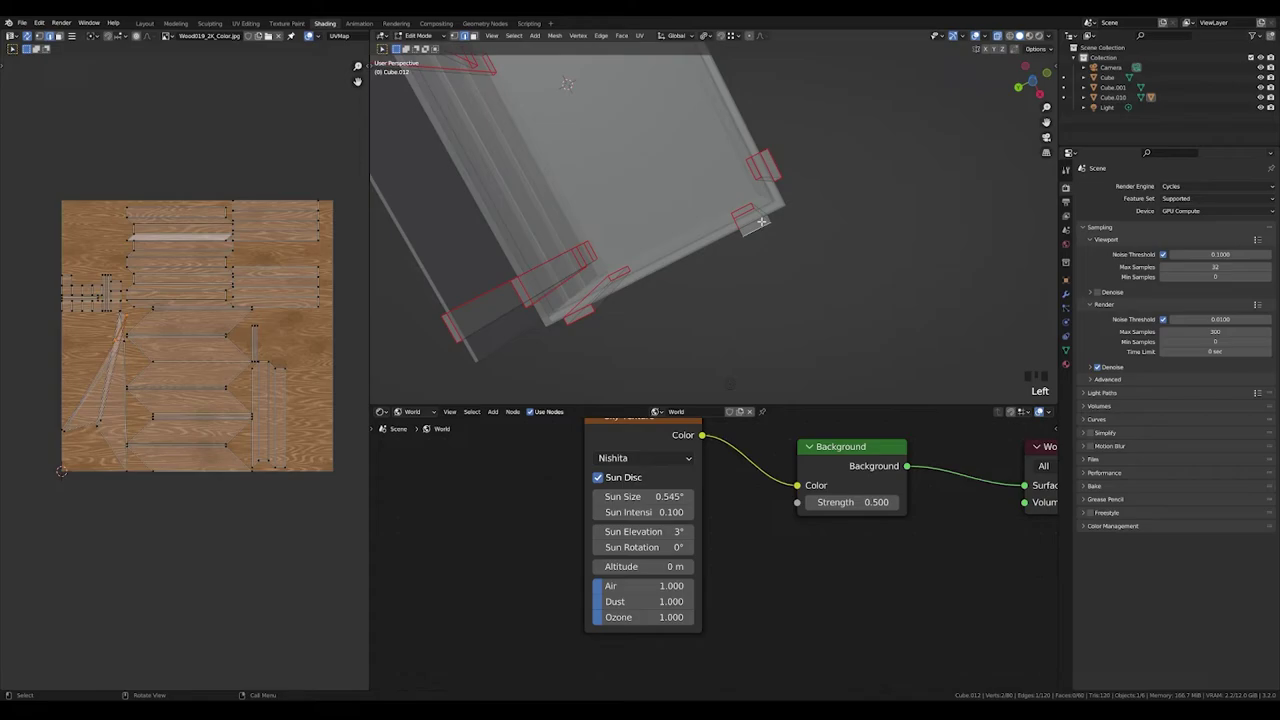
- Select all faces and unwrap the crate planks into strip islands over the wood image
key("3")
left_click(313, 31)
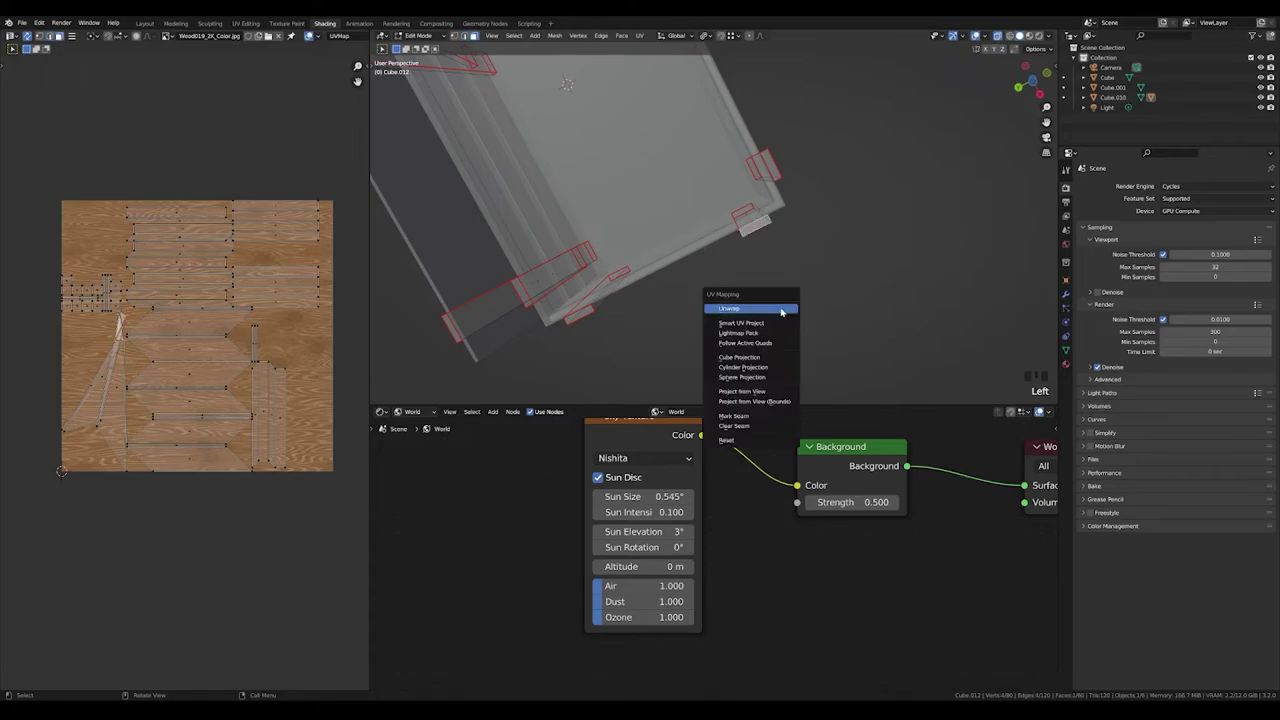
key("u")
left_click(313, 31)
scroll("down", 3)
middle_click(313, 31)
key("a")
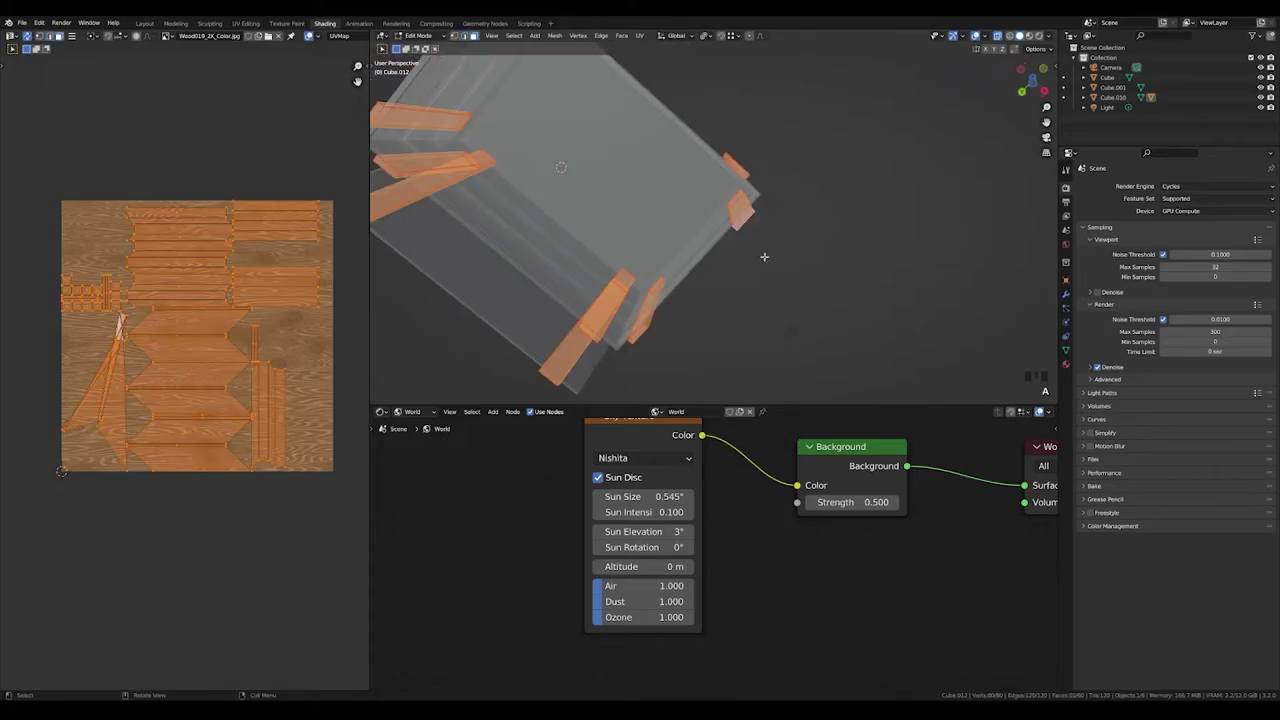
key("u")
scroll("down", 3)
left_click_drag(313, 31, 313, 31)
scroll("up", 3)
middle_click(313, 31)
scroll("up", 3)
middle_click(313, 31)
left_click(313, 31)
key("a")
left_click(257, 233)
- Return to Object Mode and view the crate's wood grain in material preview
key("Tab")
left_click(748, 274)
scroll("down", 3)
left_click_drag(644, 260, 662, 278)
scroll("up", 3)
- Switch the viewport to Rendered shading and browse the existing material list in the Shader Editor
left_click(1036, 37)
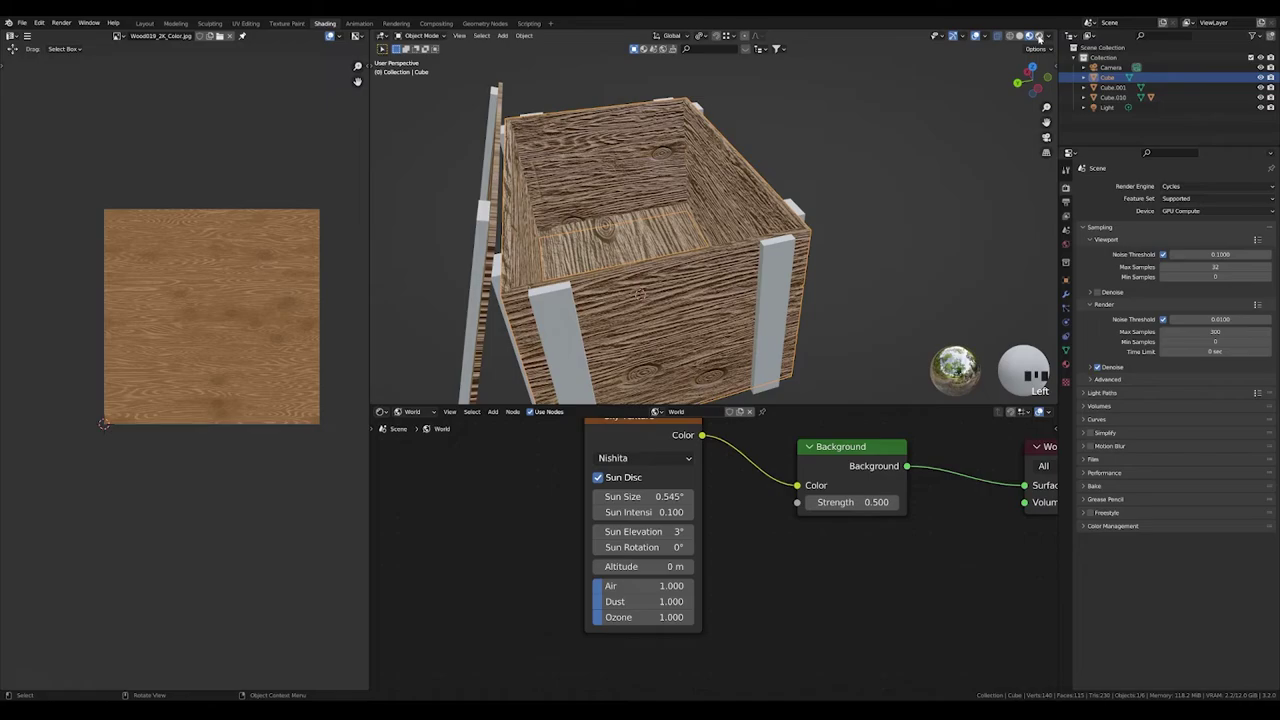
left_click(1044, 37)
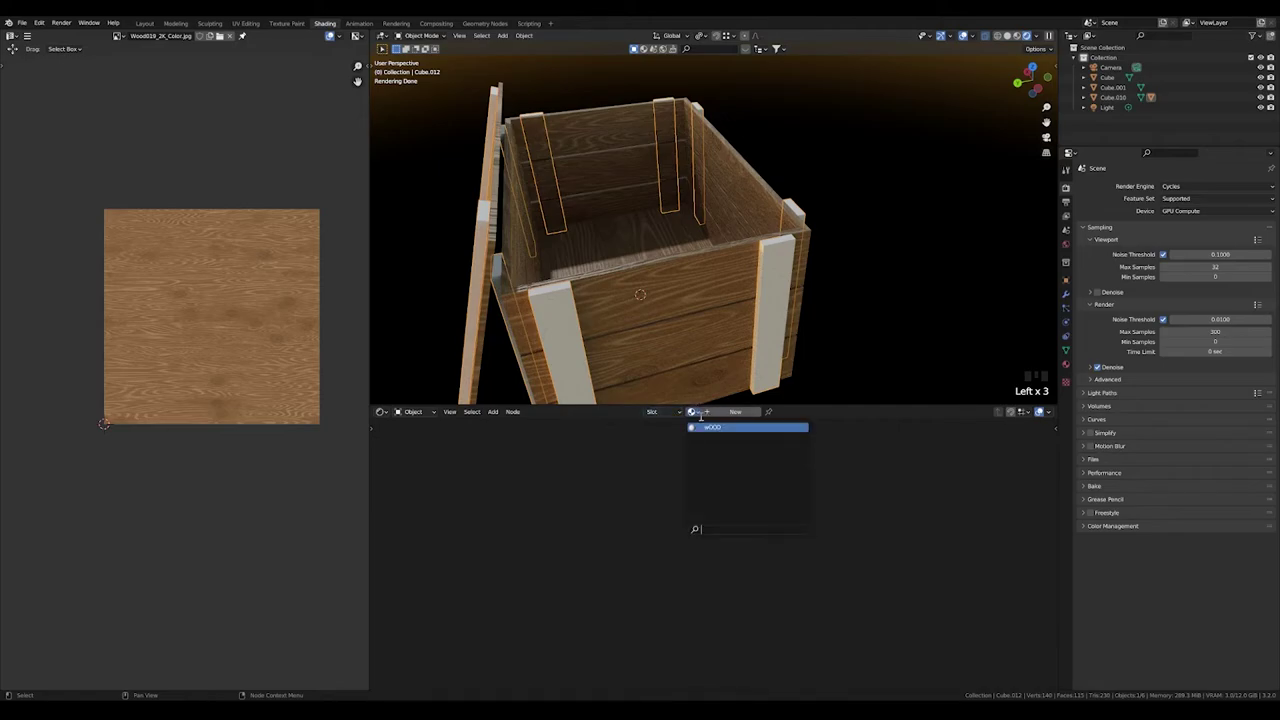
left_click_drag(727, 426, 711, 302)
scroll("down", 3)
left_click_drag(613, 294, 856, 246)
scroll("up", 3)
scroll("down", 3)
left_click_drag(845, 272, 817, 266)
scroll("up", 3)
left_click_drag(1021, 38, 1048, 39)
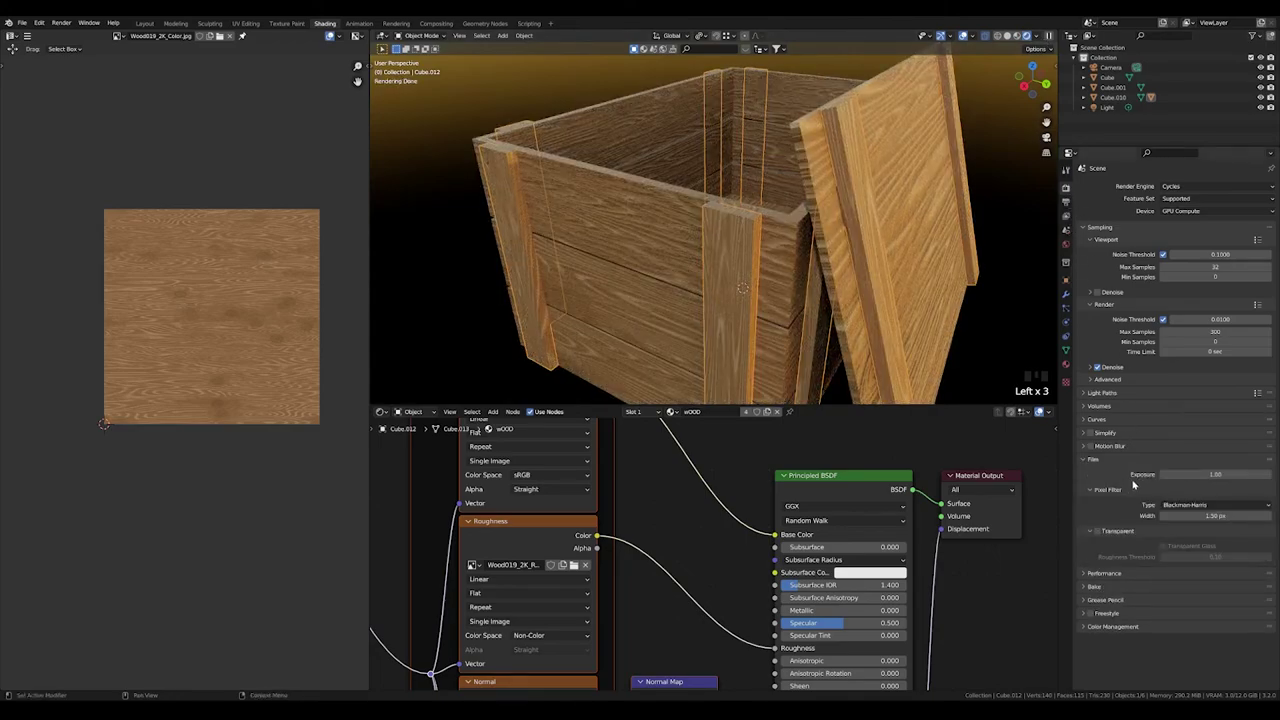
- Assign the wOOD material with its wood image textures to Cube.012
left_click_drag(1104, 530, 1043, 407)
scroll("down", 3)
scroll("up", 3)
left_click_drag(1043, 407, 1043, 407)
scroll("up", 3)
scroll("up", 3)
left_click(1043, 407)
scroll("up", 3)
scroll("down", 3)
left_click_drag(1043, 407, 1043, 407)
left_click(1043, 407)
- Enter Edit Mode on the crate to work on its UVs
key("Tab")
middle_click(1043, 407)
- Select linked plank UV islands and rotate them so the wood grain runs along the planks
left_click(1043, 407)
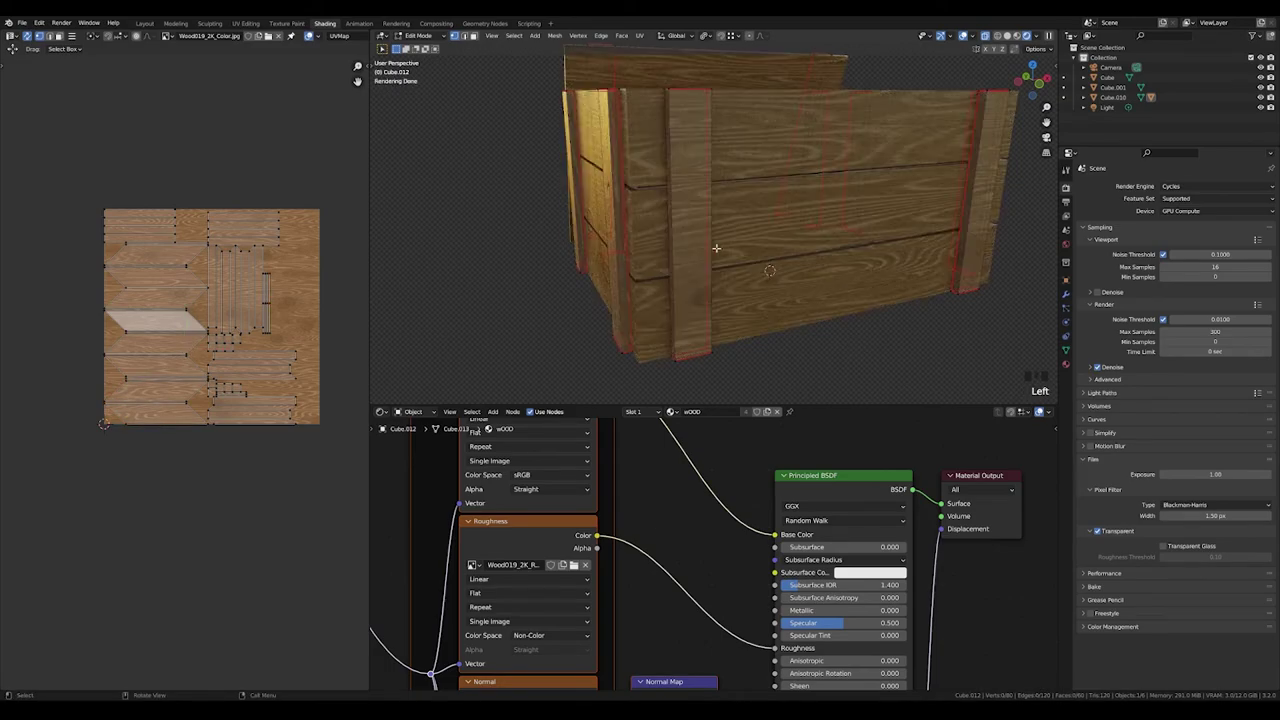
key("3")
key("l")
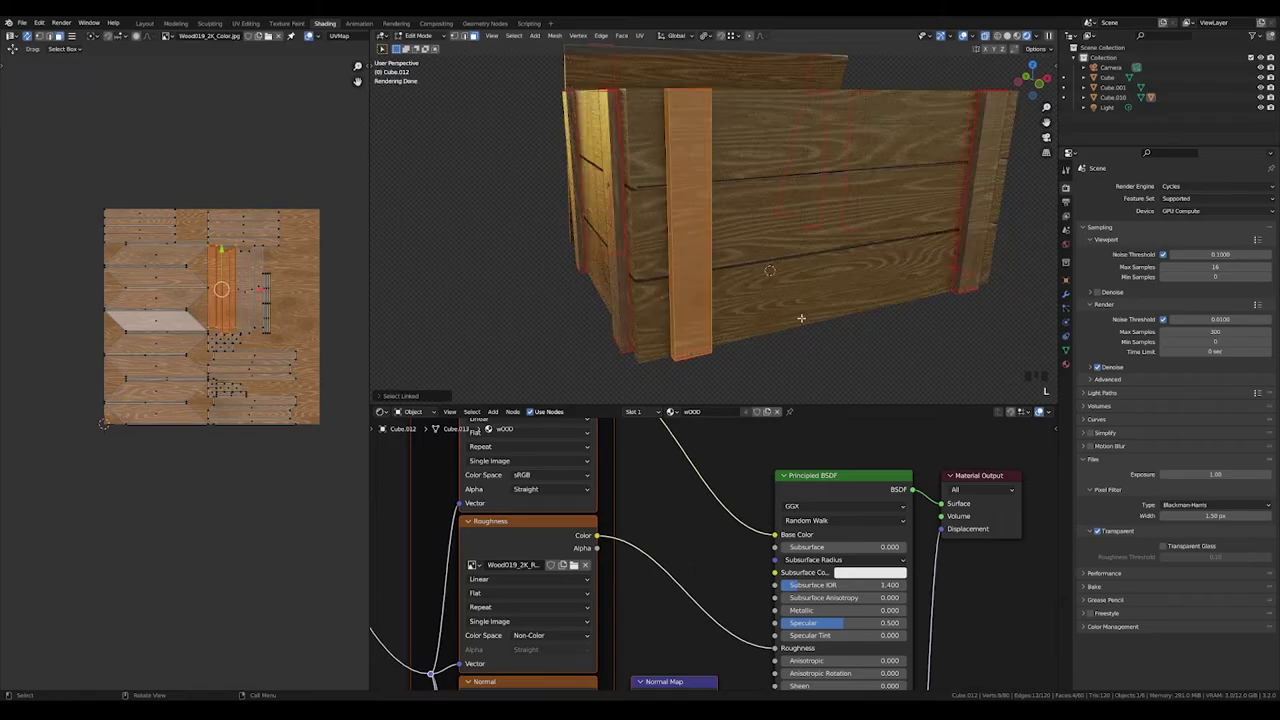
left_click_drag(1043, 407, 1043, 407)
left_click(1043, 407)
key("l")
left_click_drag(1043, 407, 1043, 407)
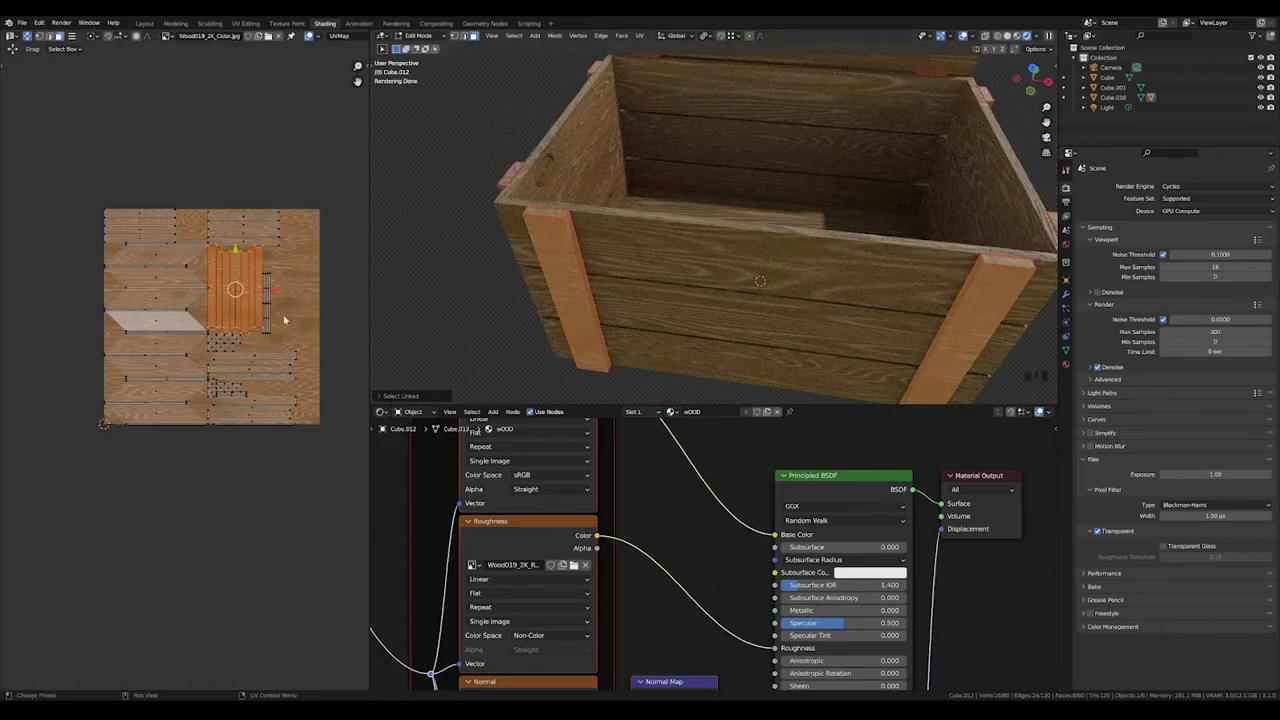
key("r")
key("s")
left_click_drag(1043, 407, 1043, 407)
scroll("down", 3)
left_click_drag(1043, 407, 1043, 407)
- Select all UV islands, Pack Islands into the texture square, and scale them up slightly
left_click(1043, 407)
key("a")
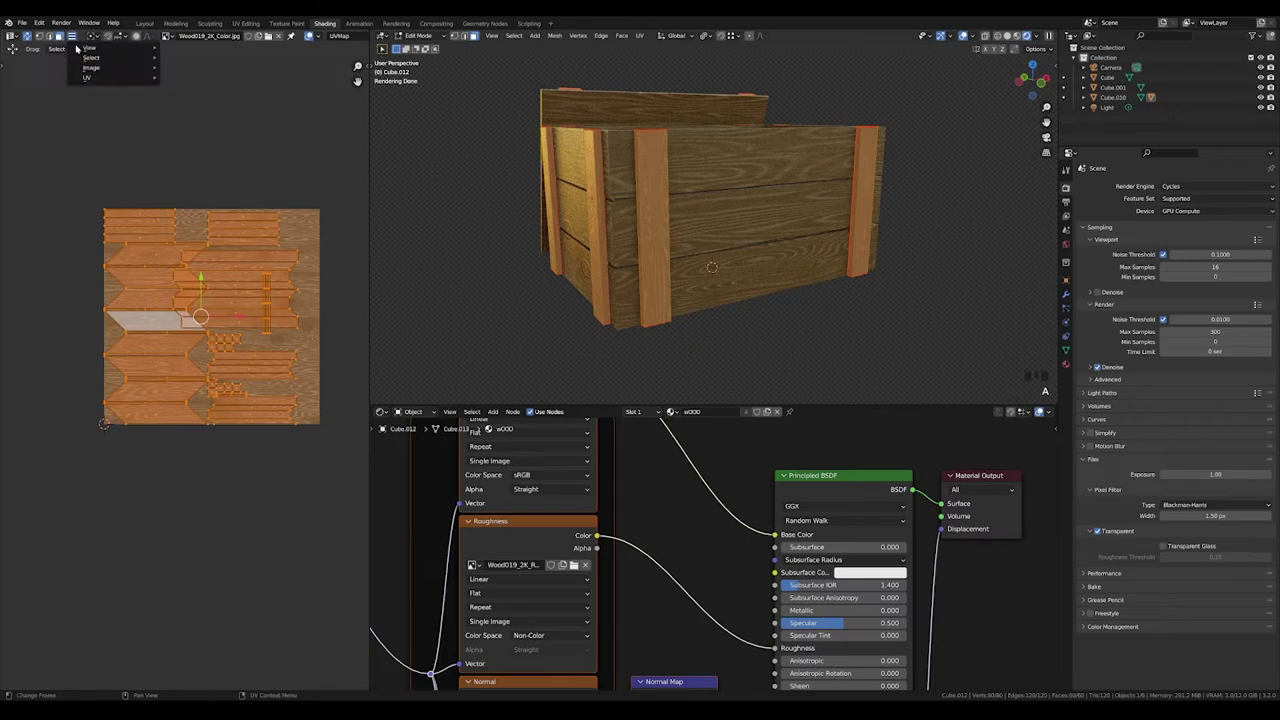
left_click(1043, 407)
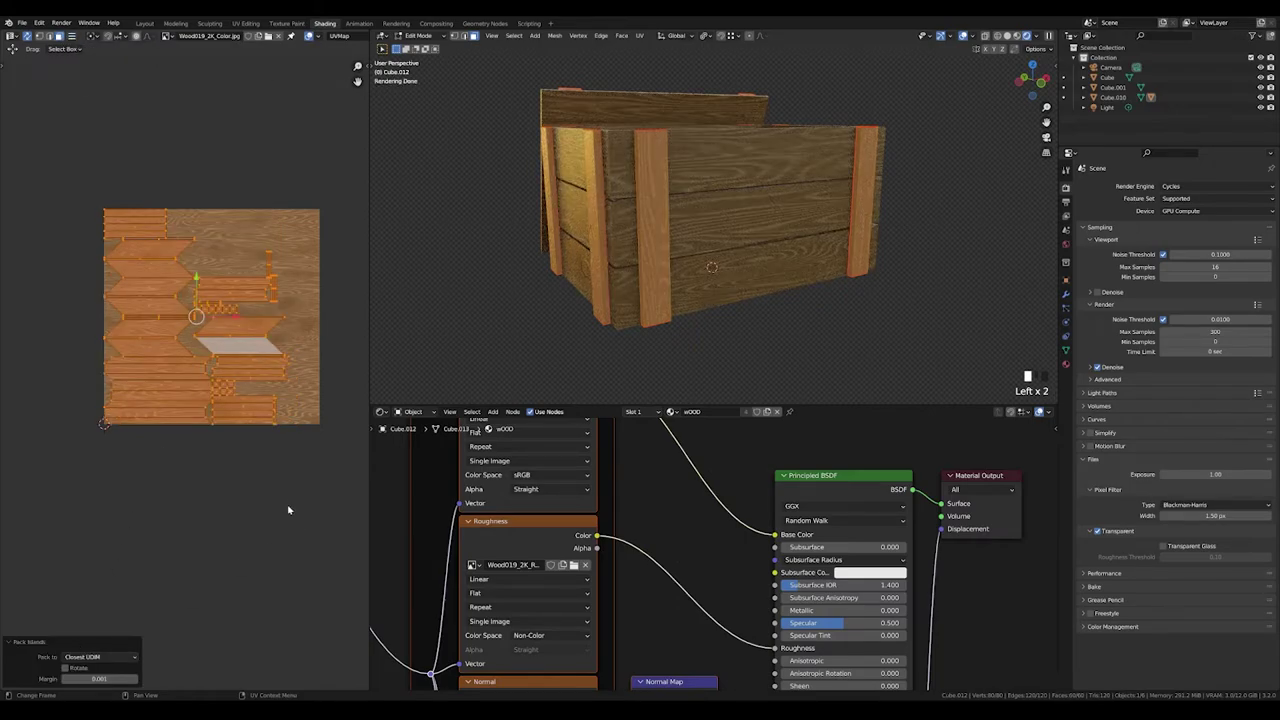
key("a")
key("s")
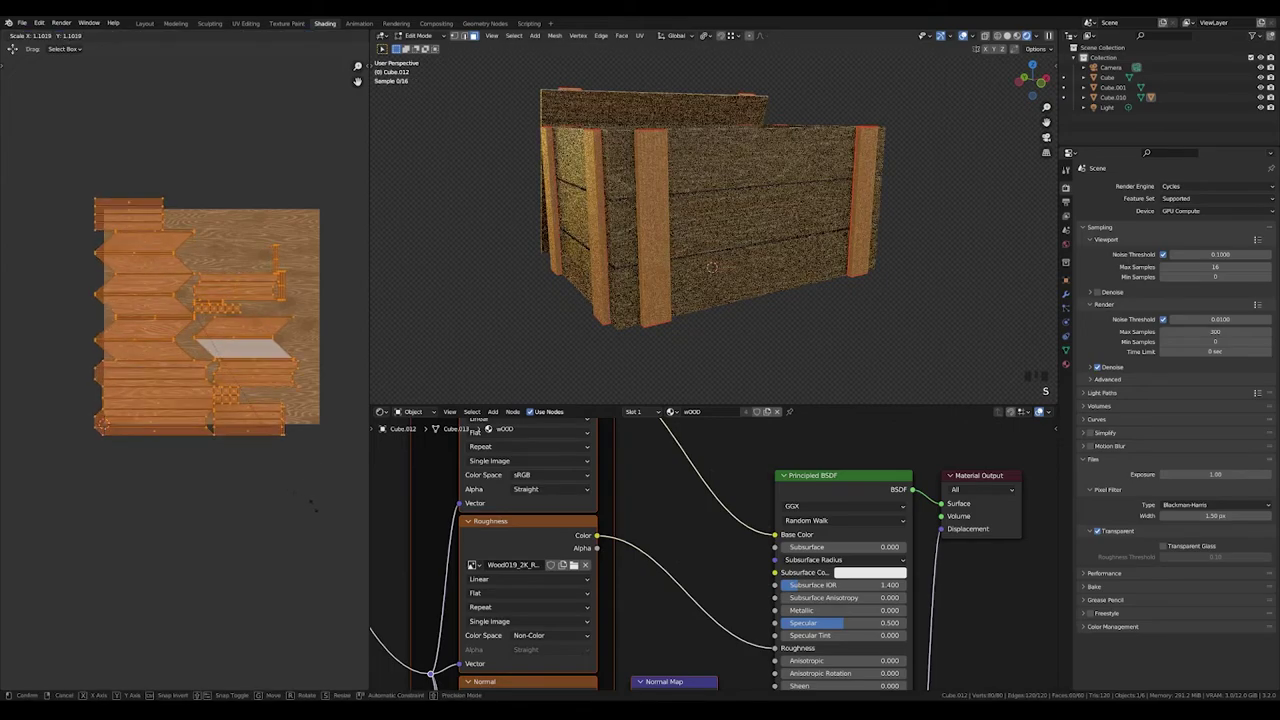
scroll("up", 3)
left_click_drag(1043, 407, 1043, 407)
scroll("down", 3)
left_click_drag(1043, 407, 1043, 407)
scroll("up", 3)
scroll("down", 3)
left_click_drag(1043, 407, 312, 406)
- Leave Edit Mode so the whole crate renders with the wood material
key("Tab")
left_click(276, 495)
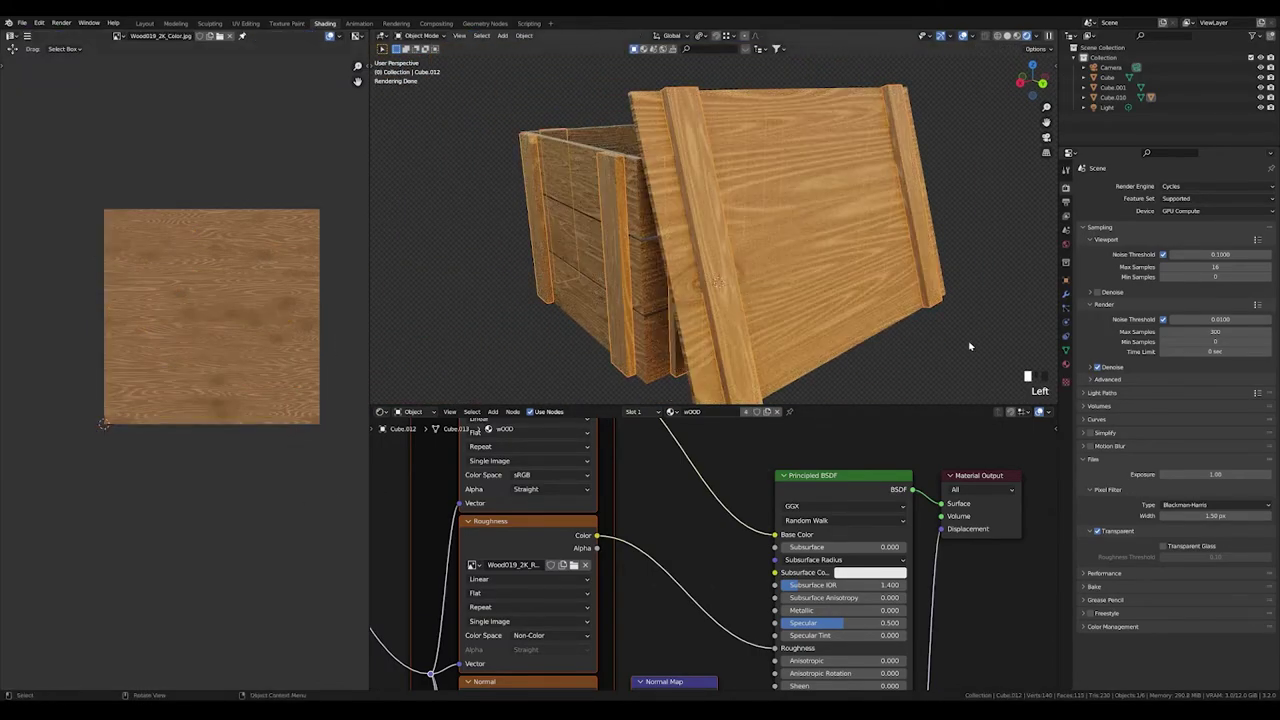
- Edit the lid and crate meshes and shrink their UV islands for a finer wood grain
left_click_drag(820, 274, 828, 210)
key("Tab")
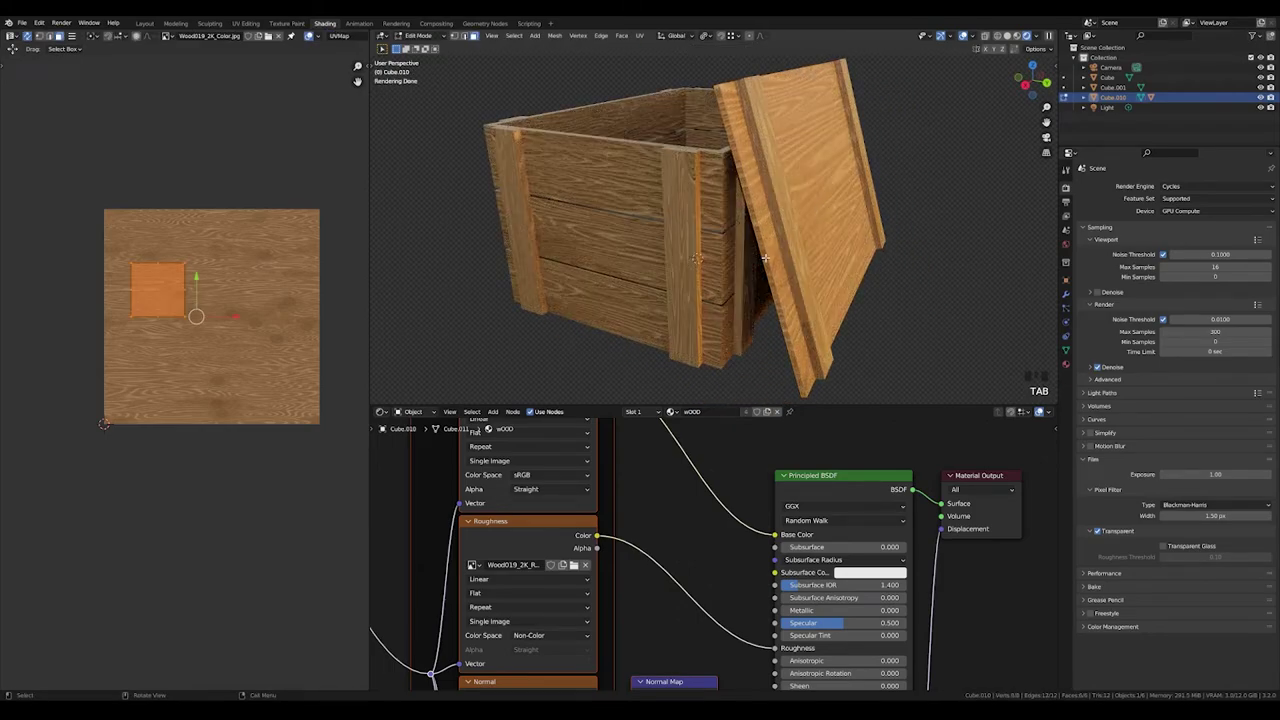
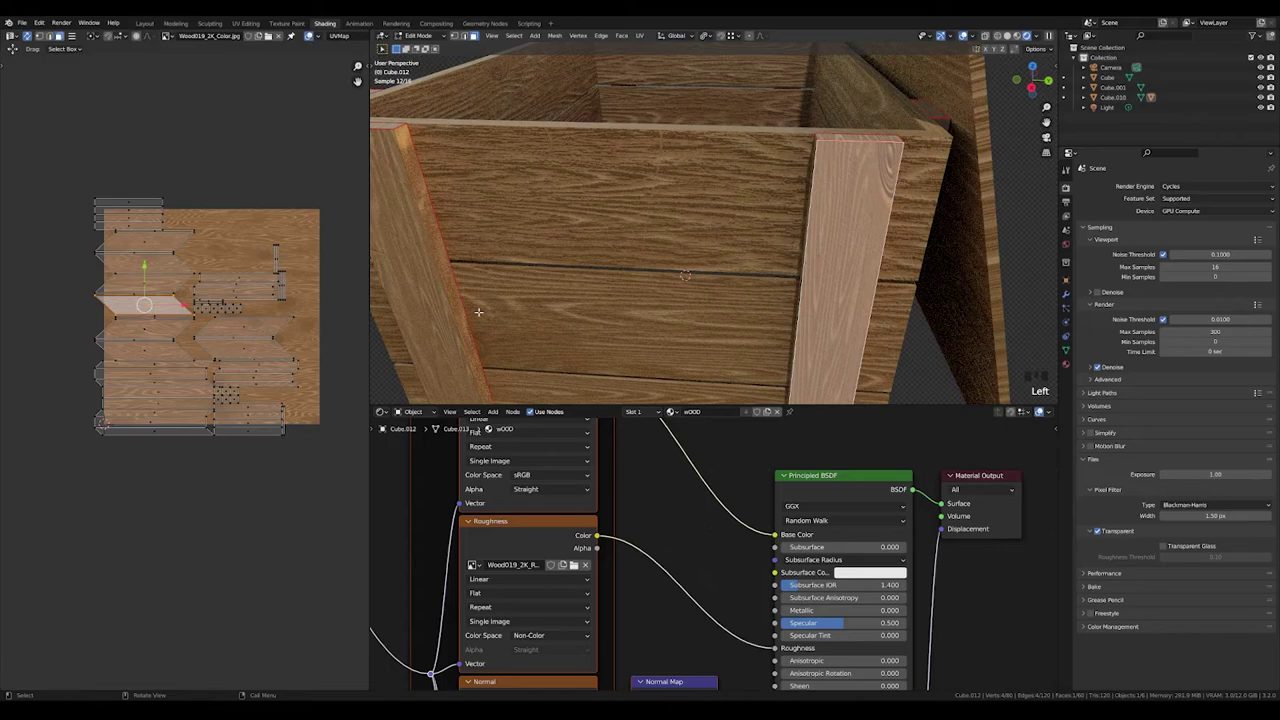
left_click(193, 306)
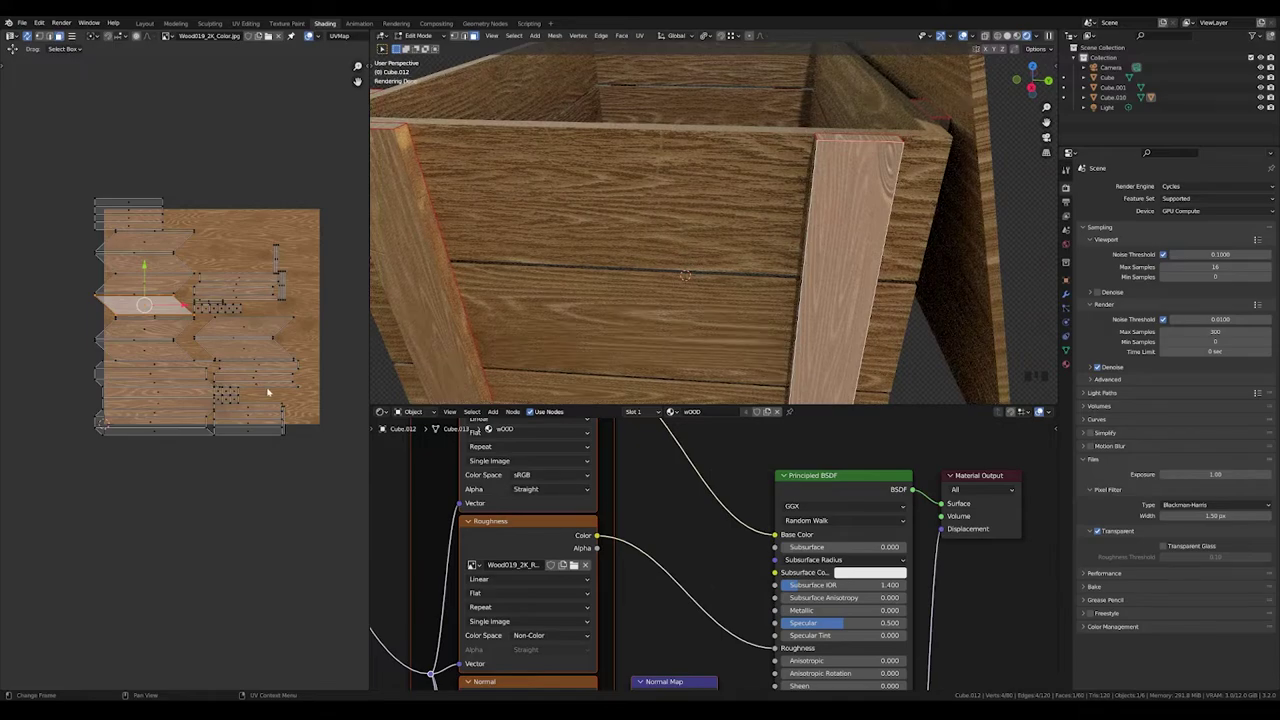
key("s")
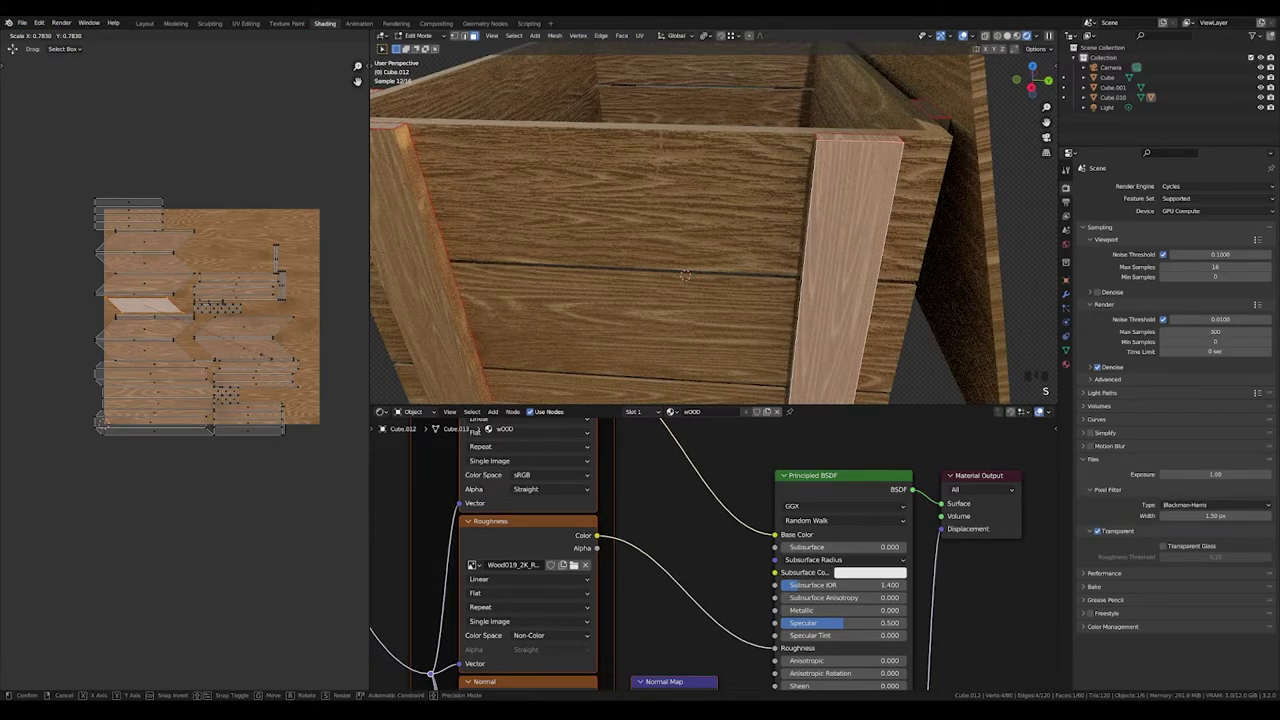
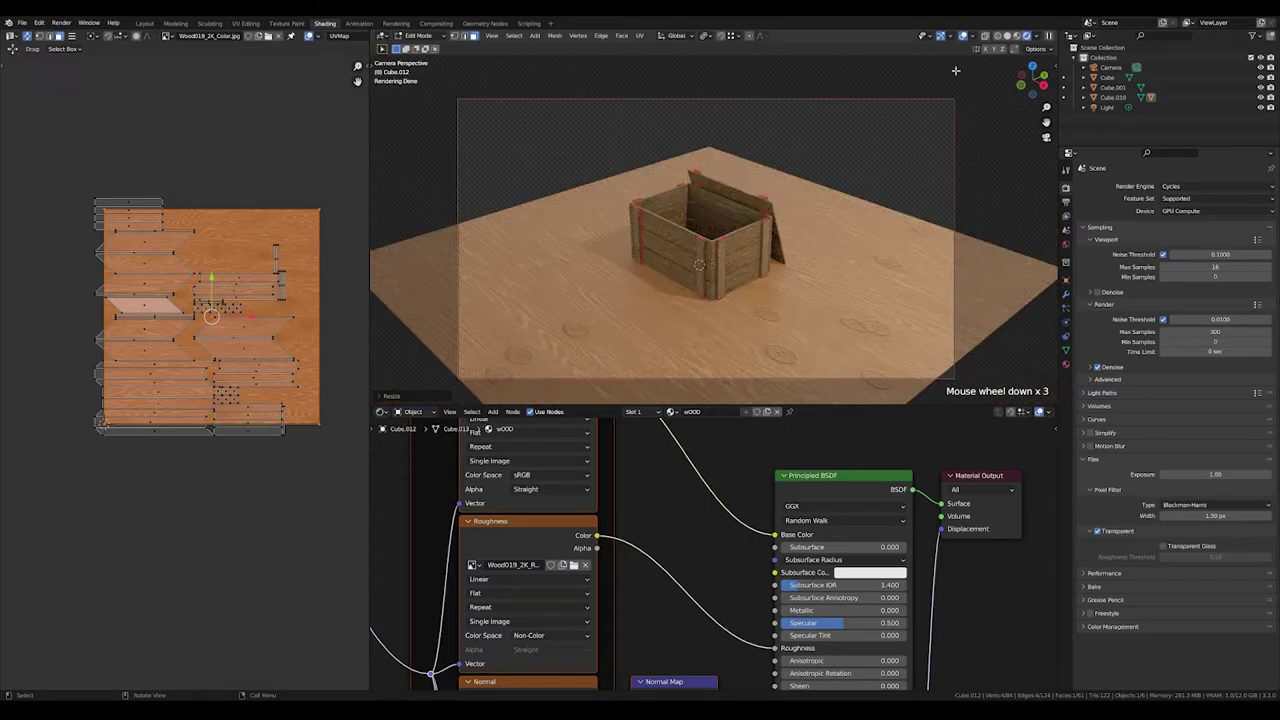
- In the Layout workspace, split off a second viewport looking through the camera at the crate
left_click(150, 22)
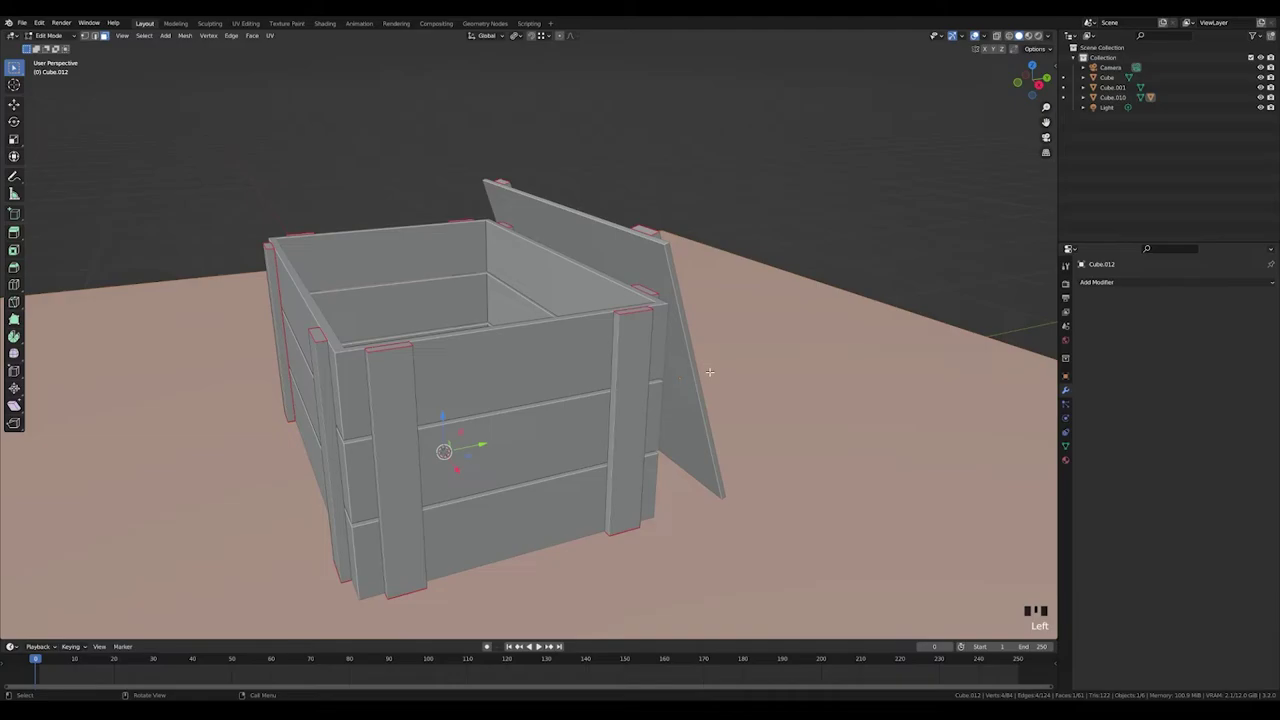
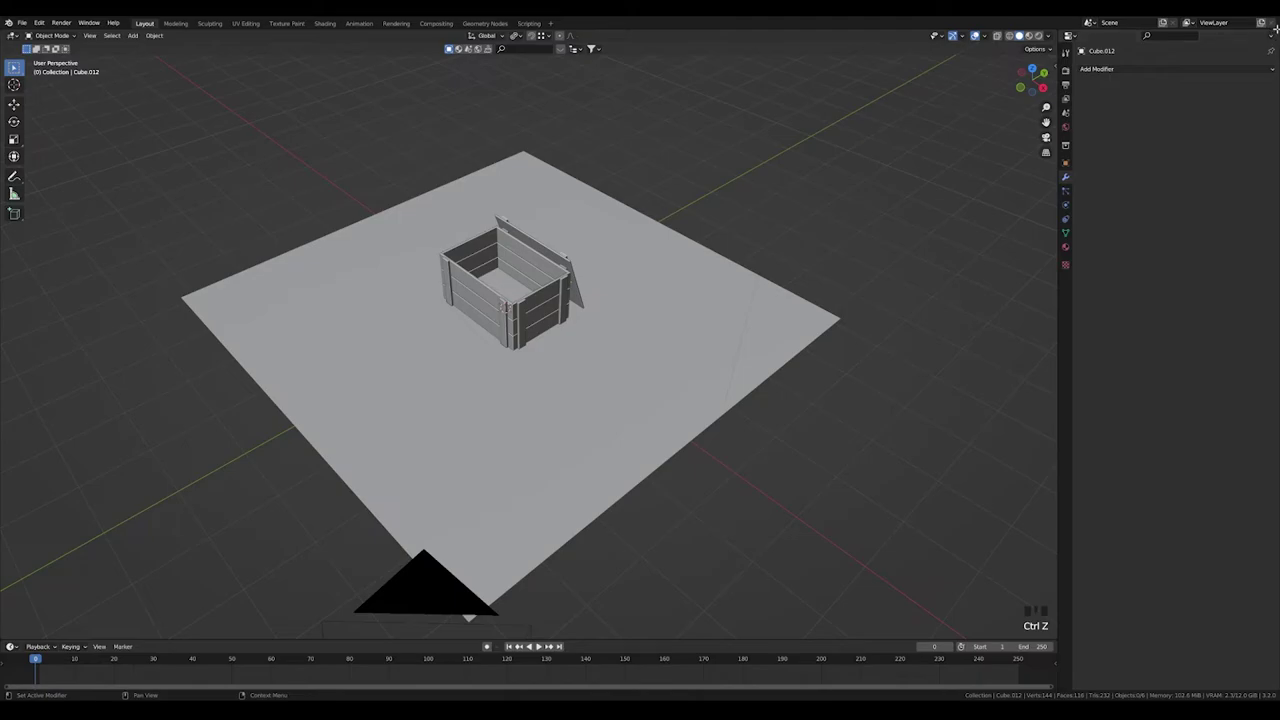
left_click_drag(1272, 256, 753, 61)
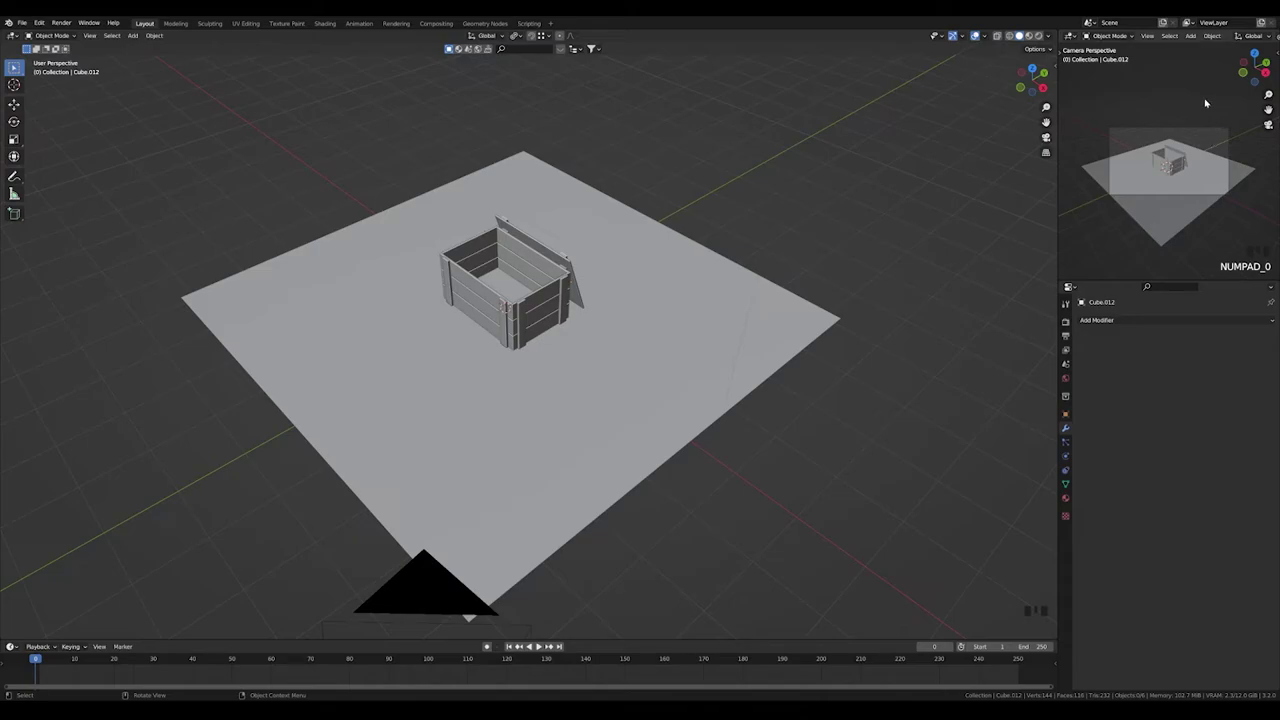
key("n")
key("n")
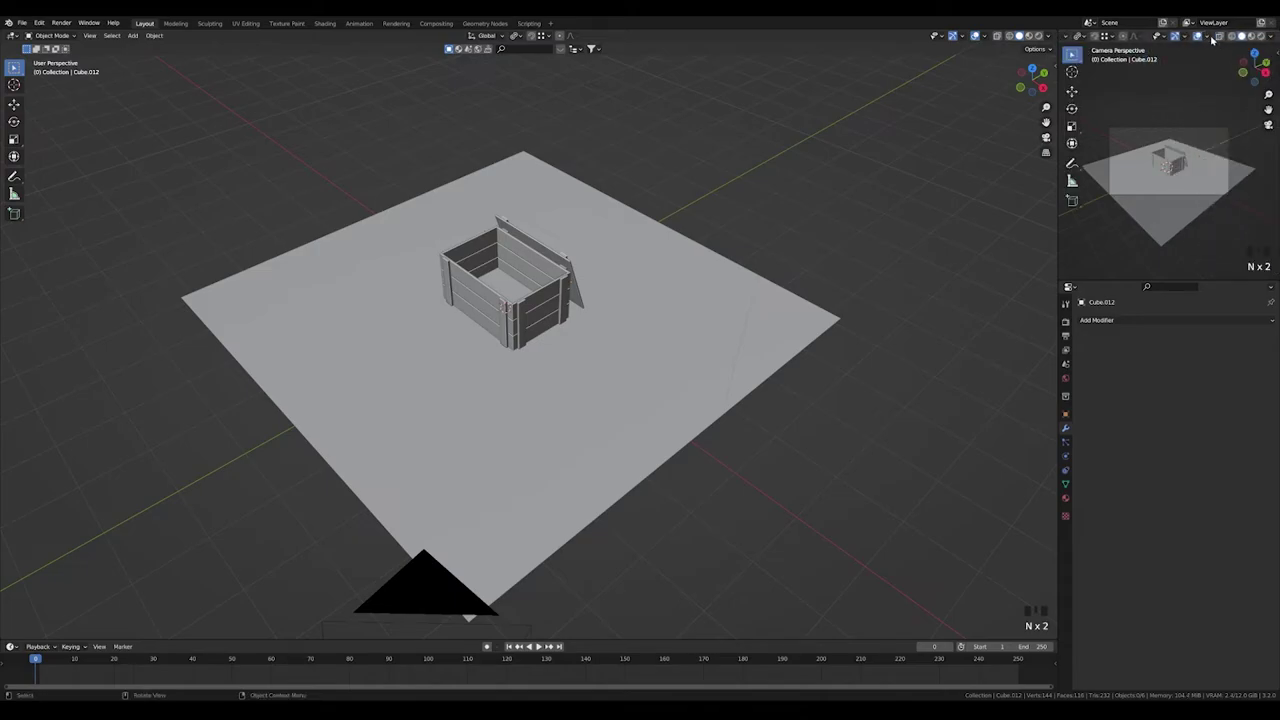
left_click_drag(1205, 38, 1161, 190)
key("t")
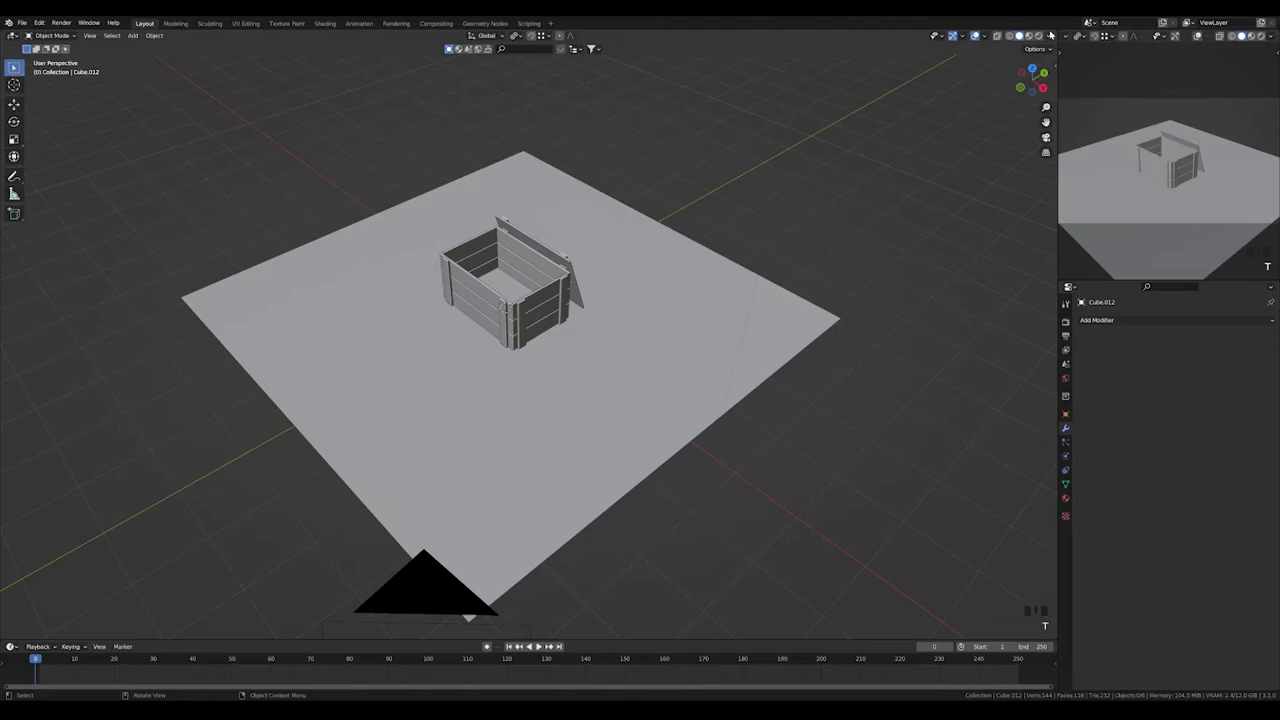